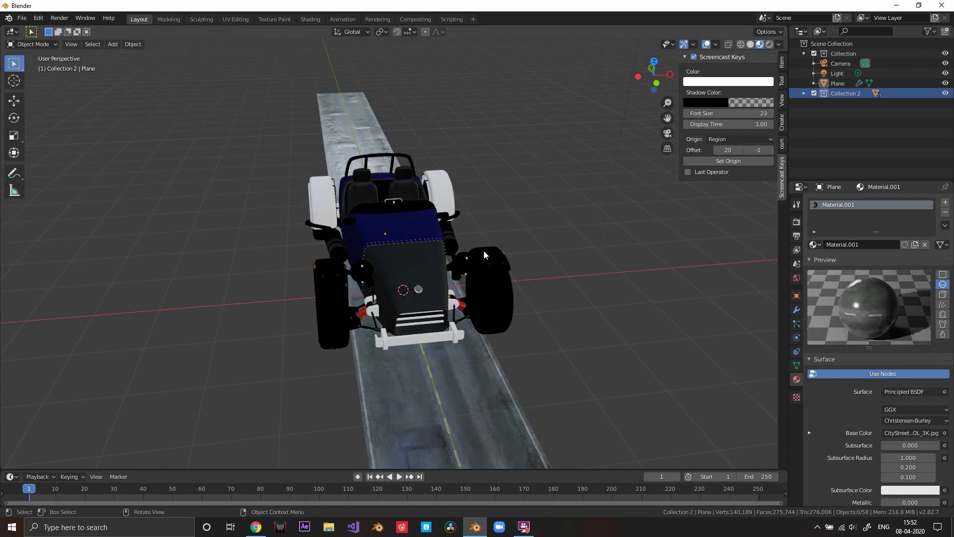
Step: Select all objects in the car's Collection 2 via the Outliner's Select Objects
left_click(474, 423)
scroll("down", 3)
scroll("up", 3)
middle_click(523, 241)
middle_click(545, 257)
scroll("down", 3)
middle_click(511, 259)
left_click(850, 95)
right_click(850, 95)
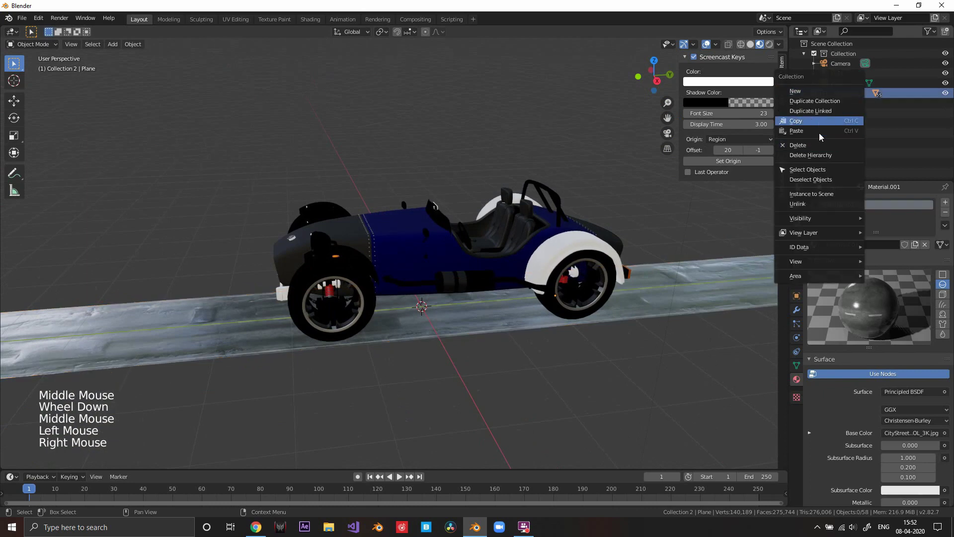
scroll("down", 3)
middle_click(516, 247)
scroll("up", 3)
right_click(849, 93)
scroll("up", 3)
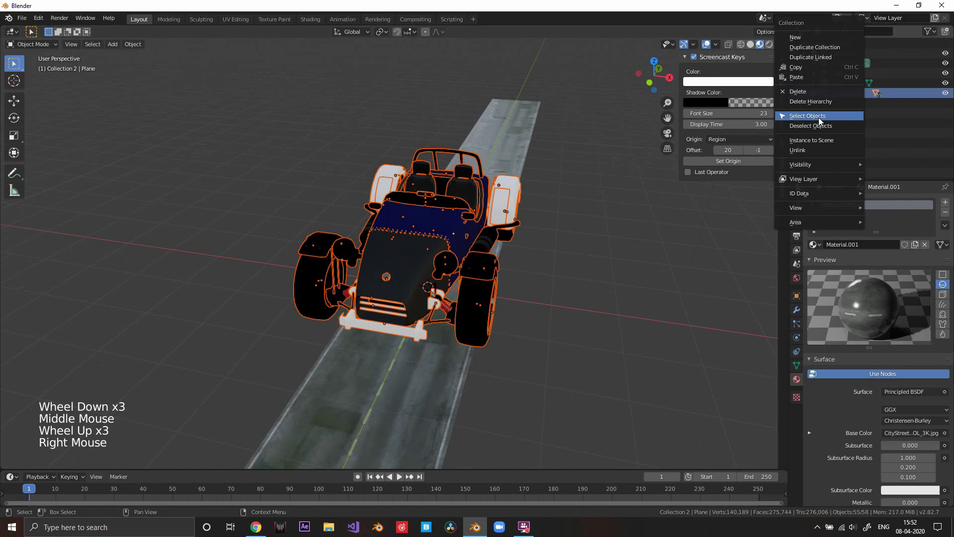
scroll("up", 3)
scroll("down", 3)
middle_click(569, 274)
left_click(417, 236)
scroll("down", 3)
middle_click(684, 245)
Step: Scale the car down and position it on the road plane, checking it from the front view
key("s")
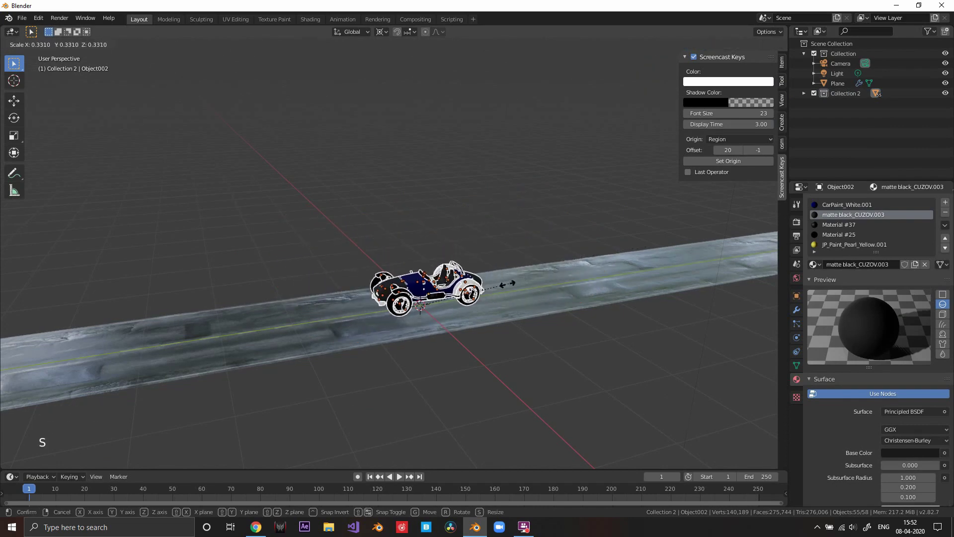
middle_click(539, 310)
scroll("up", 3)
middle_click(592, 307)
key("s")
scroll("up", 3)
middle_click(537, 290)
scroll("down", 3)
scroll("up", 3)
middle_click(443, 318)
middle_click(451, 287)
key("KP_1")
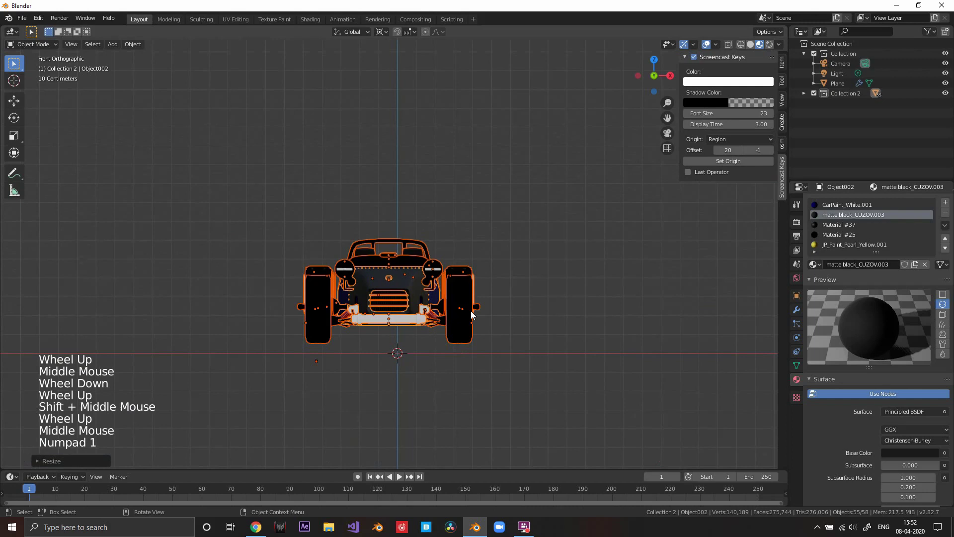
scroll("up", 3)
middle_click(485, 340)
key("g")
middle_click(540, 330)
scroll("down", 3)
middle_click(477, 363)
middle_click(426, 305)
middle_click(503, 317)
scroll("down", 3)
scroll("up", 3)
scroll("up", 3)
middle_click(363, 281)
scroll("down", 3)
scroll("up", 3)
middle_click(398, 301)
middle_click(408, 294)
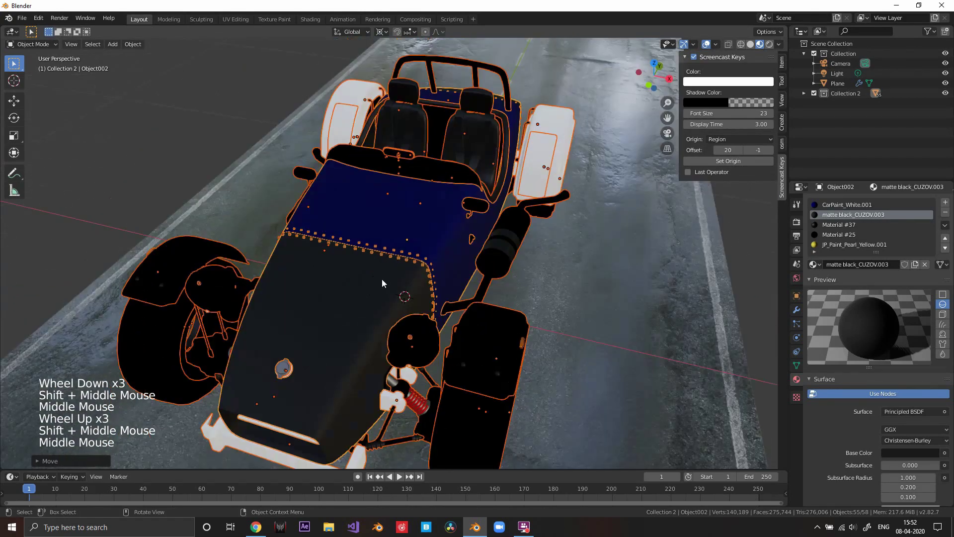
scroll("up", 3)
middle_click(449, 296)
scroll("down", 3)
scroll("up", 3)
middle_click(428, 277)
middle_click(419, 282)
scroll("down", 3)
middle_click(431, 283)
scroll("up", 3)
middle_click(372, 278)
middle_click(619, 212)
middle_click(534, 230)
middle_click(540, 243)
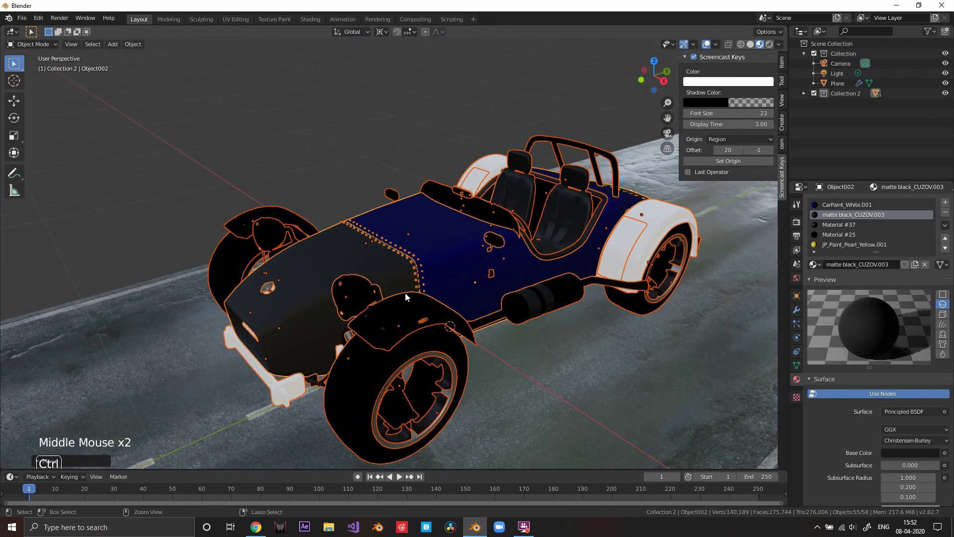
Step: Join all the car parts into a single object with Ctrl+J and inspect the result
key("ctrl+j")
scroll("down", 3)
middle_click(539, 285)
scroll("up", 3)
middle_click(504, 256)
scroll("down", 3)
key("g")
scroll("down", 3)
scroll("down", 3)
middle_click(545, 270)
scroll("up", 3)
middle_click(523, 272)
middle_click(540, 276)
middle_click(556, 269)
middle_click(424, 248)
scroll("up", 3)
scroll("down", 3)
middle_click(373, 265)
scroll("up", 3)
scroll("down", 3)
middle_click(346, 283)
middle_click(482, 277)
scroll("up", 3)
middle_click(432, 258)
scroll("down", 3)
middle_click(451, 269)
middle_click(520, 301)
scroll("down", 3)
middle_click(494, 265)
middle_click(490, 255)
scroll("down", 3)
middle_click(601, 272)
scroll("up", 3)
middle_click(469, 280)
scroll("down", 3)
middle_click(395, 269)
middle_click(439, 247)
middle_click(484, 256)
middle_click(478, 259)
scroll("up", 3)
scroll("up", 3)
middle_click(549, 288)
middle_click(500, 276)
scroll("down", 3)
middle_click(447, 303)
middle_click(549, 308)
Step: Add a Build modifier to the merged car so it is hidden at frame 1
left_click(801, 313)
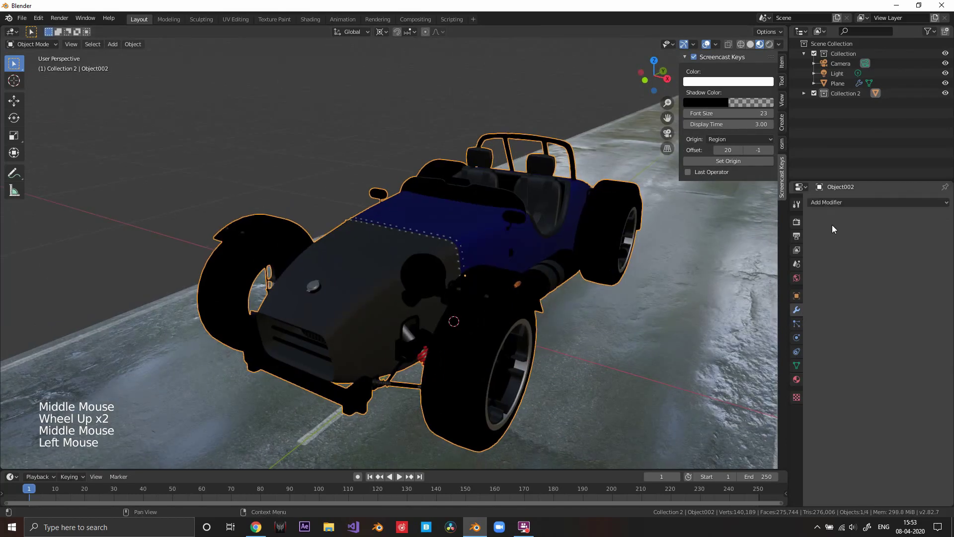
left_click(850, 206)
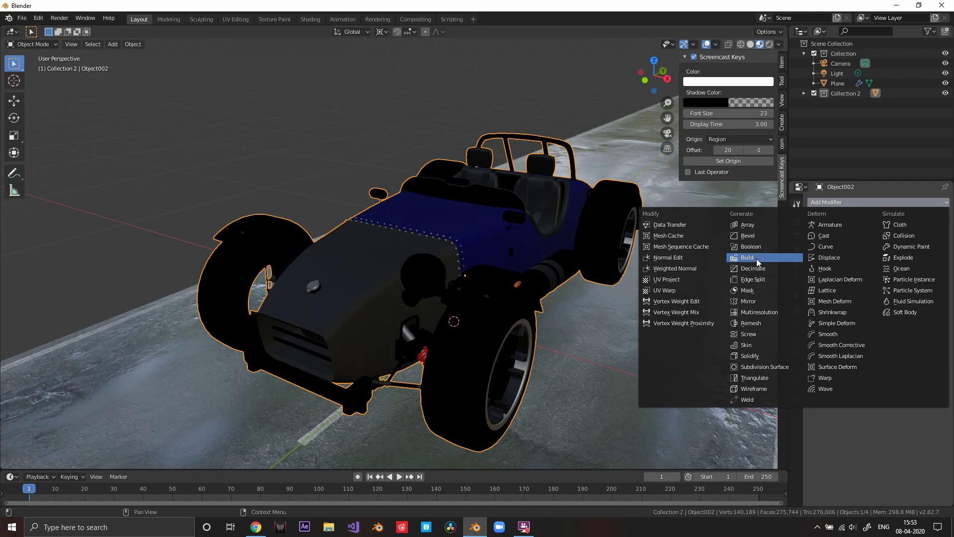
scroll("down", 3)
middle_click(557, 306)
scroll("up", 3)
middle_click(569, 299)
scroll("down", 3)
middle_click(539, 302)
scroll("up", 3)
scroll("down", 3)
middle_click(442, 333)
scroll("up", 3)
middle_click(474, 349)
middle_click(460, 325)
scroll("down", 3)
middle_click(467, 275)
scroll("down", 3)
middle_click(493, 286)
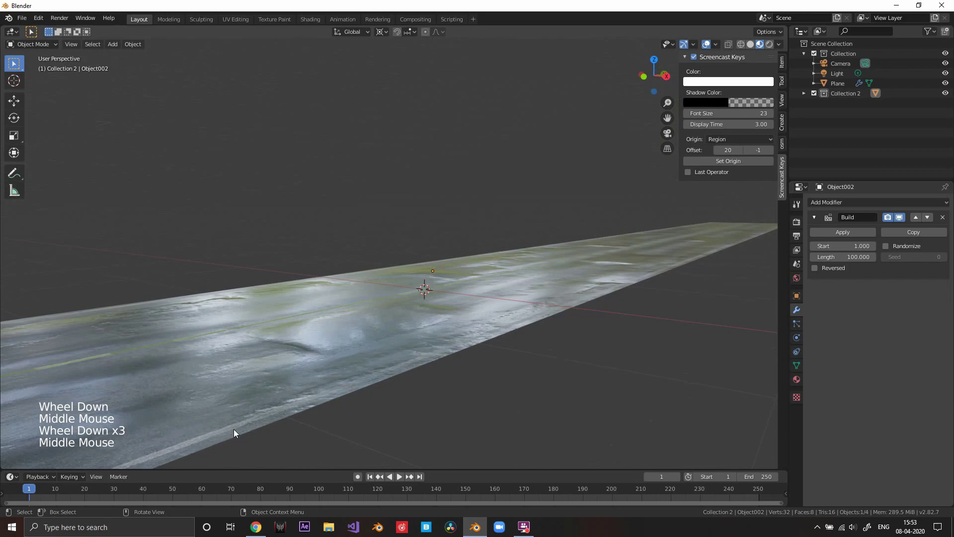
Step: Scrub the timeline to around frame 50 and inspect the half-built car
left_click(83, 493)
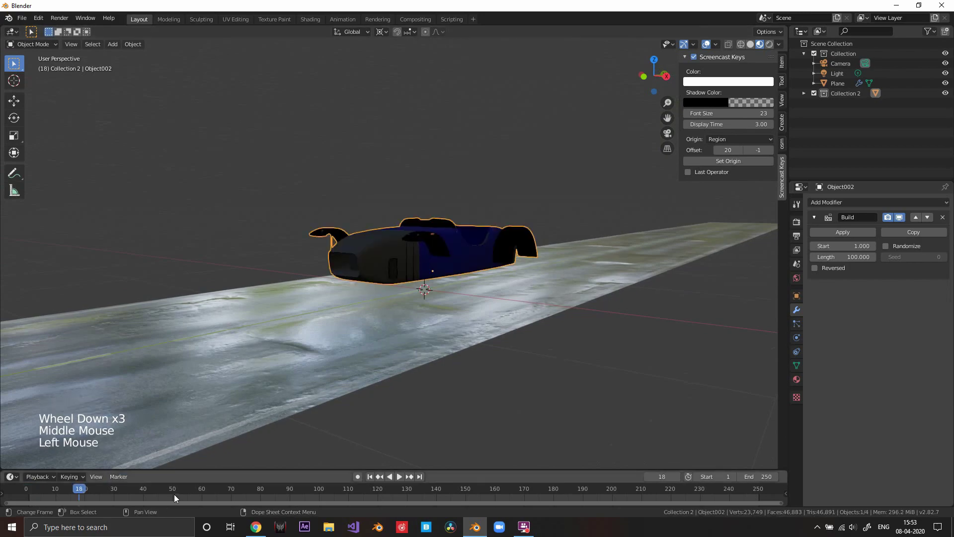
left_click(175, 496)
scroll("down", 3)
middle_click(459, 312)
scroll("up", 3)
middle_click(478, 325)
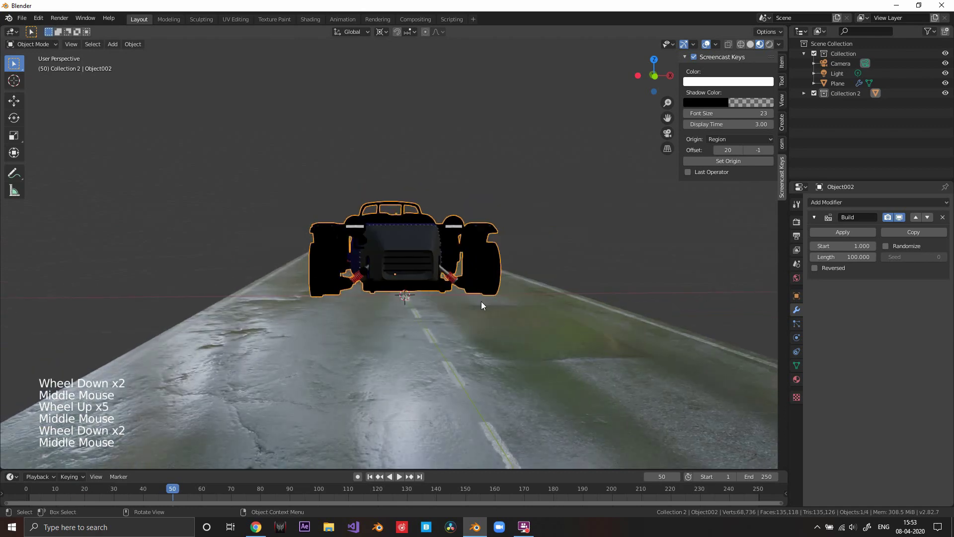
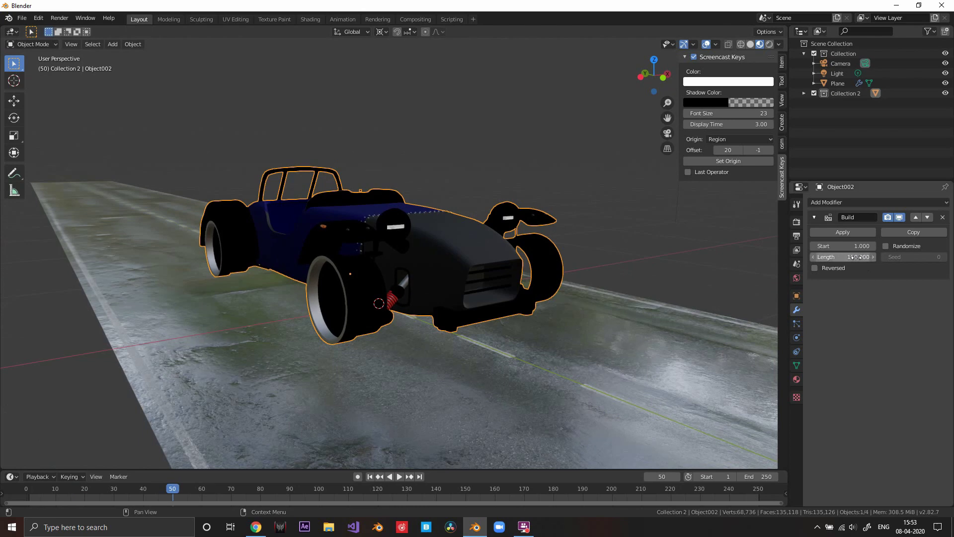
scroll("down", 3)
middle_click(490, 294)
scroll("up", 3)
middle_click(499, 299)
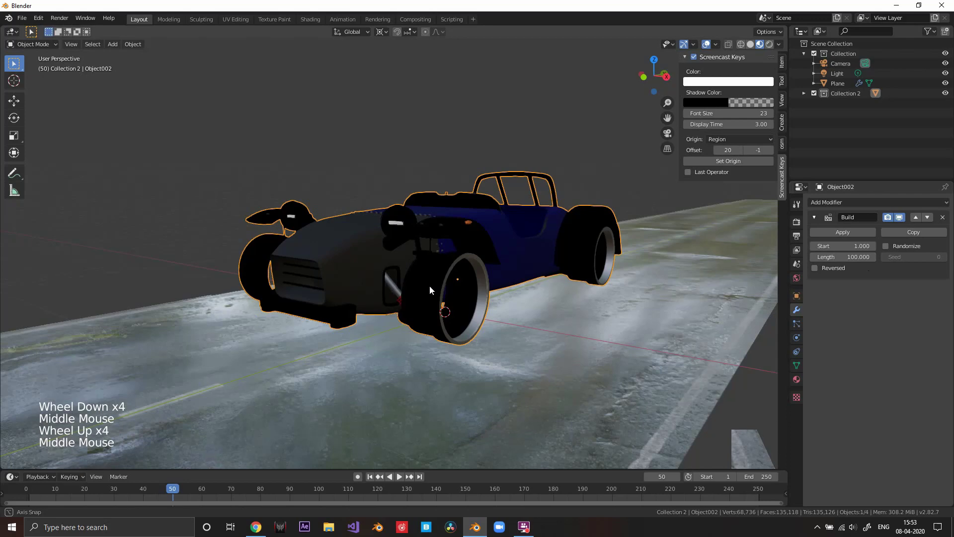
scroll("down", 3)
scroll("down", 3)
middle_click(514, 337)
scroll("up", 3)
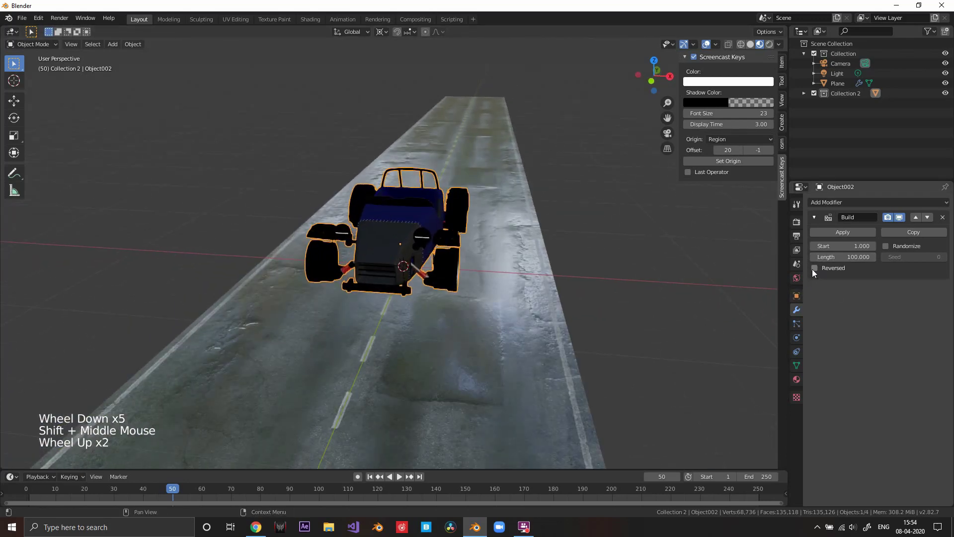
Step: Look along the road from several angles, then play the build animation
left_click(371, 480)
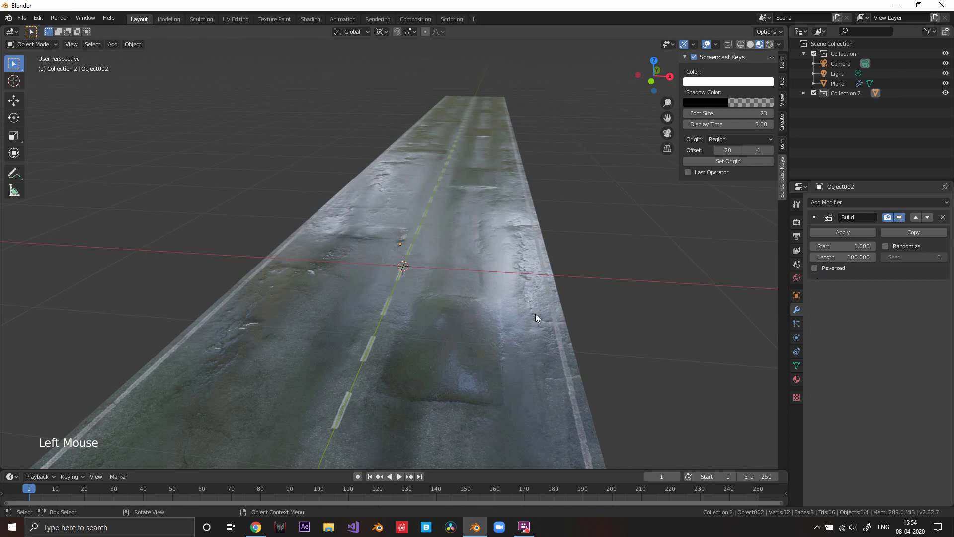
middle_click(572, 300)
middle_click(473, 282)
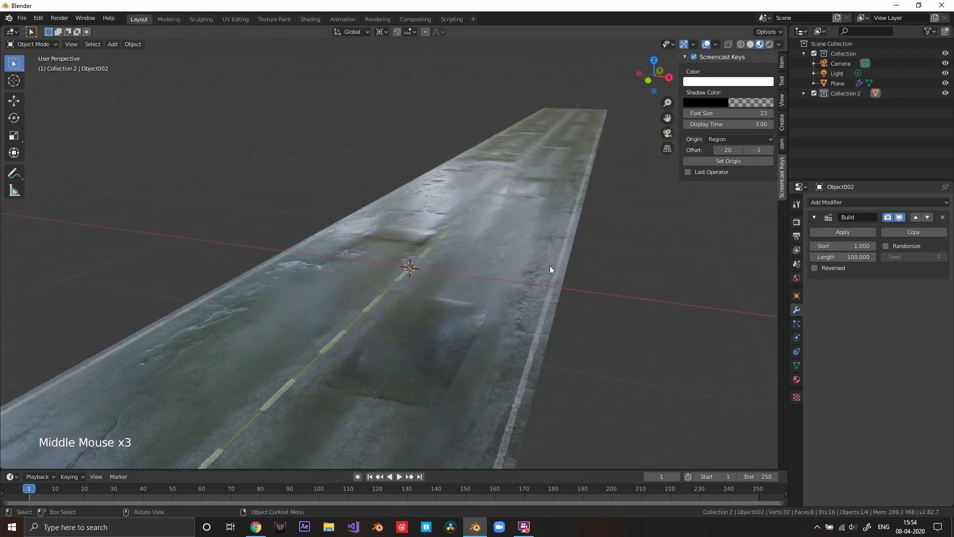
middle_click(520, 262)
scroll("up", 3)
middle_click(520, 263)
middle_click(527, 266)
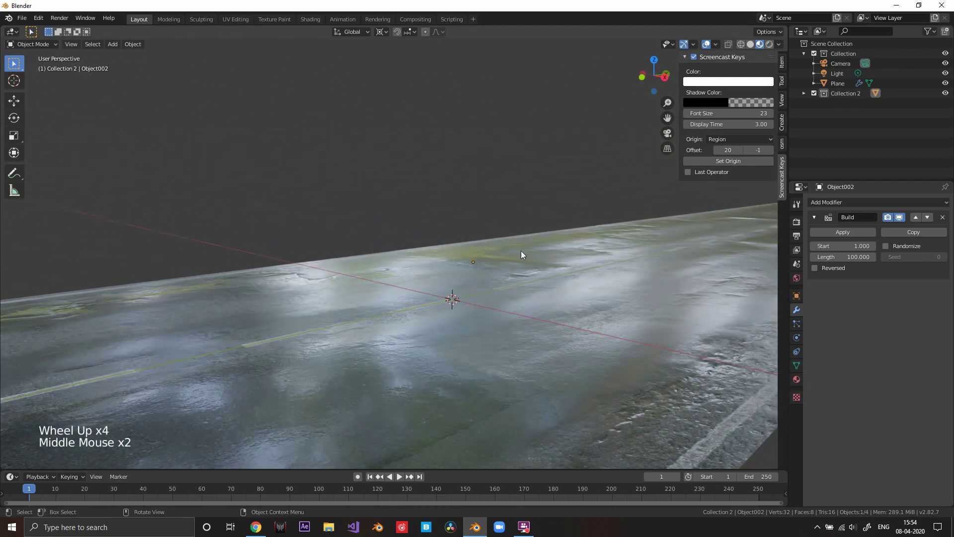
scroll("down", 3)
middle_click(517, 285)
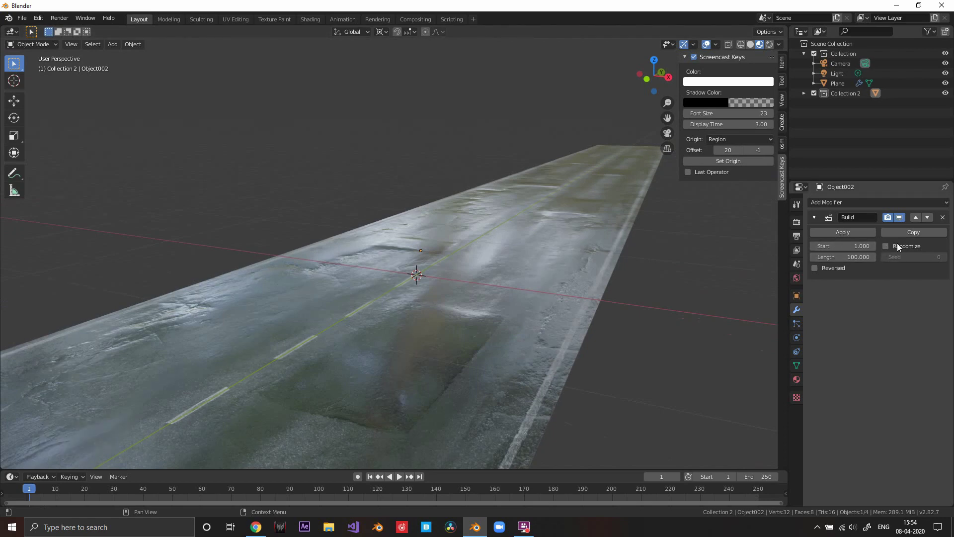
scroll("down", 3)
middle_click(439, 272)
middle_click(446, 289)
middle_click(774, 258)
scroll("up", 3)
scroll("up", 3)
middle_click(582, 291)
scroll("down", 3)
middle_click(544, 296)
scroll("up", 3)
middle_click(546, 297)
scroll("up", 3)
middle_click(535, 306)
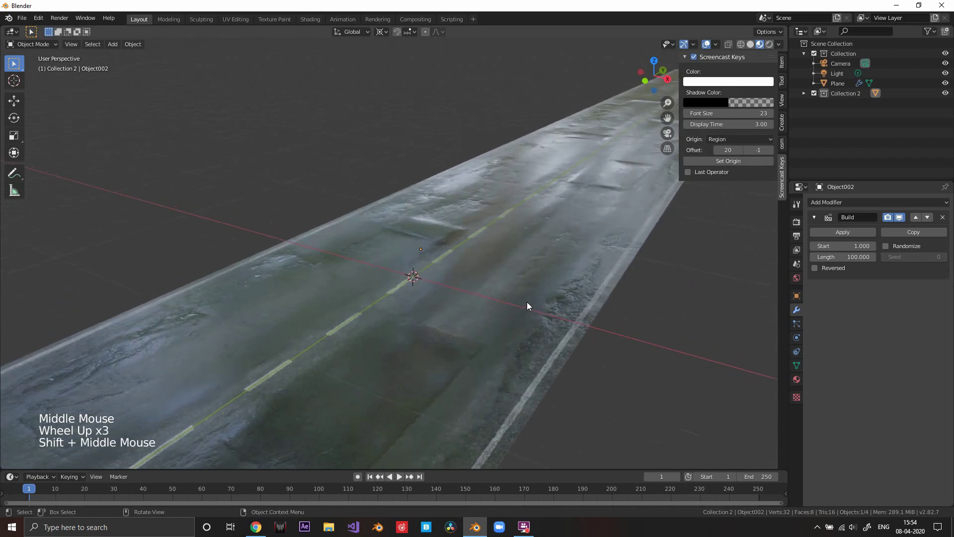
scroll("down", 3)
middle_click(520, 322)
middle_click(520, 265)
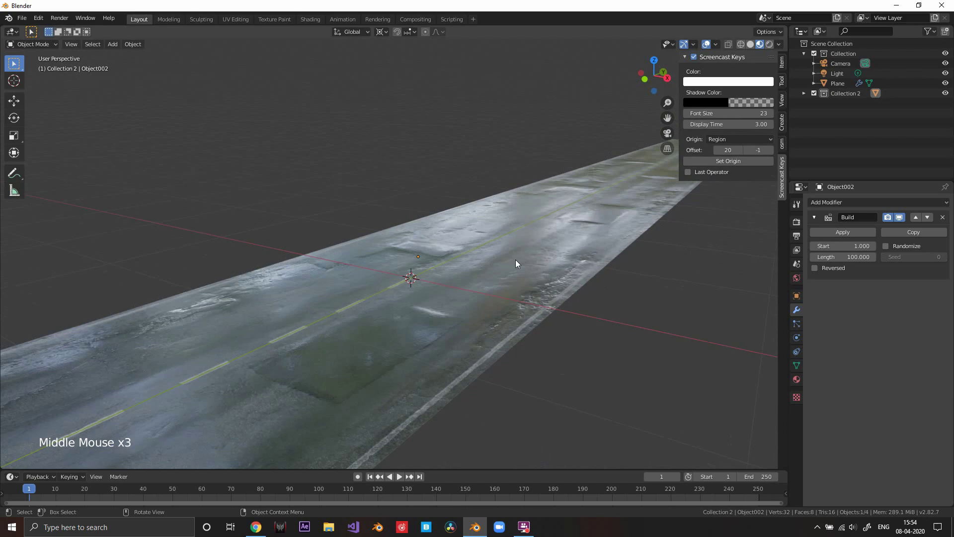
key("space")
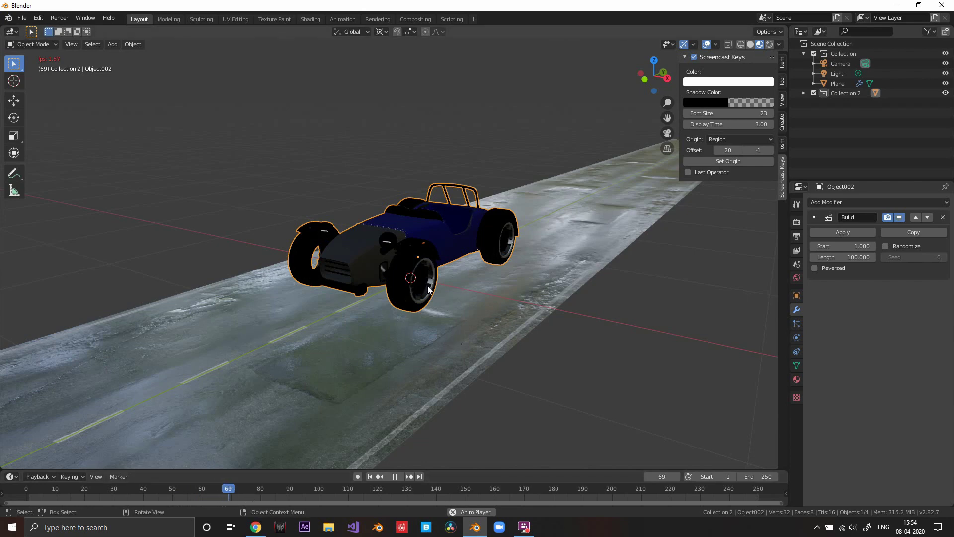
Step: Stop playback and look over the fully assembled car on the road
key("space")
middle_click(466, 284)
middle_click(450, 284)
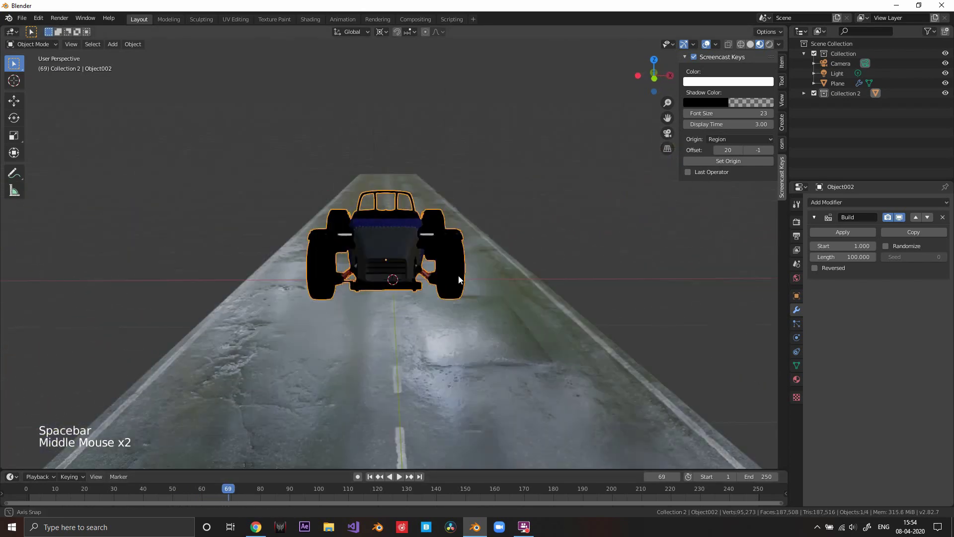
scroll("up", 3)
scroll("down", 3)
middle_click(456, 297)
middle_click(407, 297)
middle_click(410, 304)
middle_click(435, 329)
middle_click(425, 313)
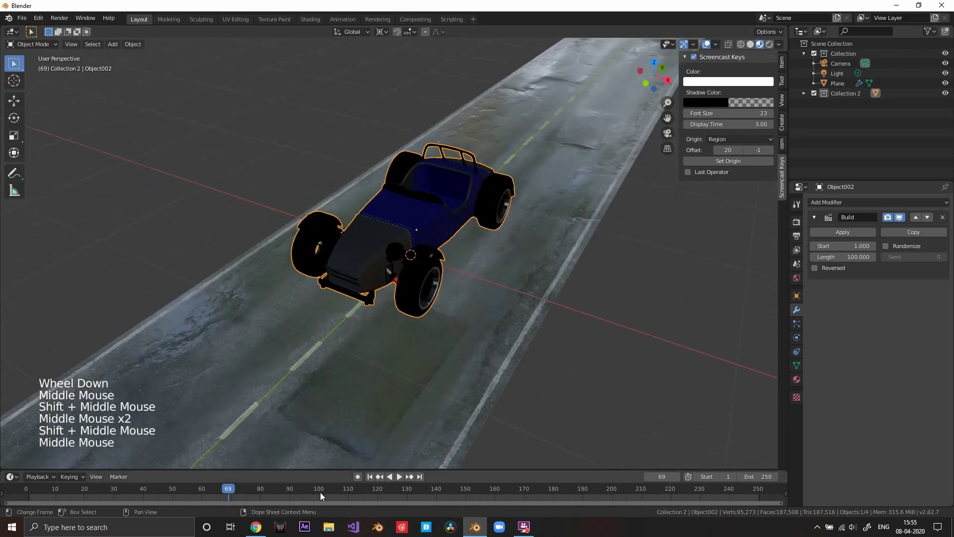
Step: Select the road Plane to review its Array modifier repeat settings
left_click(317, 493)
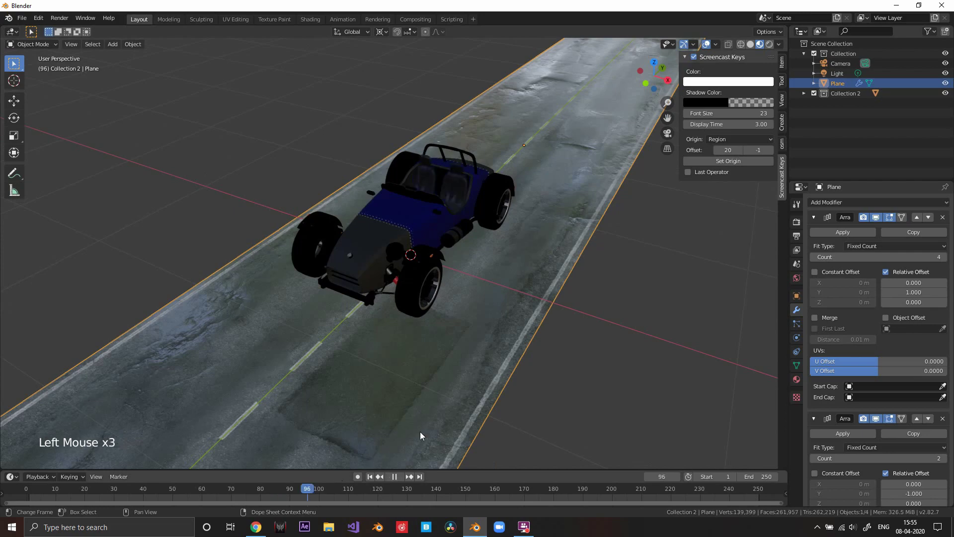
left_click(445, 315)
middle_click(472, 279)
scroll("up", 3)
middle_click(440, 293)
middle_click(468, 316)
scroll("down", 3)
middle_click(451, 306)
middle_click(441, 312)
scroll("down", 3)
middle_click(392, 329)
scroll("up", 3)
middle_click(425, 329)
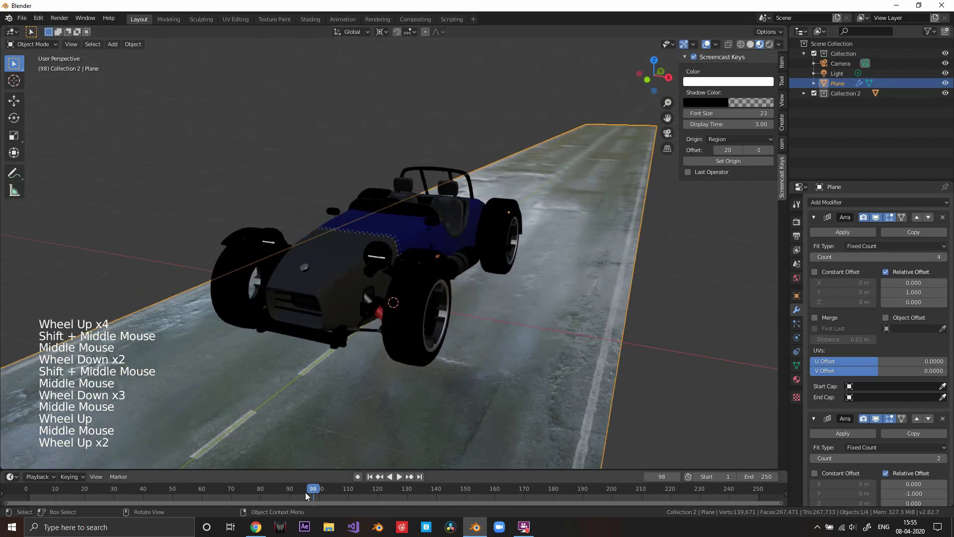
Step: Step back to an earlier frame, reselect the car and locate its Collection 2 in the Outliner
left_click(431, 345)
scroll("up", 3)
middle_click(422, 351)
scroll("down", 3)
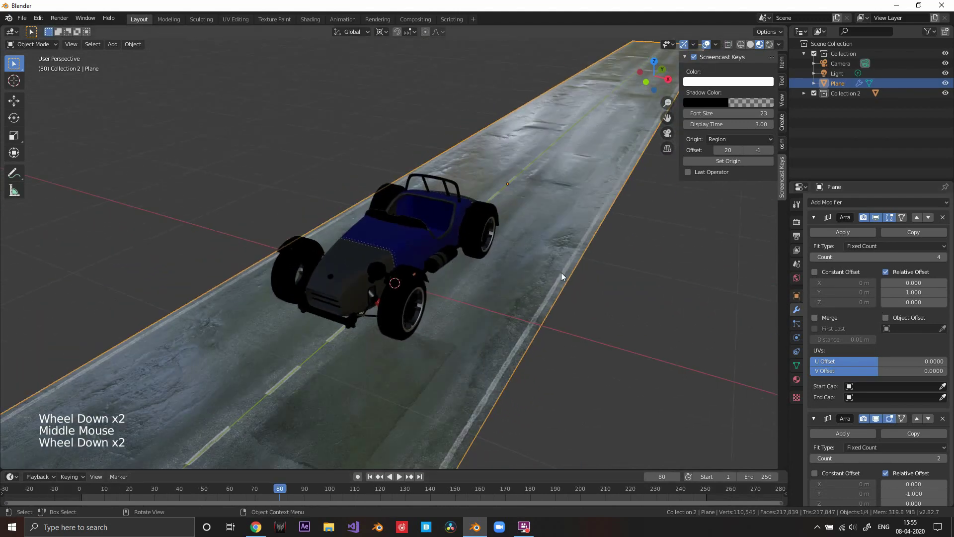
left_click(427, 237)
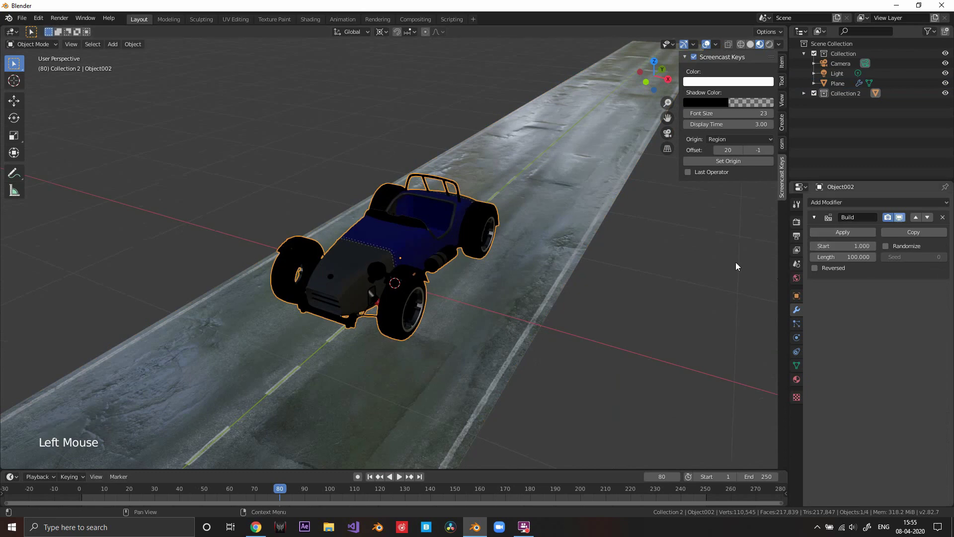
left_click(934, 245)
middle_click(368, 250)
scroll("up", 3)
middle_click(473, 266)
Step: Duplicate Collection 2 and select the copied car Object002.001
left_click(856, 99)
right_click(856, 99)
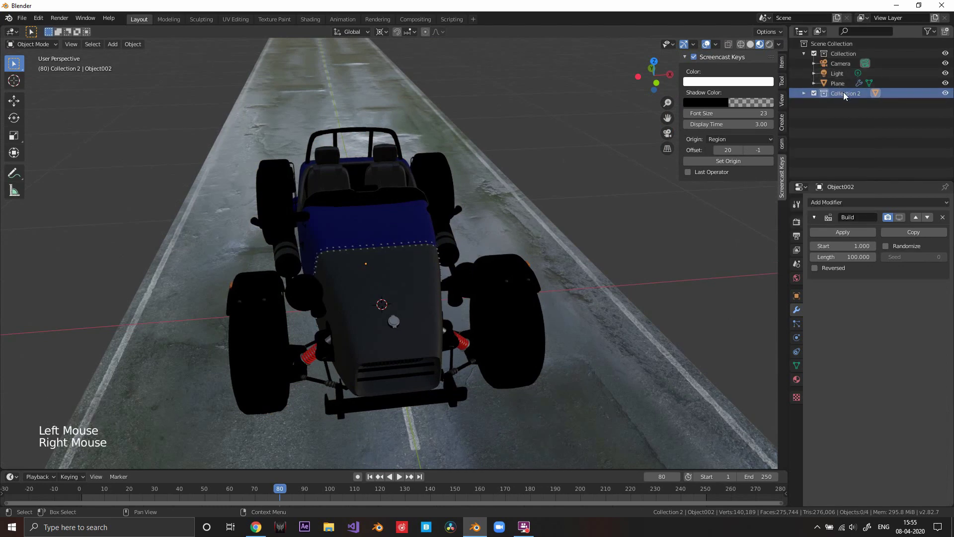
right_click(837, 81)
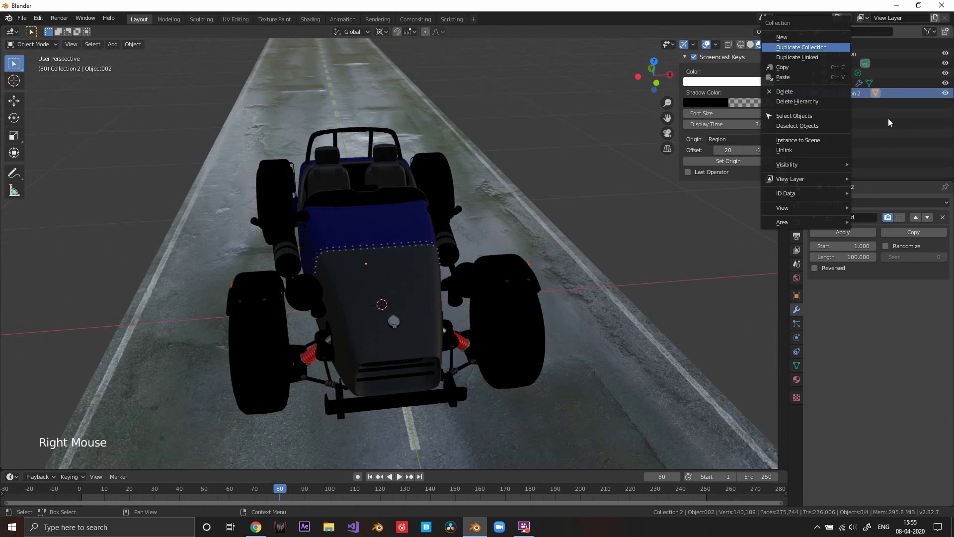
left_click(859, 106)
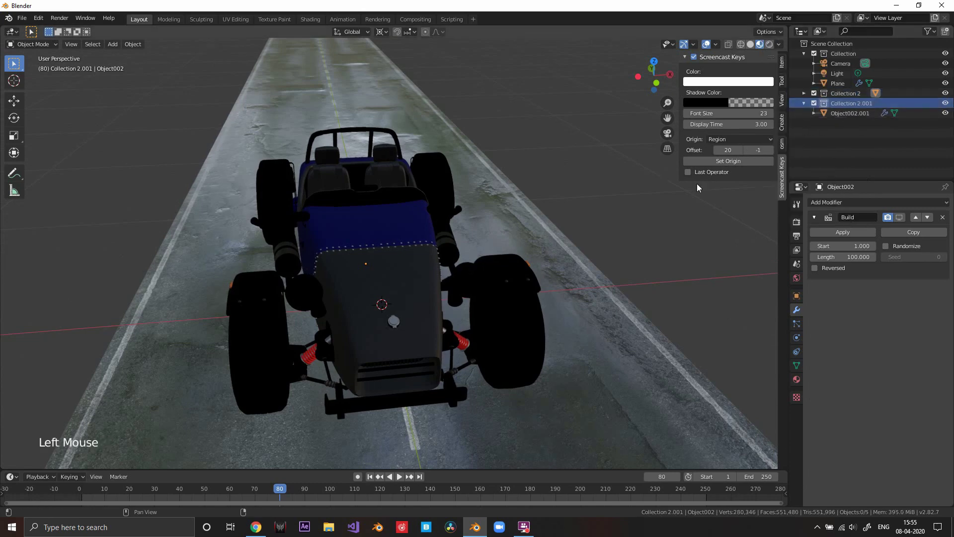
left_click(857, 119)
Step: Nudge the copied car along the road with a grab move
scroll("down", 3)
middle_click(520, 208)
key("g")
scroll("up", 3)
scroll("up", 3)
middle_click(392, 252)
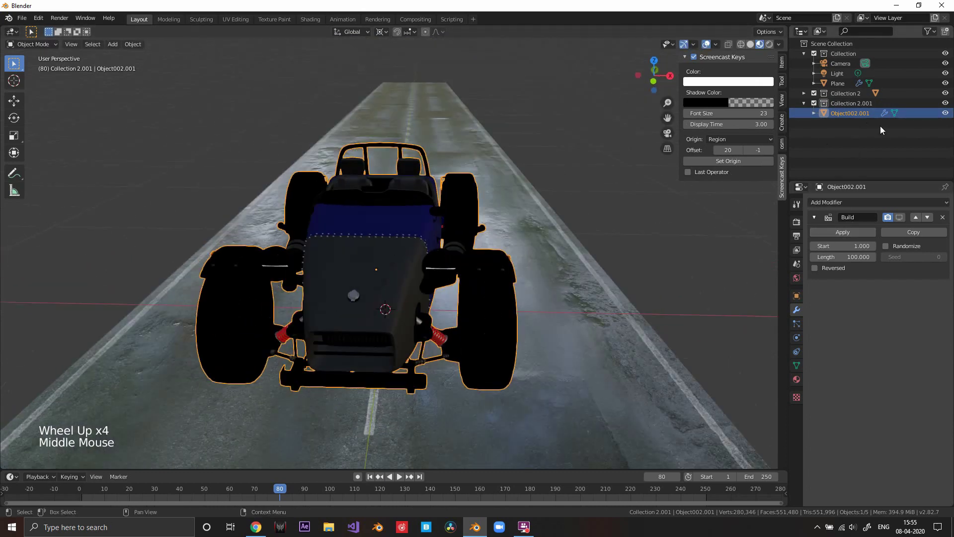
Step: Hide the original car collection so only the copied car remains visible
left_click(946, 97)
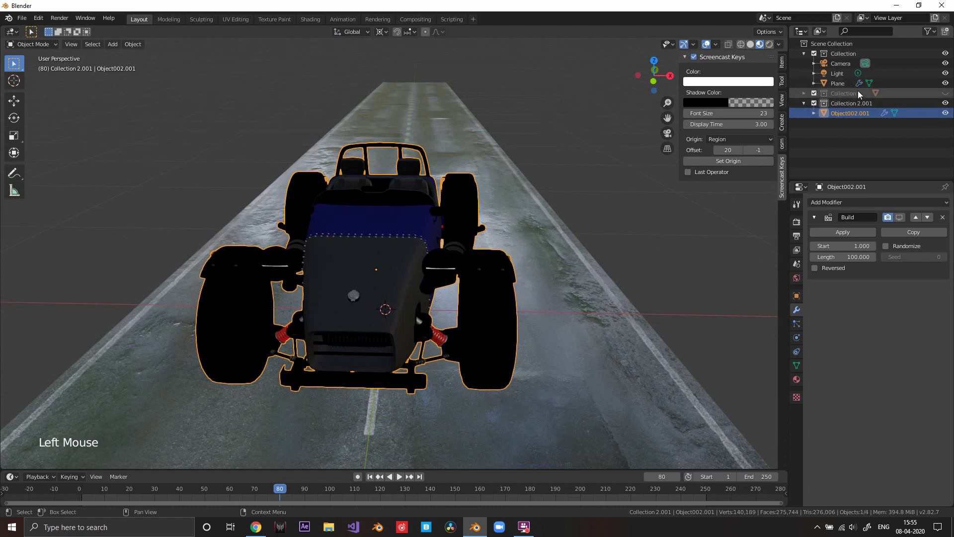
scroll("down", 3)
middle_click(476, 226)
middle_click(464, 240)
key("g")
middle_click(552, 223)
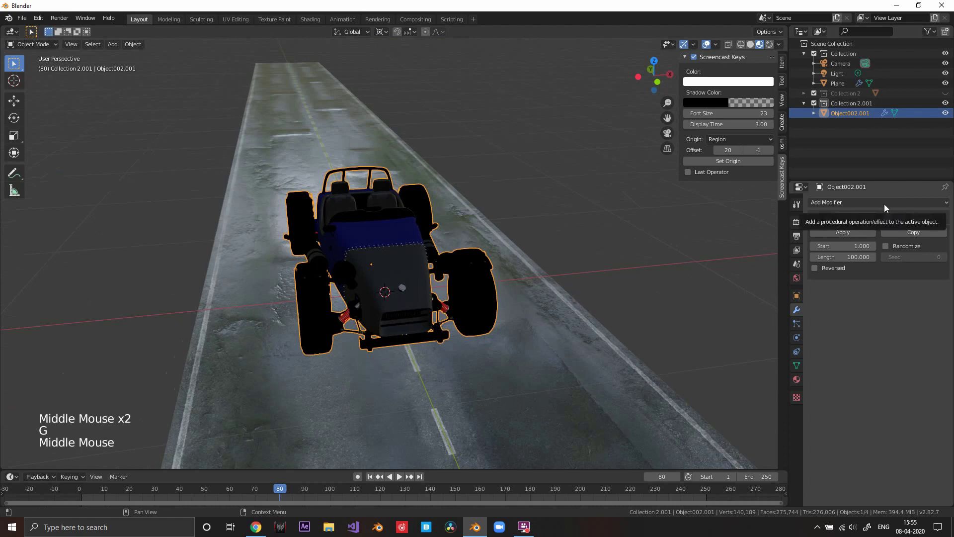
middle_click(436, 224)
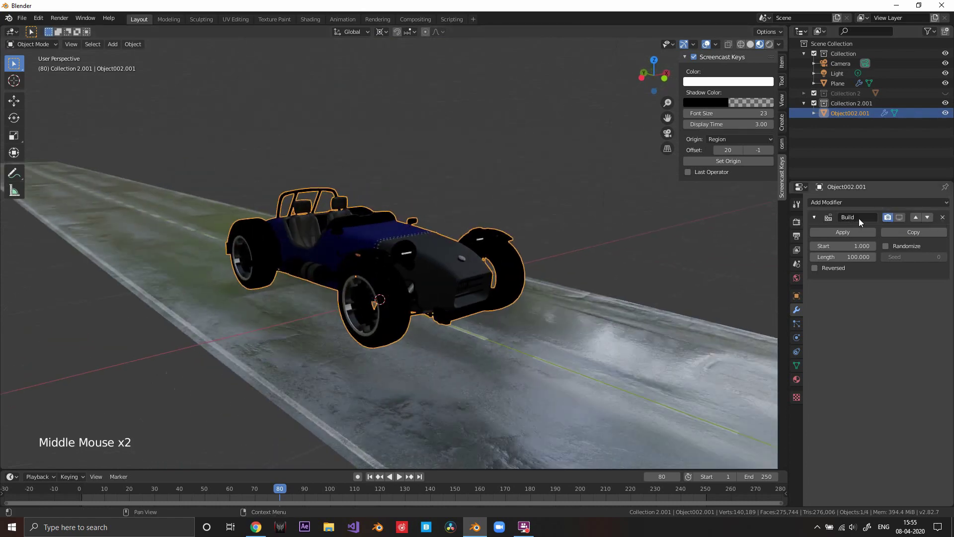
Step: Add a Wireframe modifier to Object002.001
left_click(876, 209)
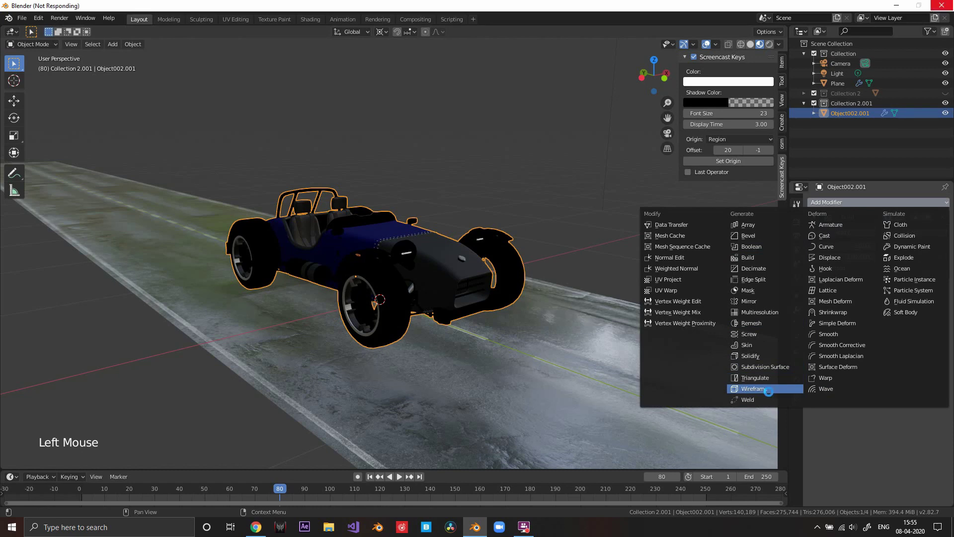
middle_click(457, 288)
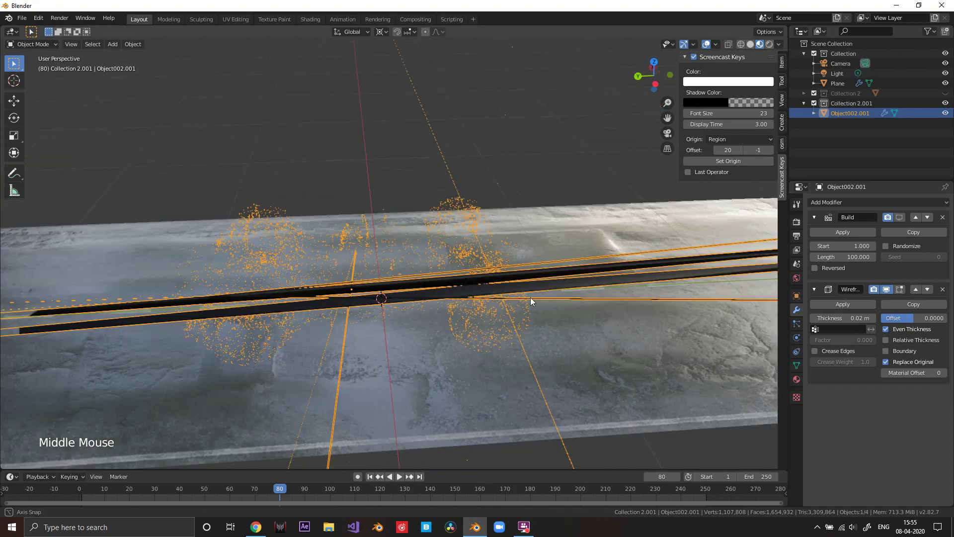
scroll("down", 3)
scroll("down", 3)
scroll("up", 3)
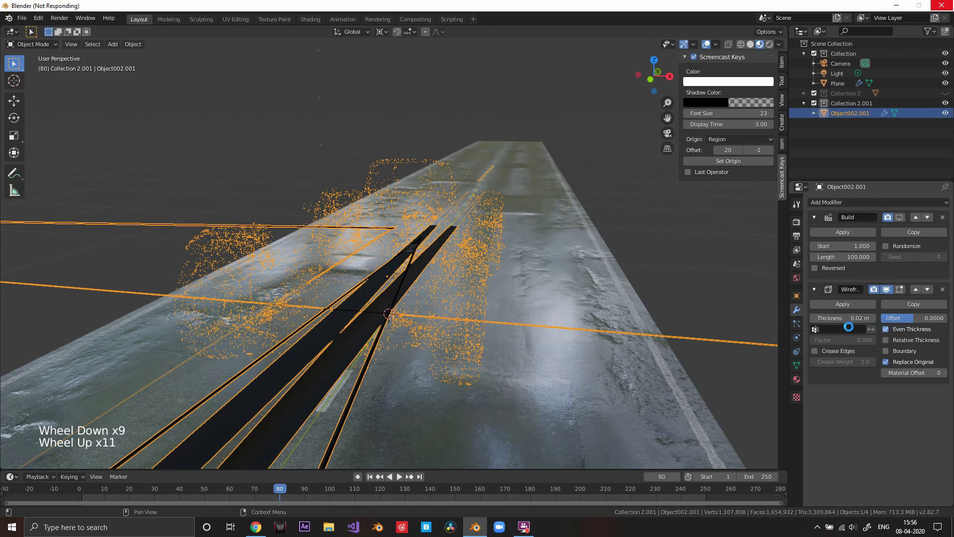
Step: Raise the Wireframe thickness to 0.32 m and inspect the struts around the car
left_click(595, 214)
scroll("down", 3)
middle_click(519, 234)
scroll("up", 3)
middle_click(505, 271)
scroll("down", 3)
middle_click(527, 252)
scroll("up", 3)
middle_click(557, 276)
middle_click(532, 273)
middle_click(485, 282)
middle_click(502, 285)
scroll("down", 3)
middle_click(452, 227)
middle_click(478, 228)
scroll("up", 3)
middle_click(554, 241)
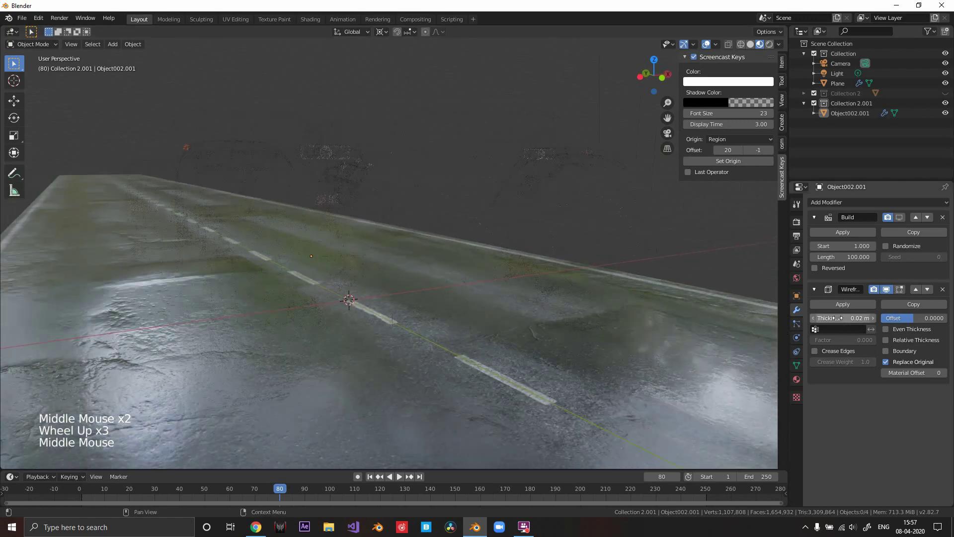
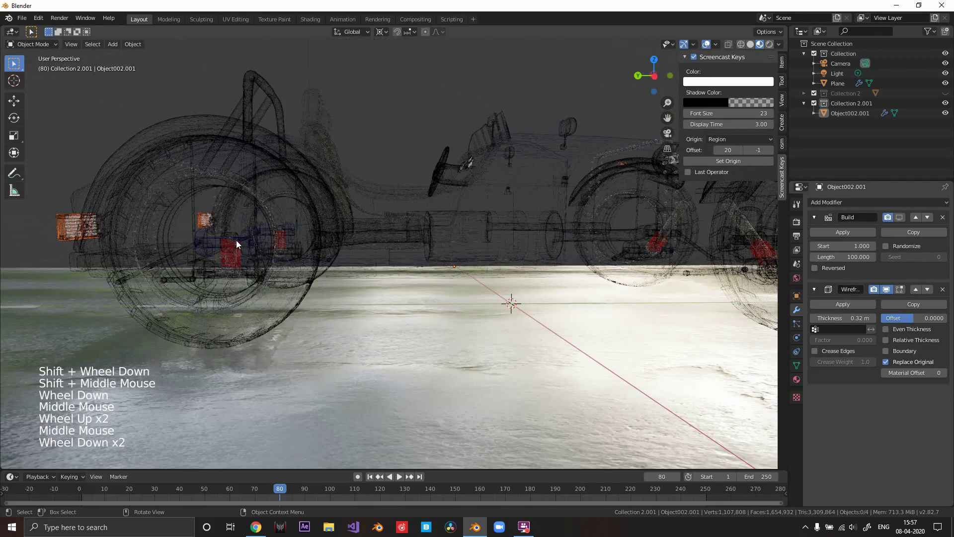
Step: Bring up the copied car's Material Properties and scroll through its long slot list
middle_click(238, 260)
scroll("up", 3)
middle_click(250, 259)
middle_click(307, 270)
scroll("down", 3)
middle_click(269, 282)
scroll("down", 3)
middle_click(493, 249)
scroll("down", 3)
middle_click(645, 307)
middle_click(630, 309)
left_click(794, 386)
scroll("down", 3)
scroll("up", 3)
scroll("down", 3)
scroll("down", 3)
scroll("down", 3)
Step: Remove material slots from the car, working the list down to Material #59
left_click(866, 246)
scroll("down", 3)
middle_click(254, 207)
middle_click(265, 215)
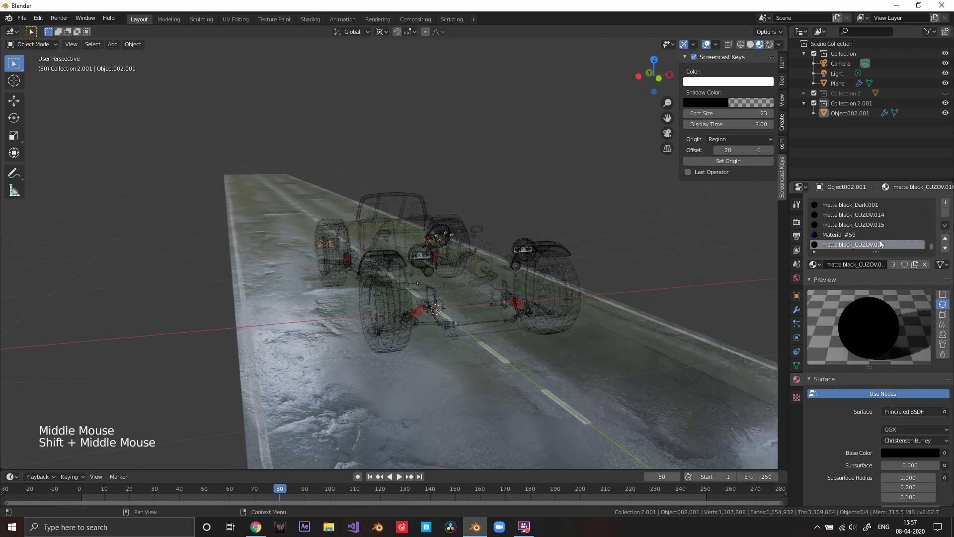
left_click(948, 213)
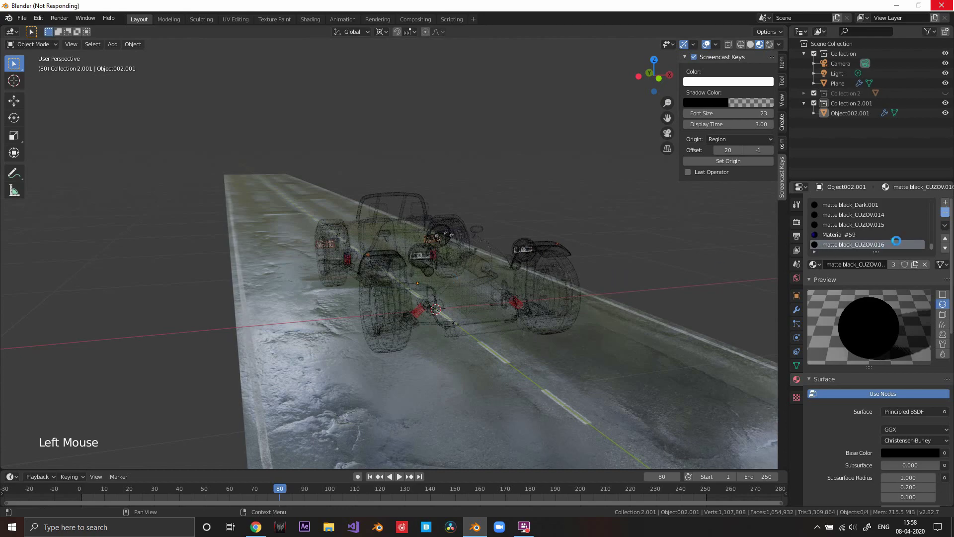
scroll("down", 3)
middle_click(552, 271)
scroll("up", 3)
middle_click(602, 284)
middle_click(547, 271)
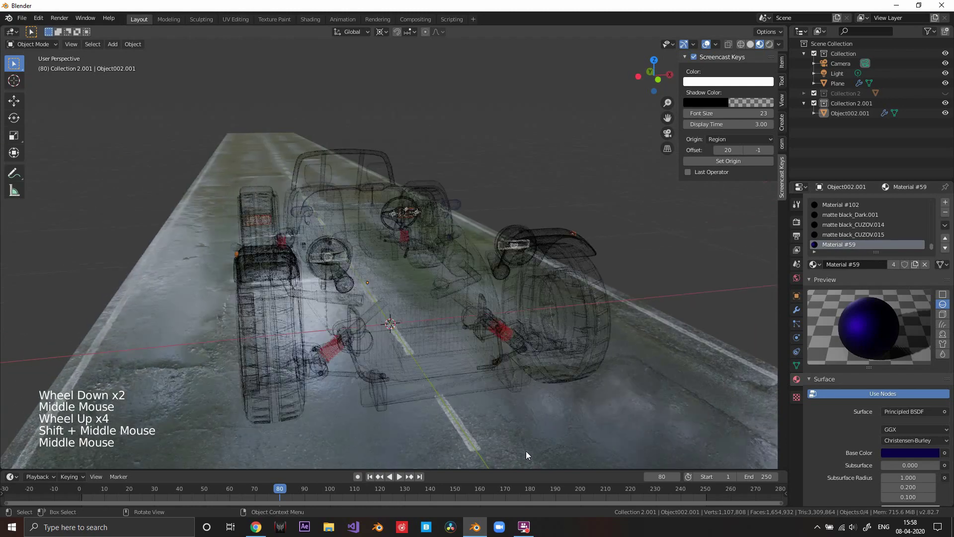
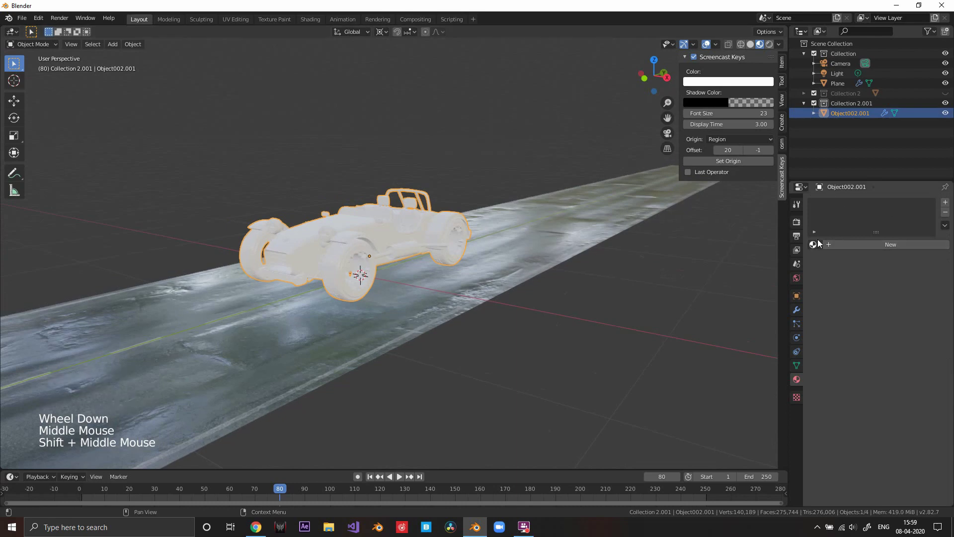
Step: Create a new material named glowy on the copied car with an Emission surface shader
left_click(847, 250)
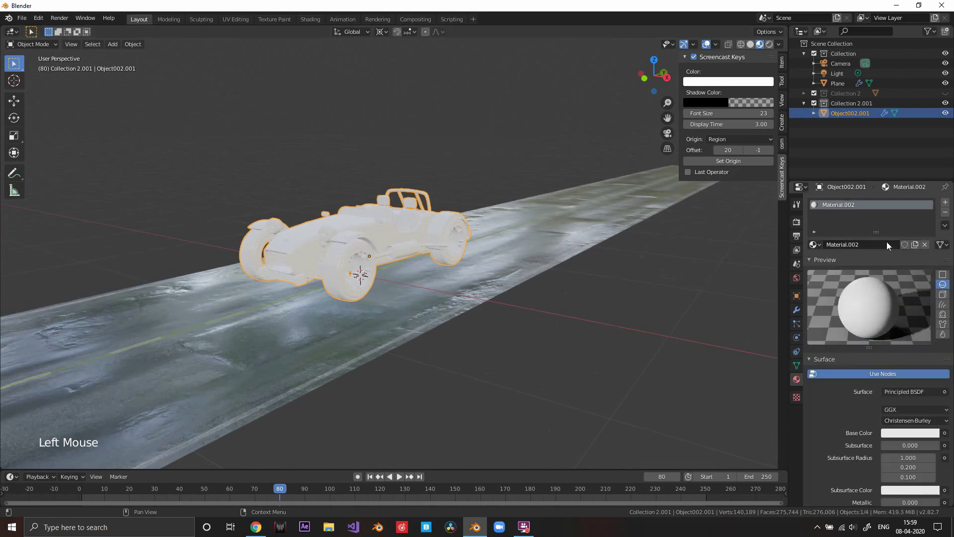
left_click(874, 248)
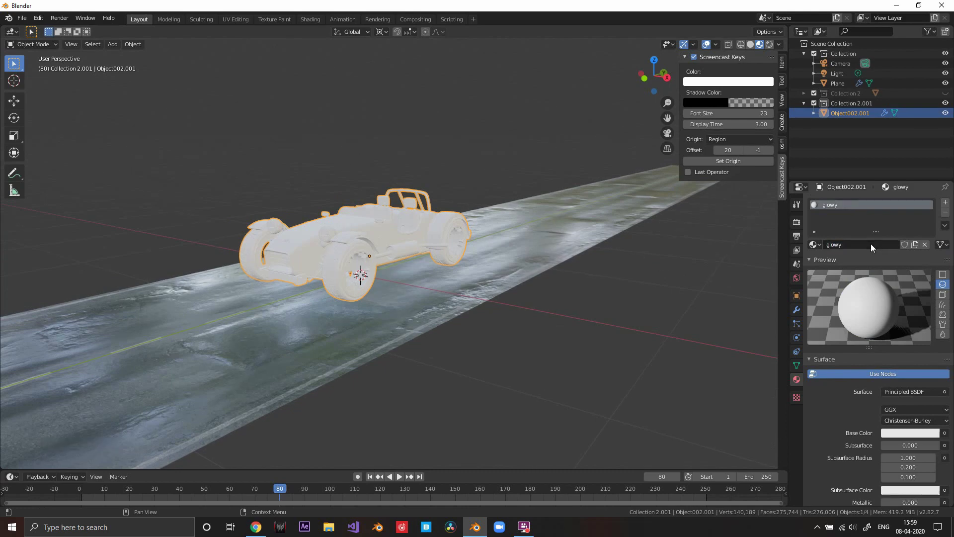
middle_click(391, 146)
scroll("up", 3)
middle_click(524, 266)
scroll("down", 3)
left_click(931, 318)
Step: Make glowy a light blue emission at strength 6.6 and enable Bloom in the render settings
scroll("down", 3)
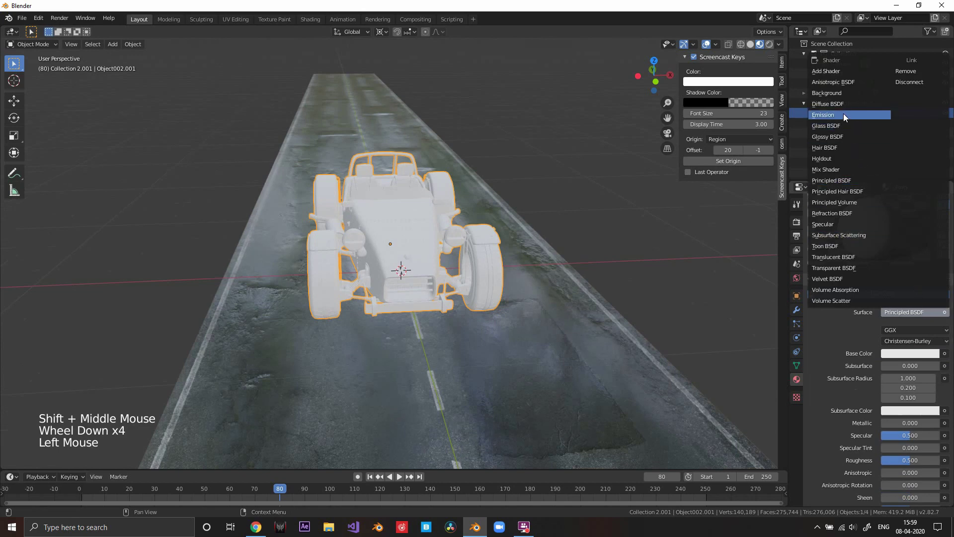
middle_click(394, 254)
scroll("up", 3)
middle_click(500, 282)
middle_click(510, 284)
middle_click(512, 282)
left_click(913, 338)
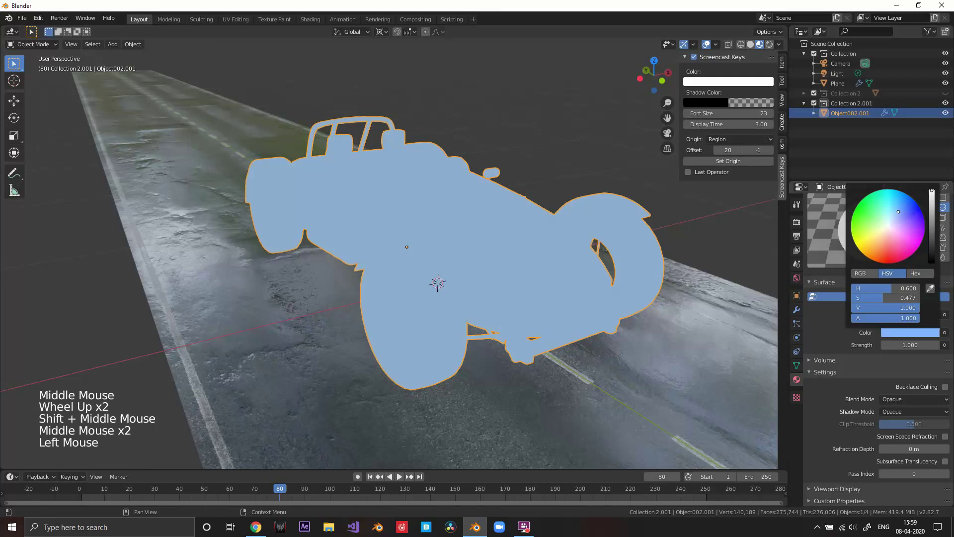
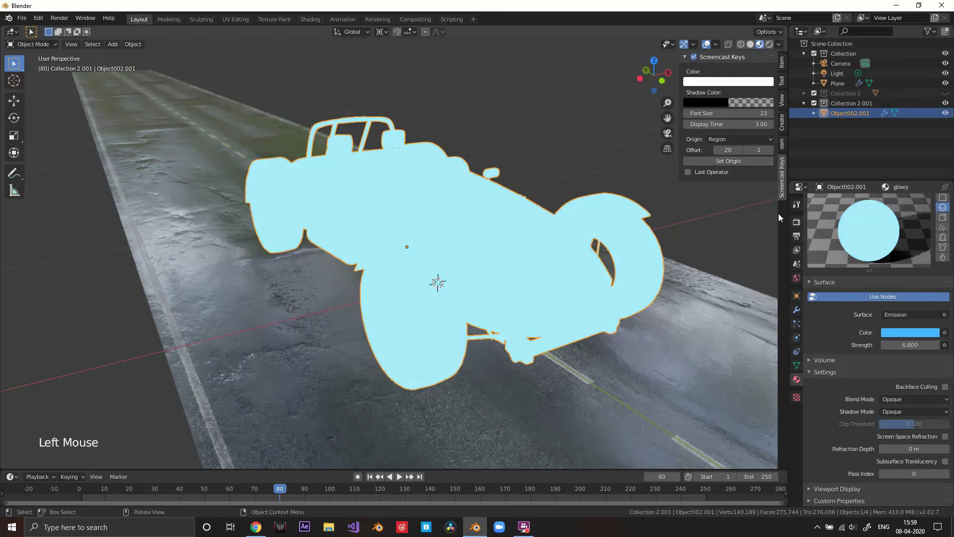
left_click(796, 225)
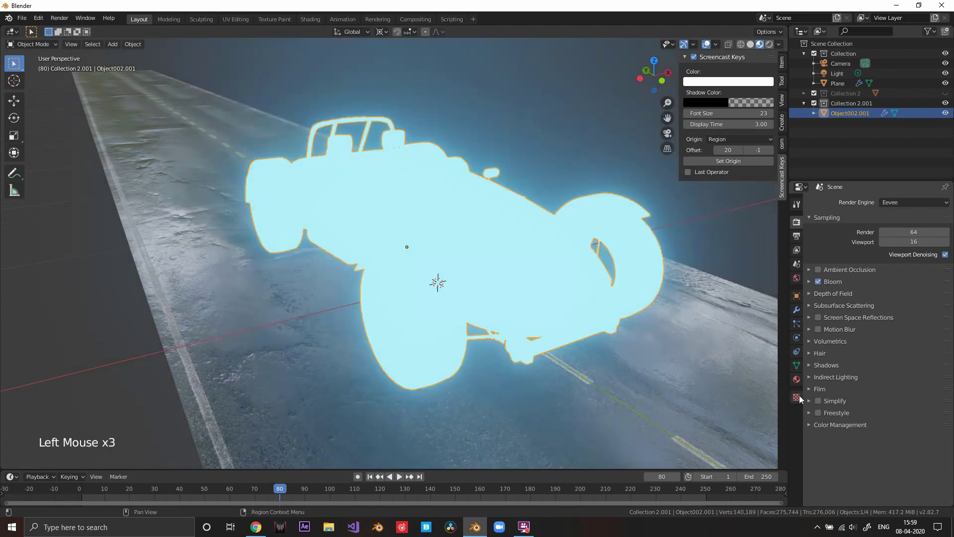
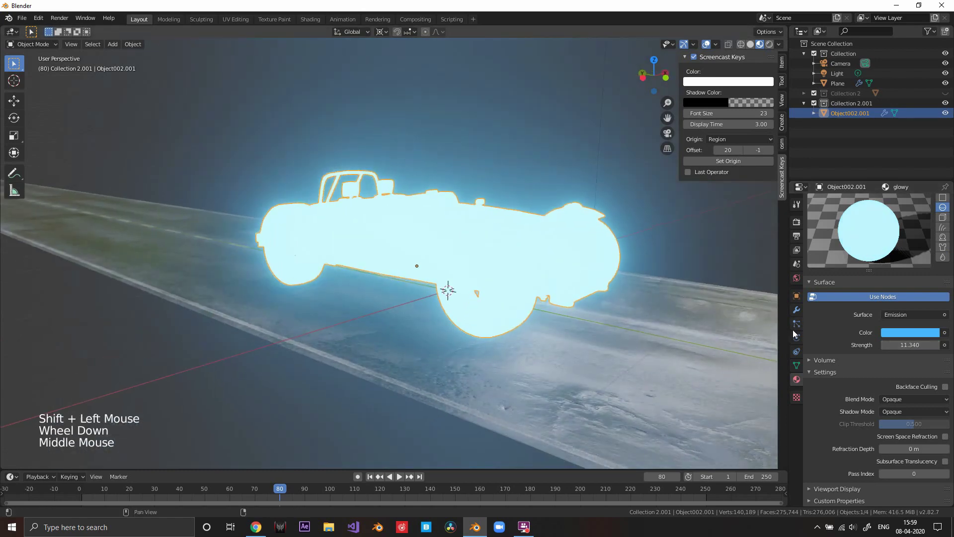
Step: Show the Wireframe modifier in the viewport and deepen the emission colour toward blue
left_click(800, 312)
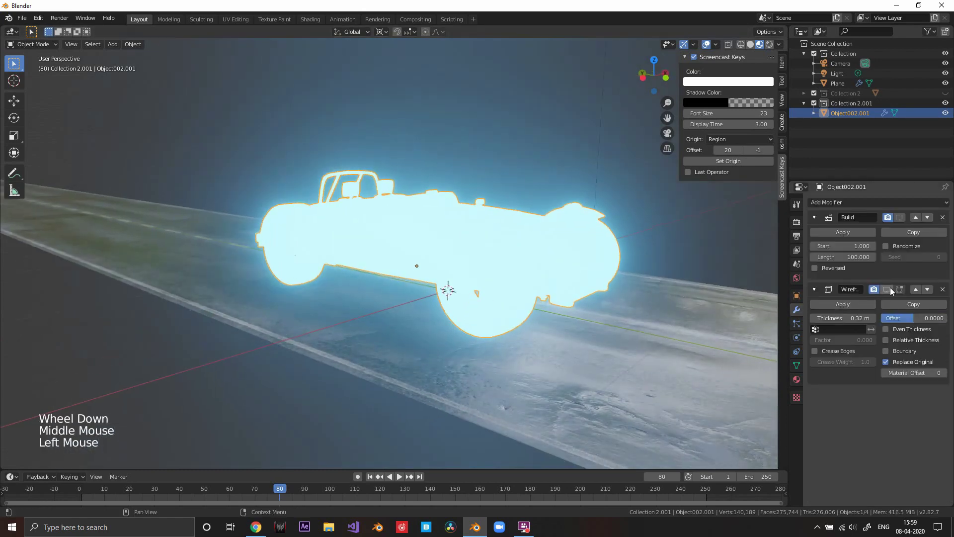
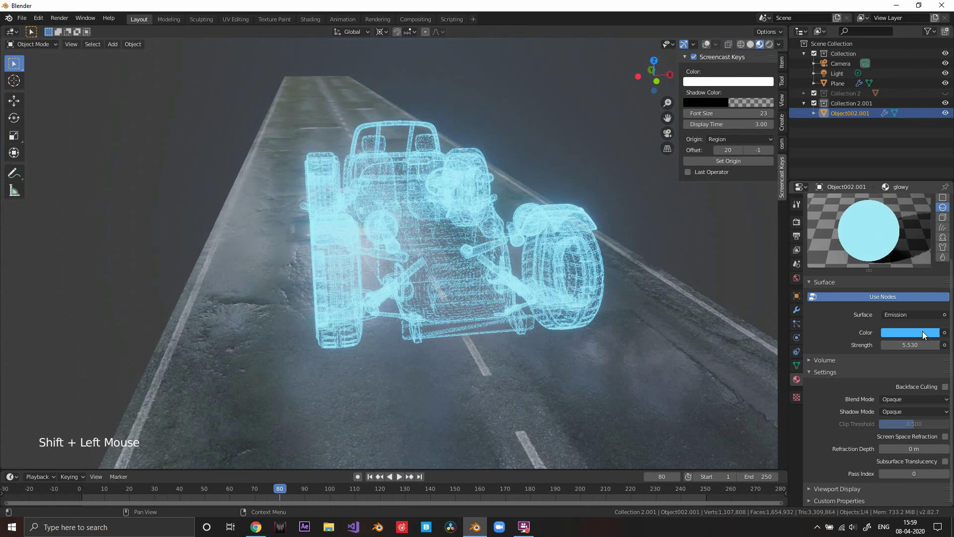
left_click(922, 335)
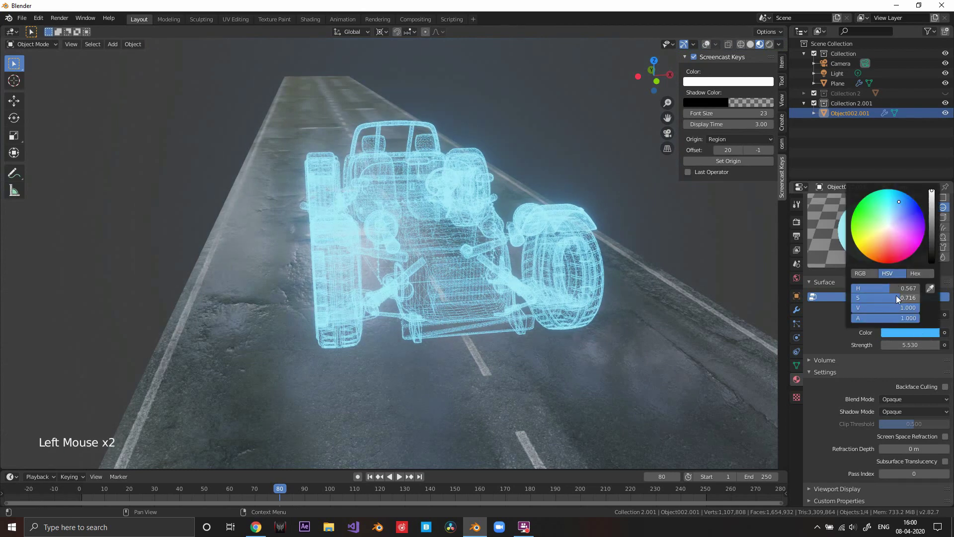
middle_click(538, 238)
left_click(919, 335)
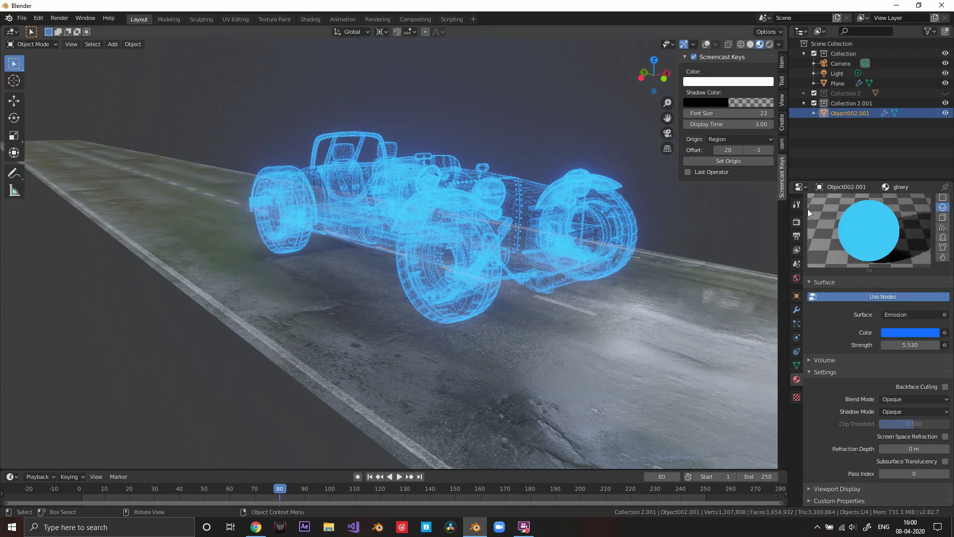
scroll("up", 3)
middle_click(518, 213)
scroll("up", 3)
middle_click(474, 213)
scroll("down", 3)
scroll("up", 3)
Step: Tune the glow to a cyan-blue hue at emission strength 5.53 and check it around the car
left_click(911, 340)
left_click(922, 331)
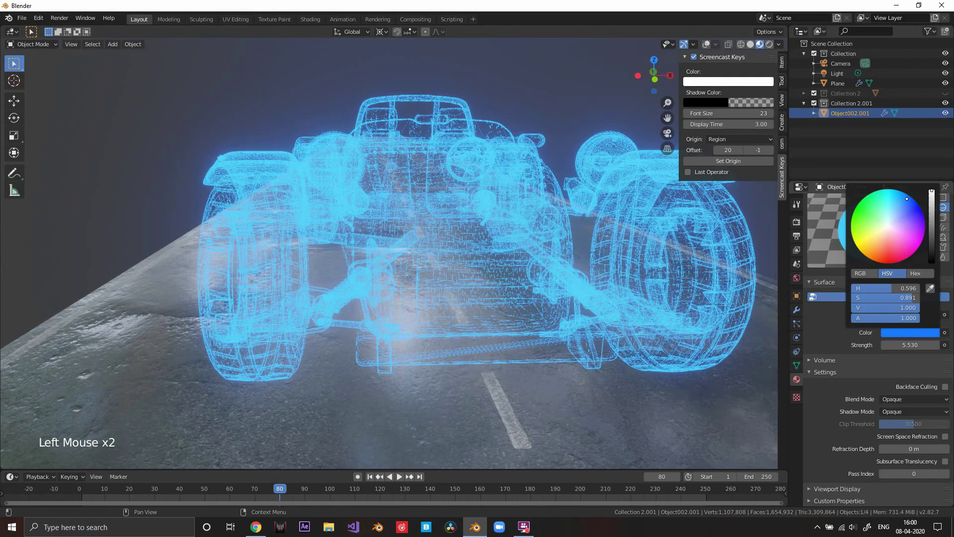
scroll("down", 3)
middle_click(503, 264)
middle_click(534, 267)
middle_click(528, 267)
scroll("up", 3)
middle_click(482, 256)
scroll("down", 3)
left_click(851, 97)
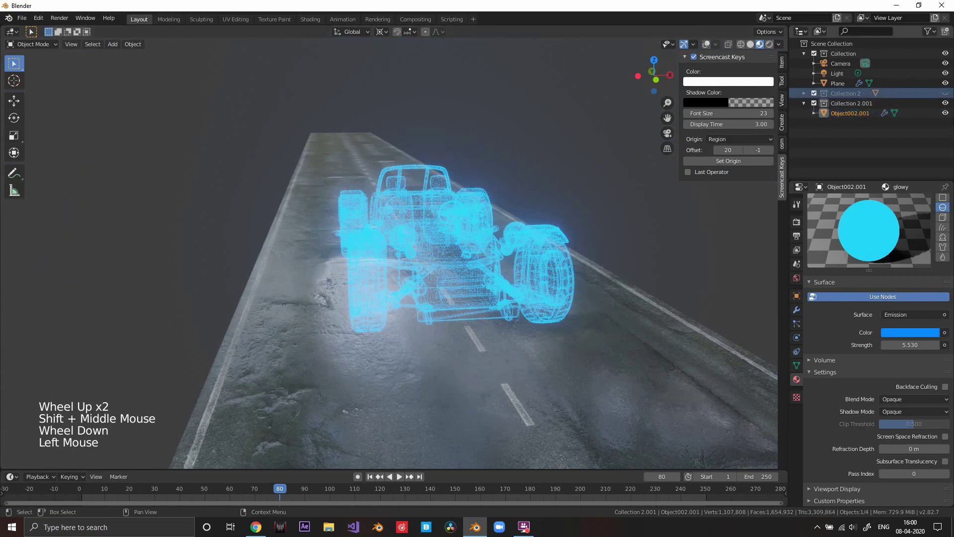
Step: Unhide the original car collection and select the solid car inside the wireframe copy
left_click(938, 95)
middle_click(492, 250)
scroll("up", 3)
middle_click(512, 268)
middle_click(542, 241)
scroll("up", 3)
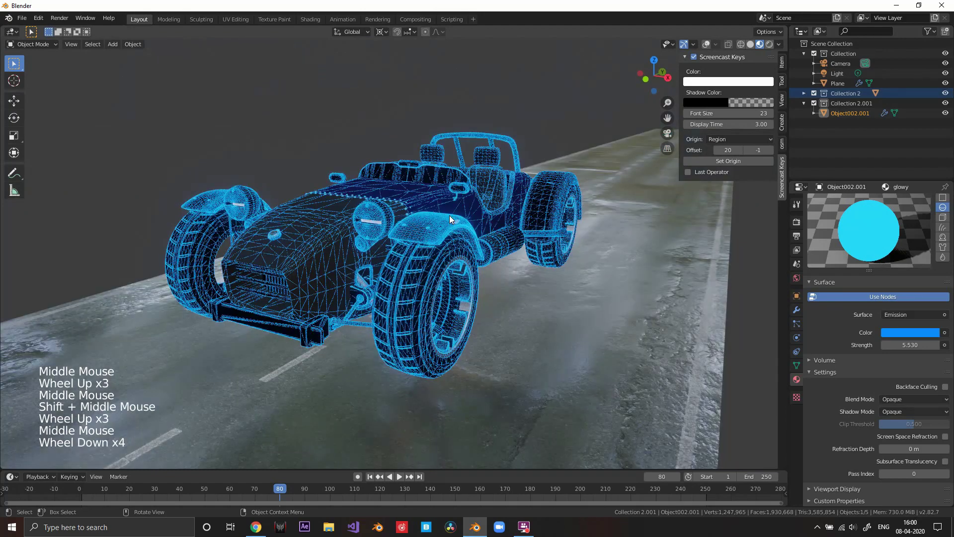
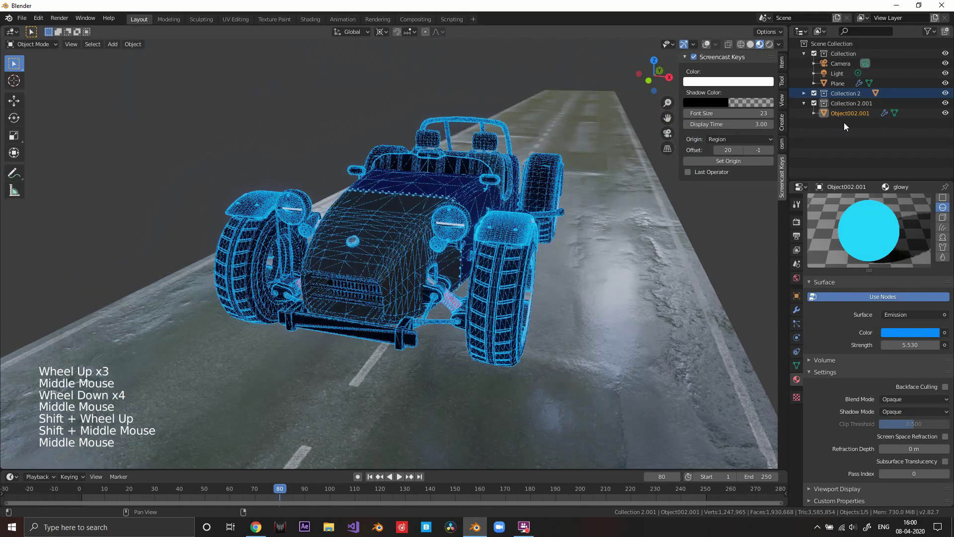
left_click(548, 214)
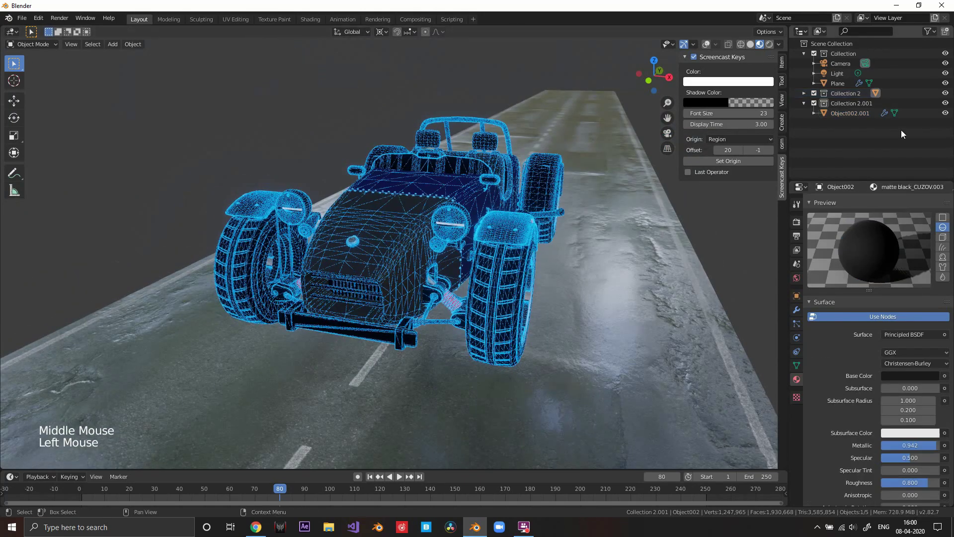
Step: Rename the glowing copy to 'wireframe' and the solid car to 'original' in the Outliner
left_click(846, 120)
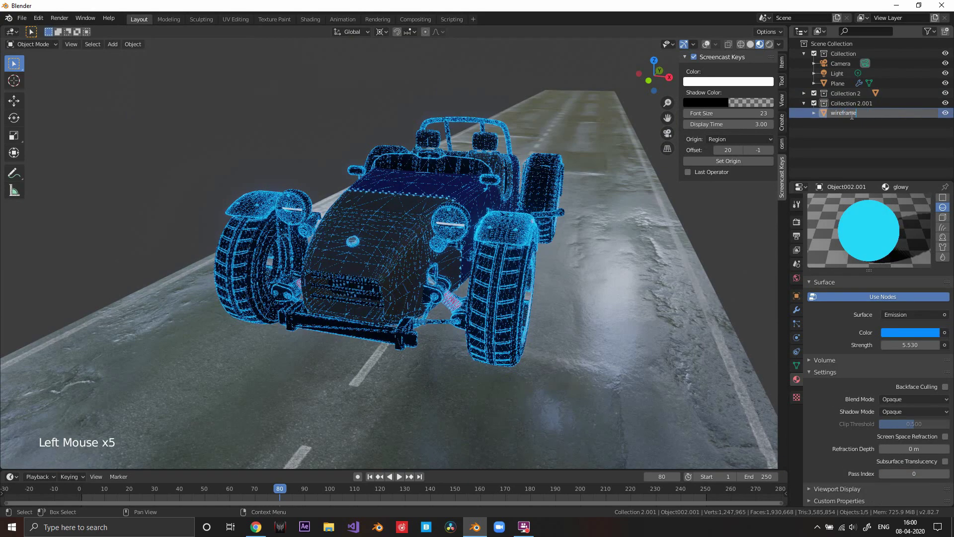
left_click(861, 96)
left_click(809, 100)
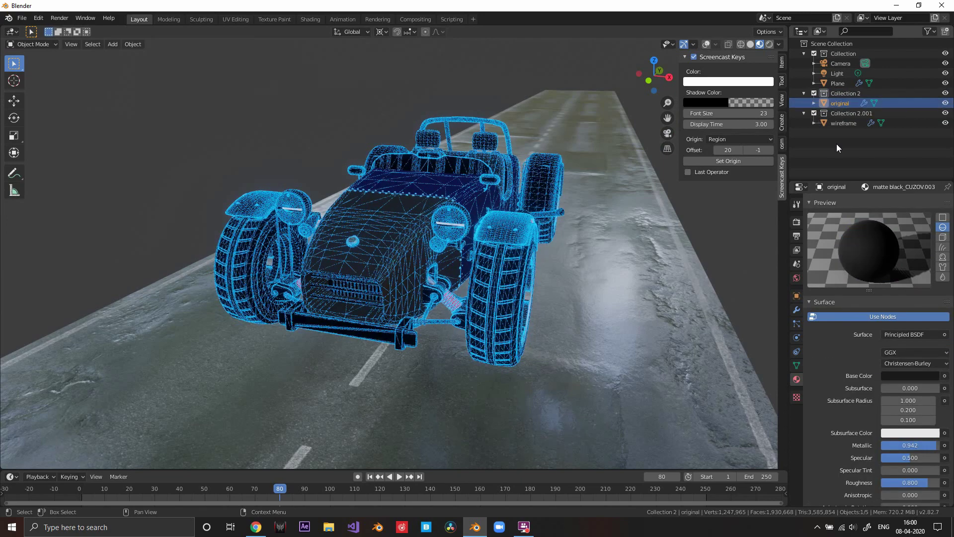
scroll("down", 3)
middle_click(538, 230)
scroll("up", 3)
middle_click(448, 344)
scroll("down", 3)
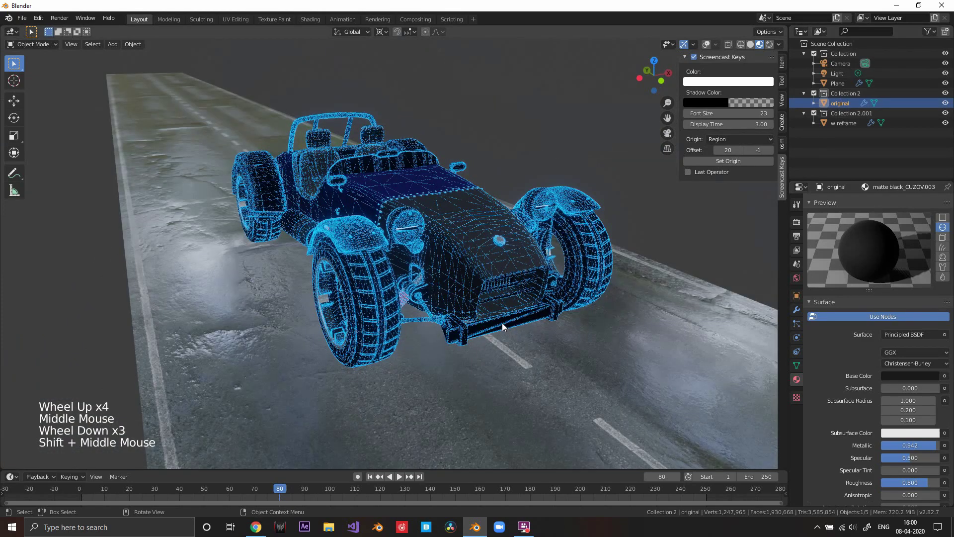
middle_click(511, 327)
scroll("up", 3)
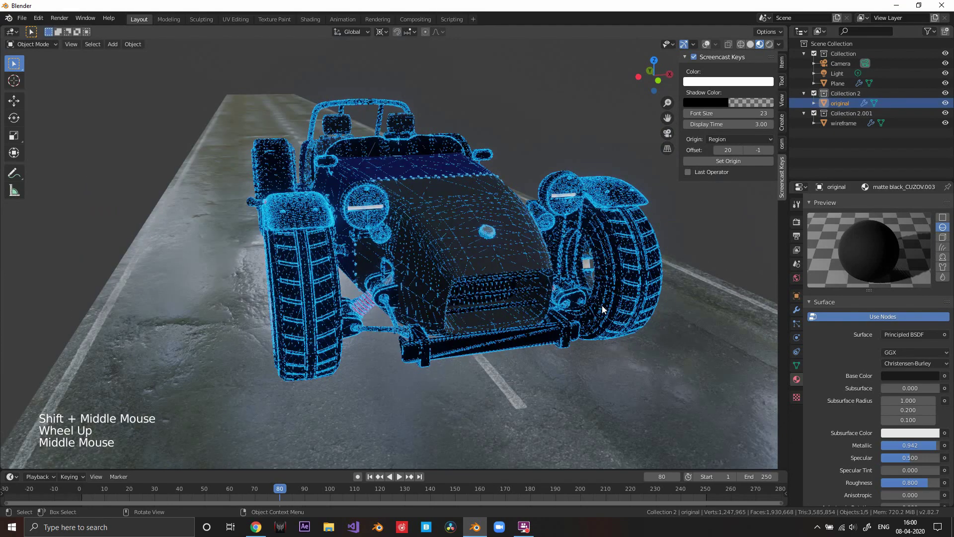
scroll("up", 3)
scroll("down", 3)
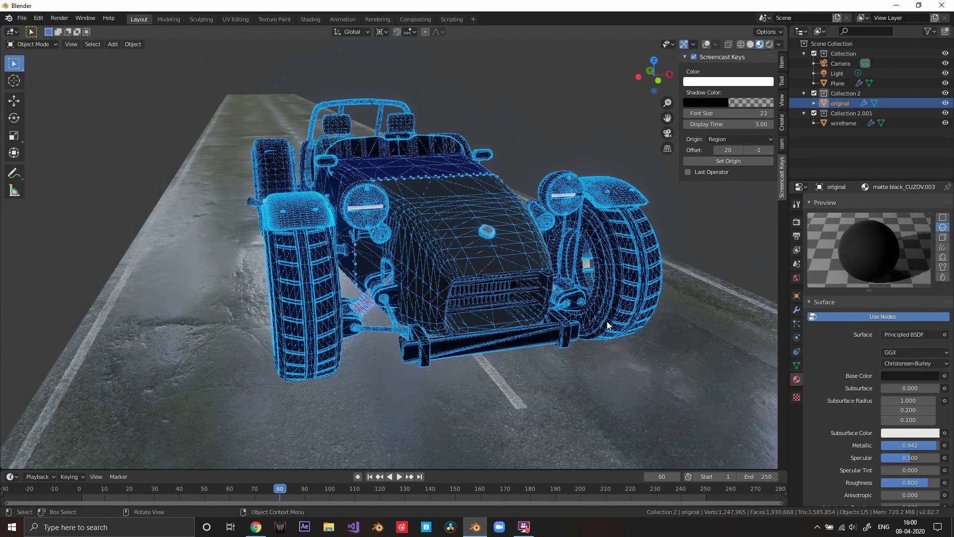
Step: Add a Build modifier to 'original' starting at frame 10 over 100 frames
left_click(795, 313)
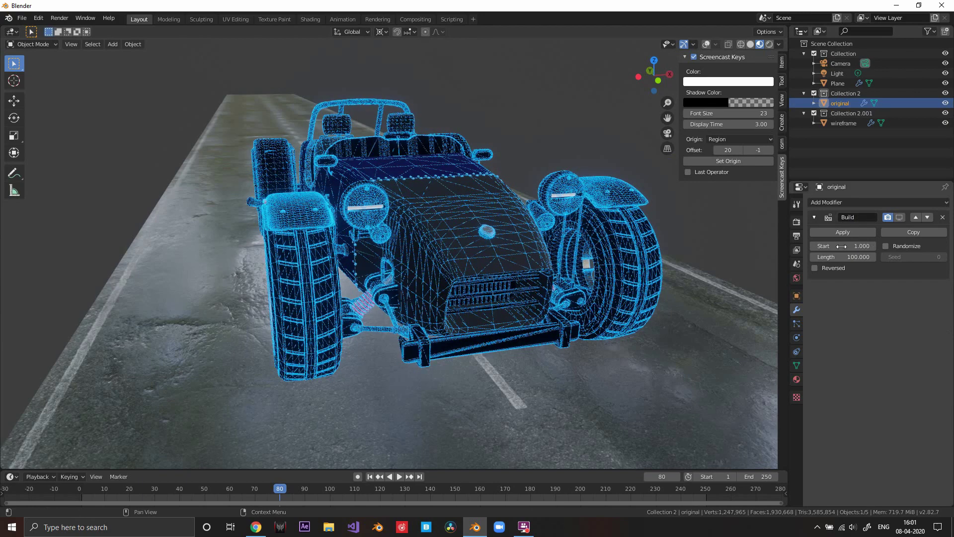
left_click(844, 255)
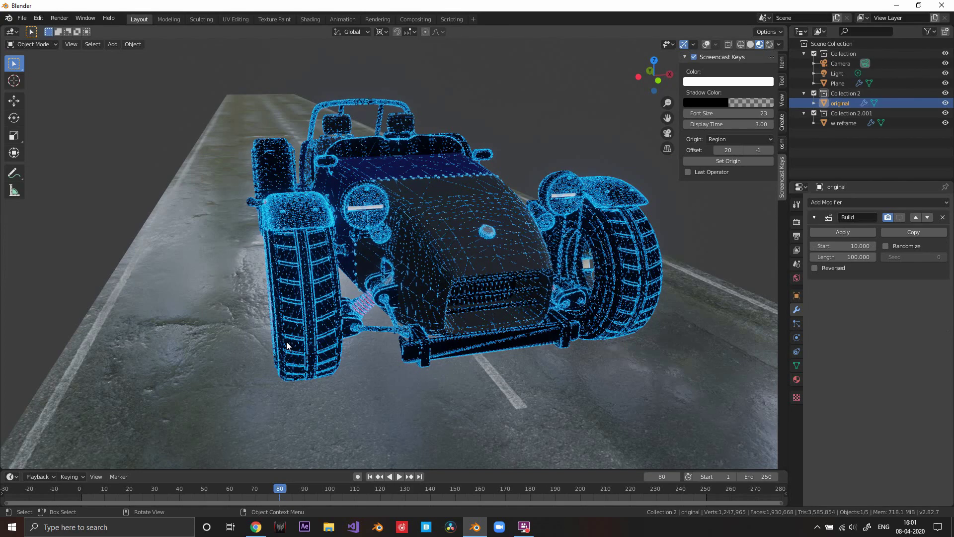
middle_click(413, 278)
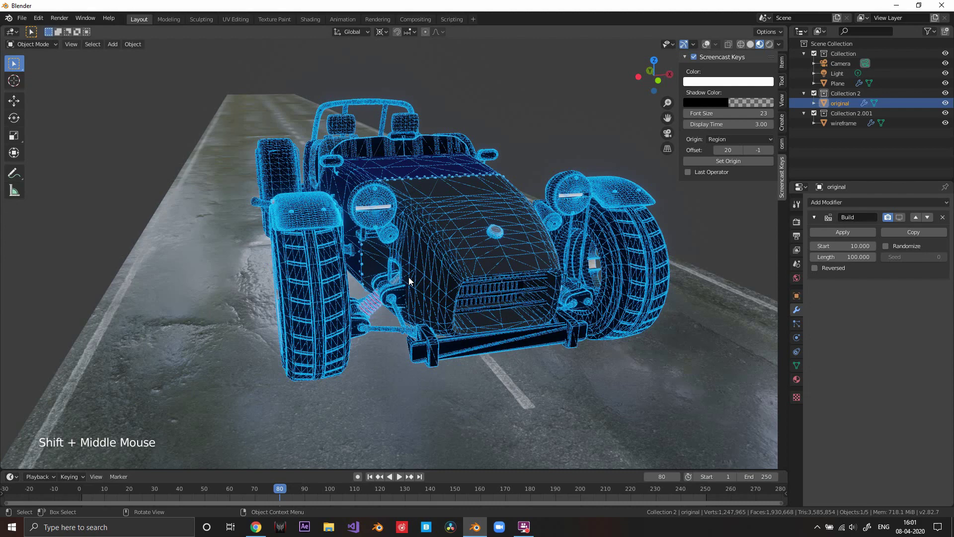
middle_click(489, 251)
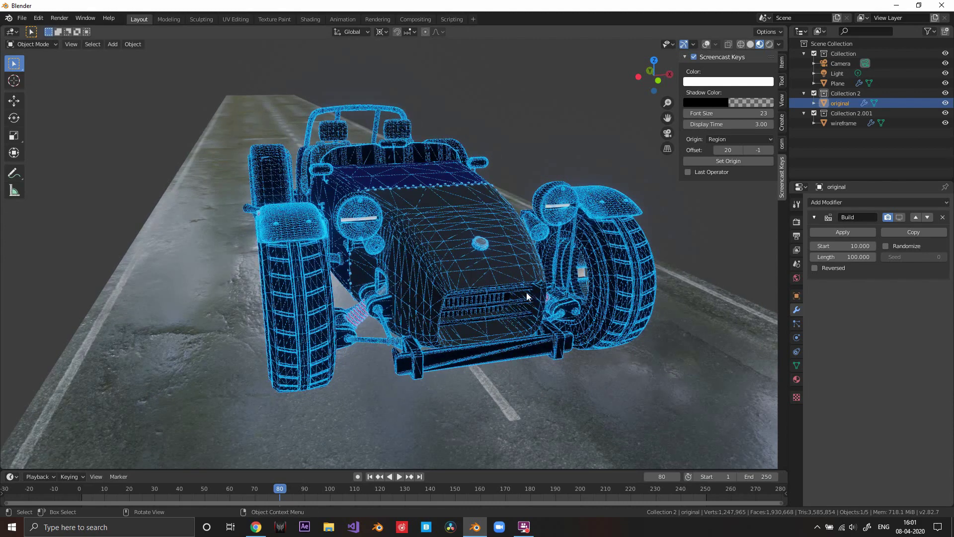
middle_click(519, 287)
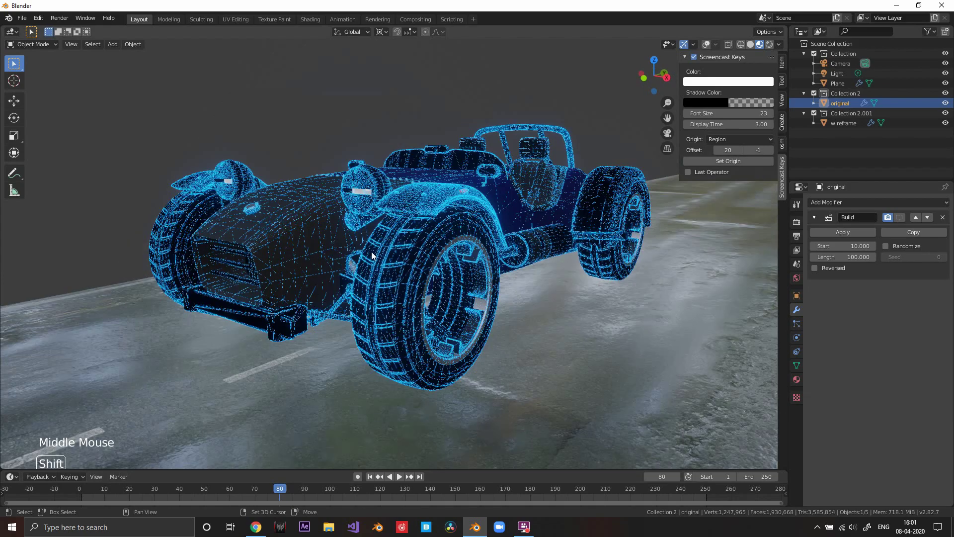
middle_click(374, 256)
middle_click(385, 258)
middle_click(578, 286)
scroll("up", 3)
middle_click(553, 286)
scroll("down", 3)
middle_click(570, 290)
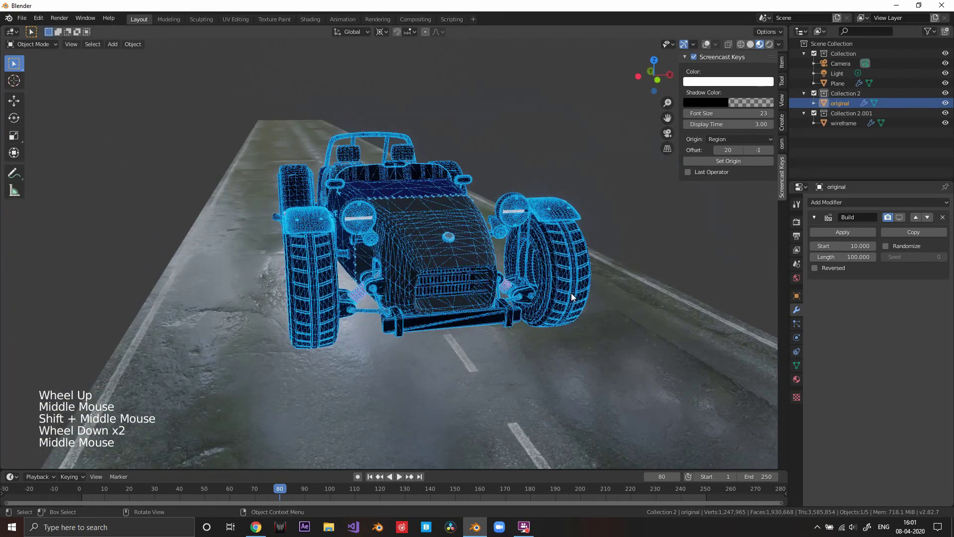
Step: Rewind the timeline to frame 1 so only the glowing wireframe shows
left_click(372, 475)
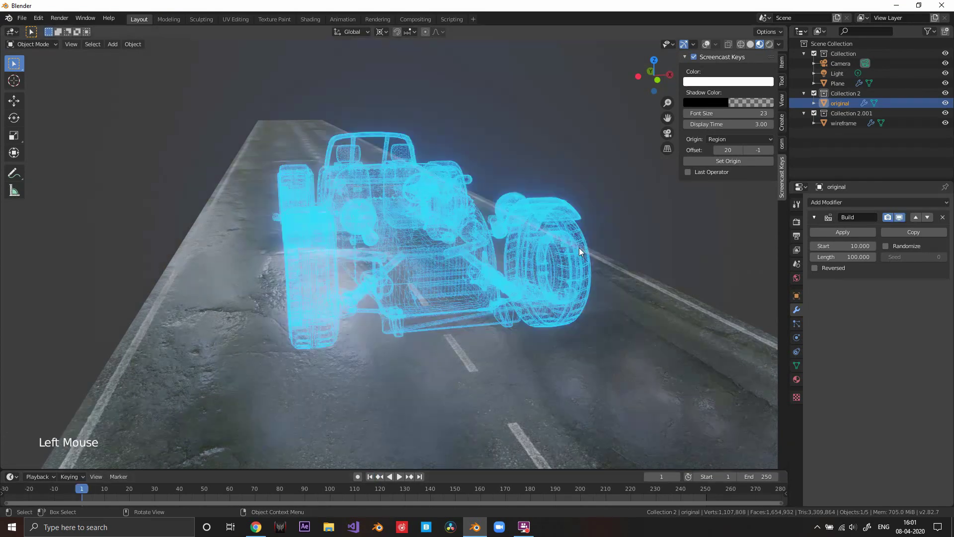
middle_click(582, 252)
scroll("down", 3)
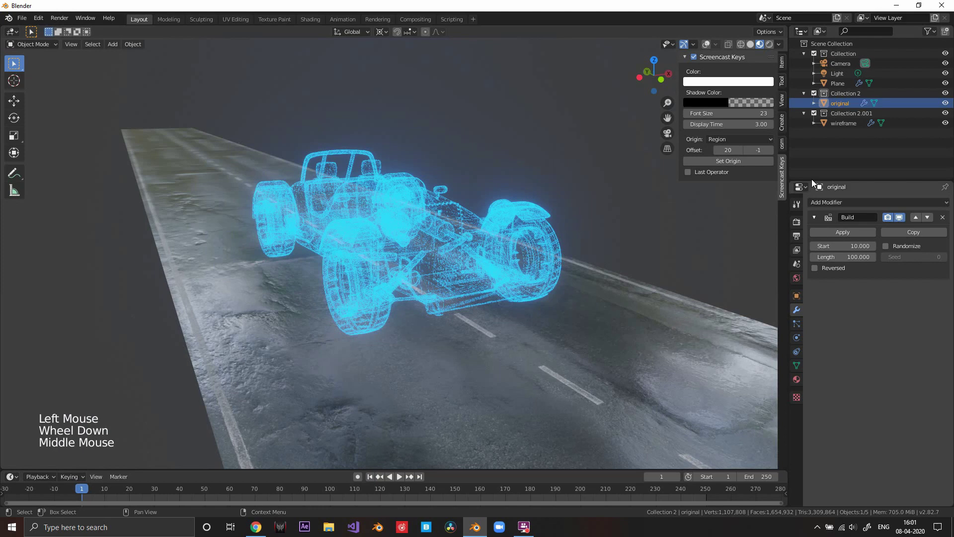
Step: Enable a Build modifier on 'wireframe', play the reveal and stop at frame 21
left_click(838, 127)
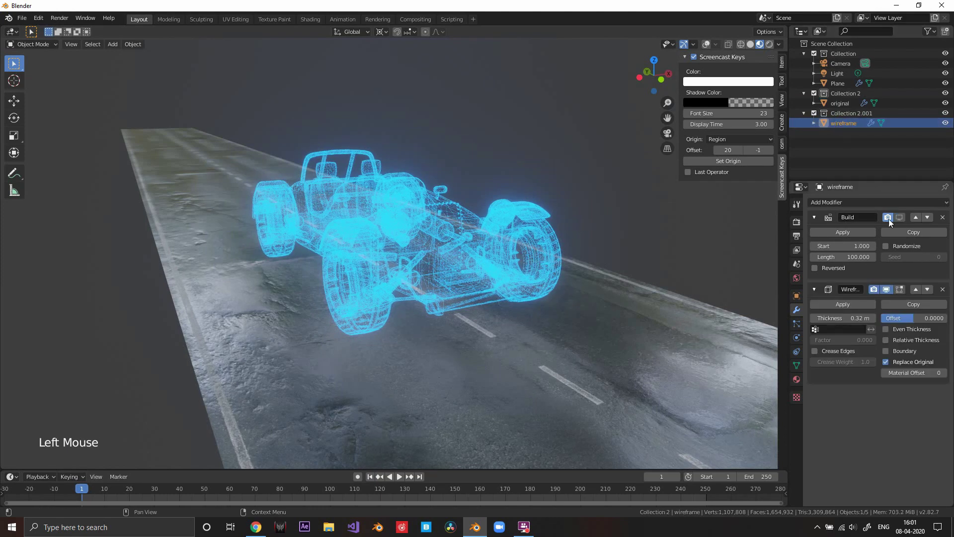
left_click(904, 222)
key("space")
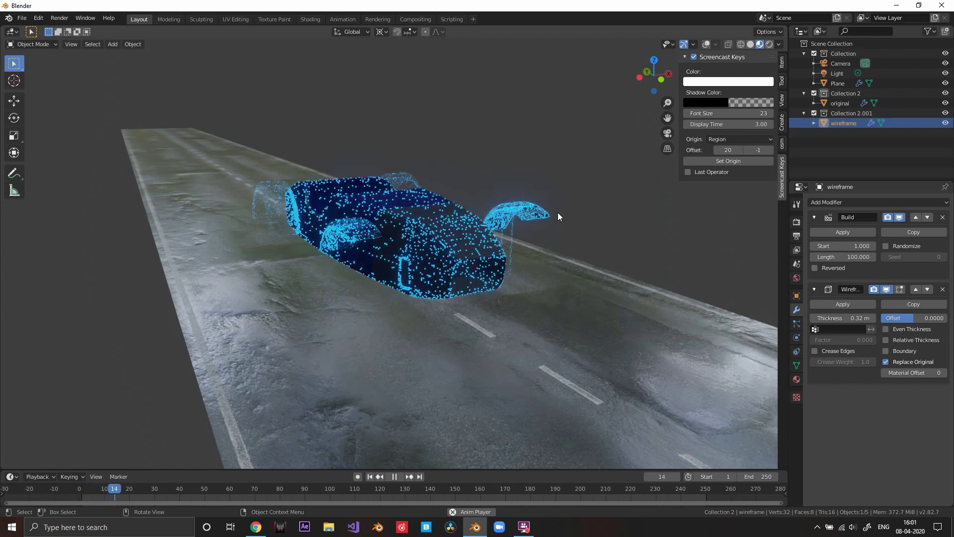
key("space")
middle_click(546, 215)
middle_click(497, 212)
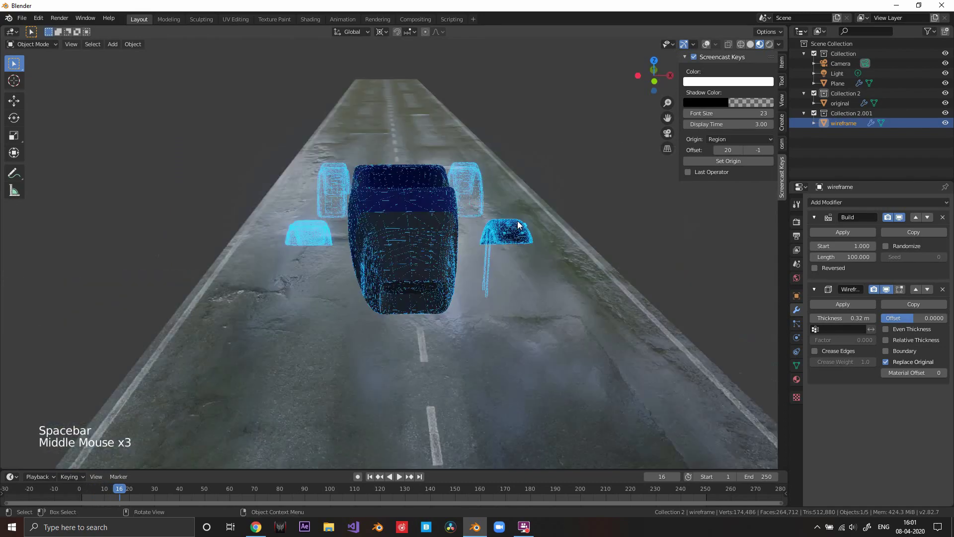
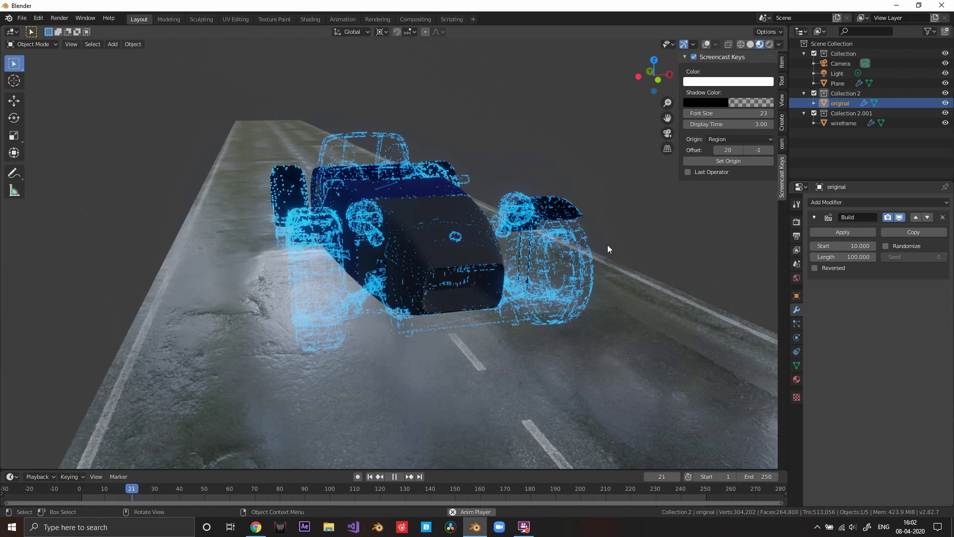
key("space")
Step: Orbit around the partly built car to inspect the reveal from behind and the front corner
middle_click(610, 249)
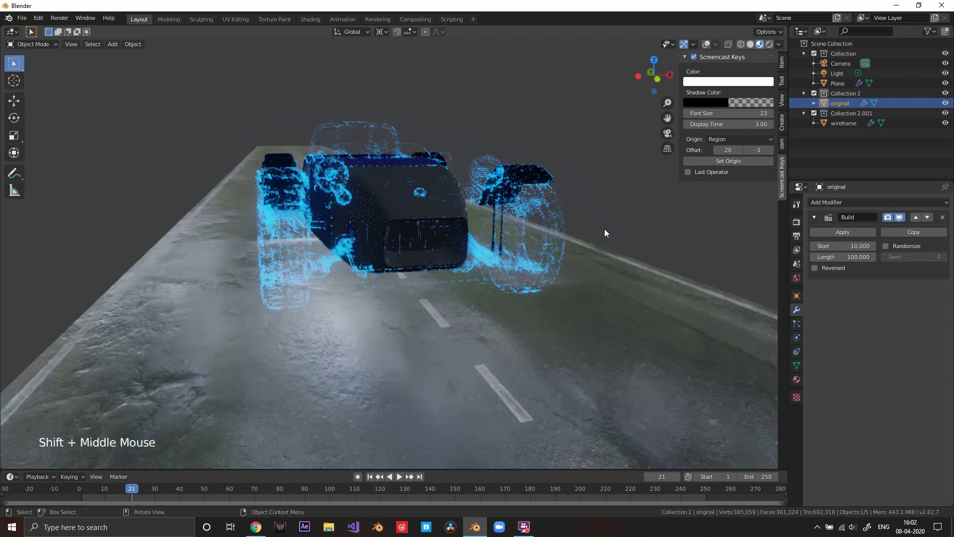
middle_click(586, 209)
scroll("down", 3)
middle_click(599, 235)
scroll("up", 3)
middle_click(604, 262)
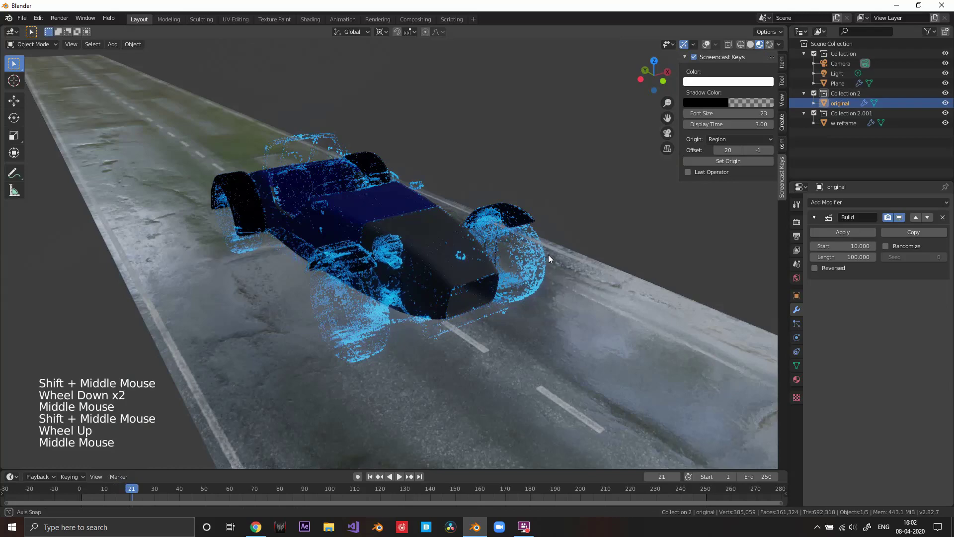
scroll("up", 3)
middle_click(546, 269)
middle_click(563, 252)
scroll("down", 3)
scroll("up", 3)
middle_click(564, 252)
middle_click(366, 224)
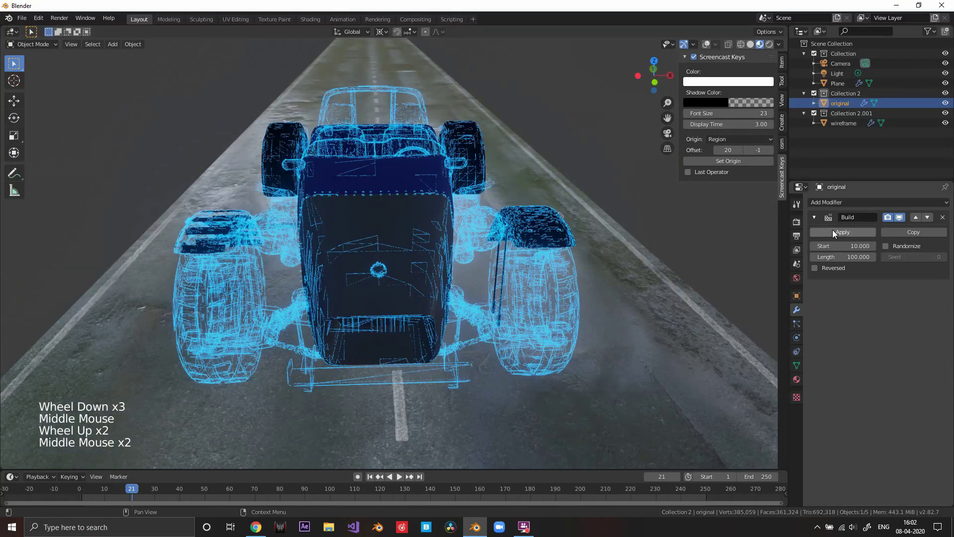
scroll("down", 3)
middle_click(367, 226)
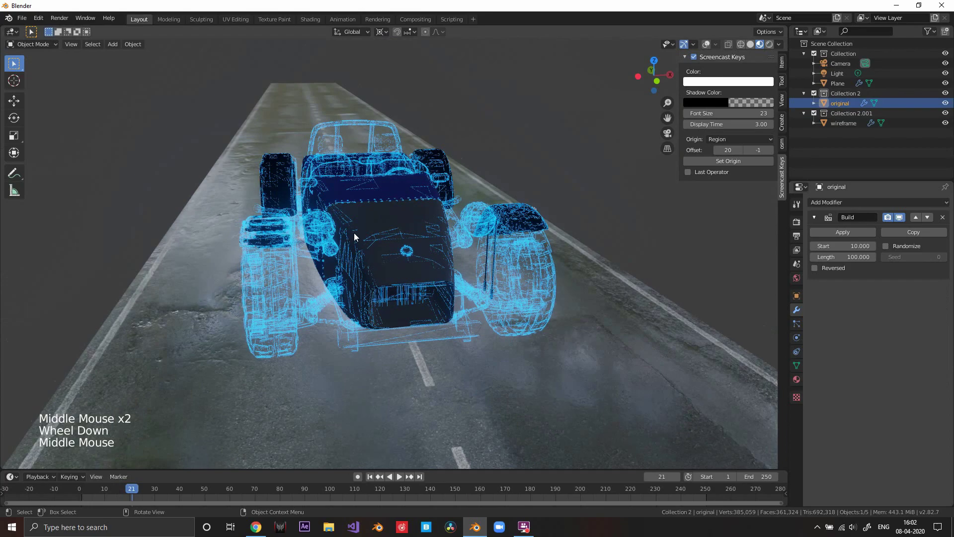
middle_click(394, 225)
scroll("up", 3)
middle_click(429, 217)
scroll("down", 3)
middle_click(412, 213)
middle_click(458, 199)
middle_click(495, 210)
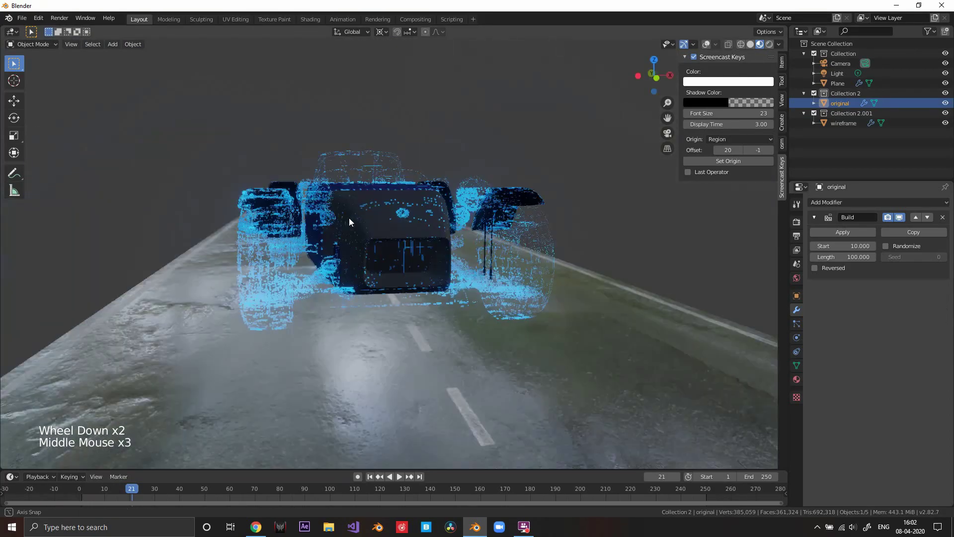
scroll("down", 3)
middle_click(361, 261)
scroll("up", 3)
middle_click(467, 254)
scroll("down", 3)
middle_click(397, 250)
middle_click(402, 242)
middle_click(403, 265)
middle_click(405, 236)
scroll("down", 3)
middle_click(358, 217)
middle_click(357, 224)
scroll("up", 3)
middle_click(384, 264)
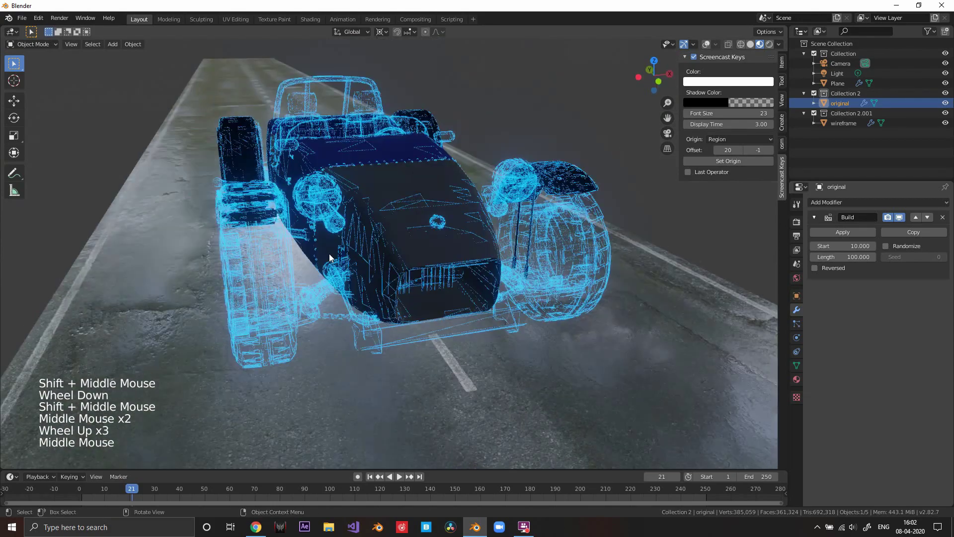
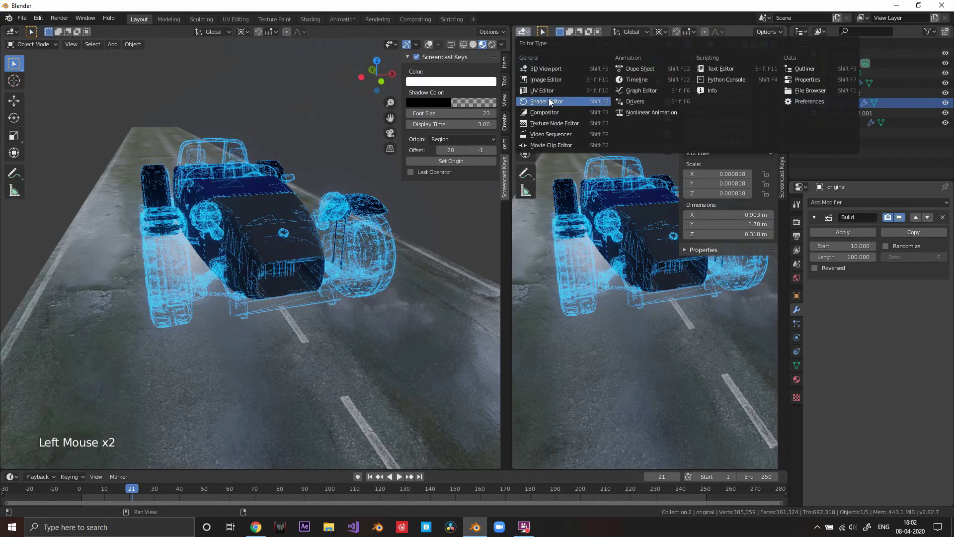
Step: Switch the right area to the Shader Editor and pan to the wireframe's glowy emission nodes
scroll("up", 3)
middle_click(599, 242)
key("n")
left_click(180, 269)
scroll("up", 3)
middle_click(620, 184)
scroll("down", 3)
scroll("up", 3)
scroll("down", 3)
middle_click(625, 214)
scroll("down", 3)
scroll("down", 3)
middle_click(615, 216)
scroll("up", 3)
scroll("down", 3)
scroll("up", 3)
Step: Randomize the wireframe's Build order and end the scene animation at frame 100
middle_click(266, 265)
middle_click(285, 259)
scroll("down", 3)
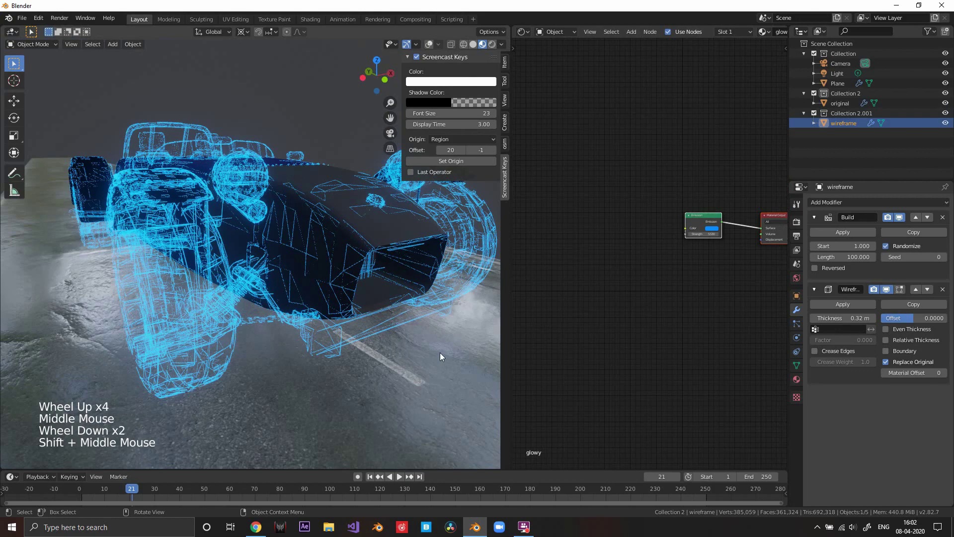
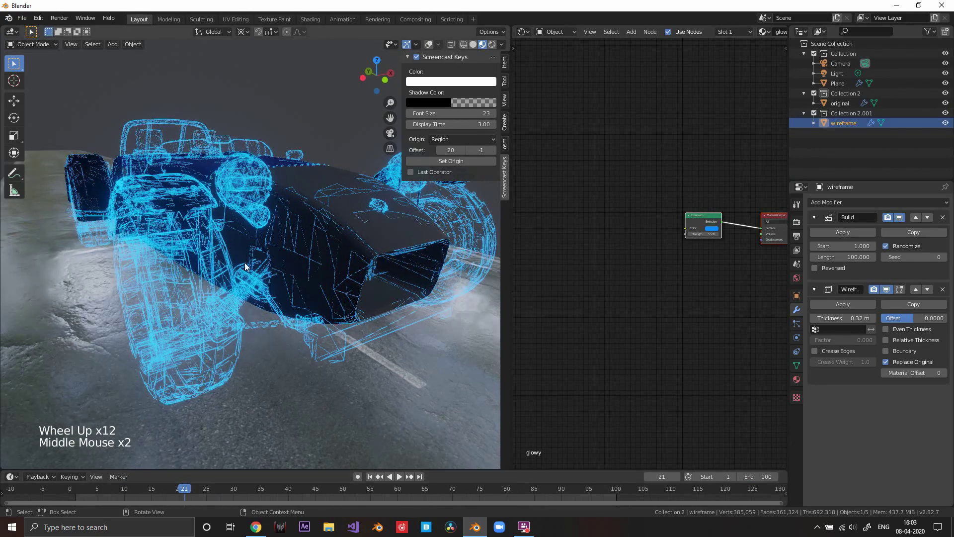
scroll("down", 3)
middle_click(611, 263)
scroll("up", 3)
middle_click(673, 254)
Step: Add a Transparent BSDF and feed it into the Mix Shader's second Shader input beside the blue emission
key("shift+a")
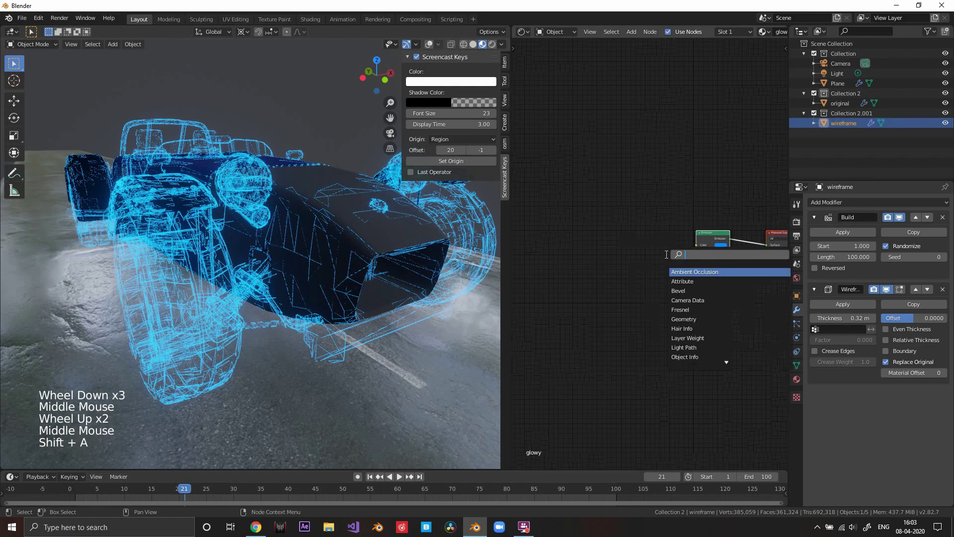
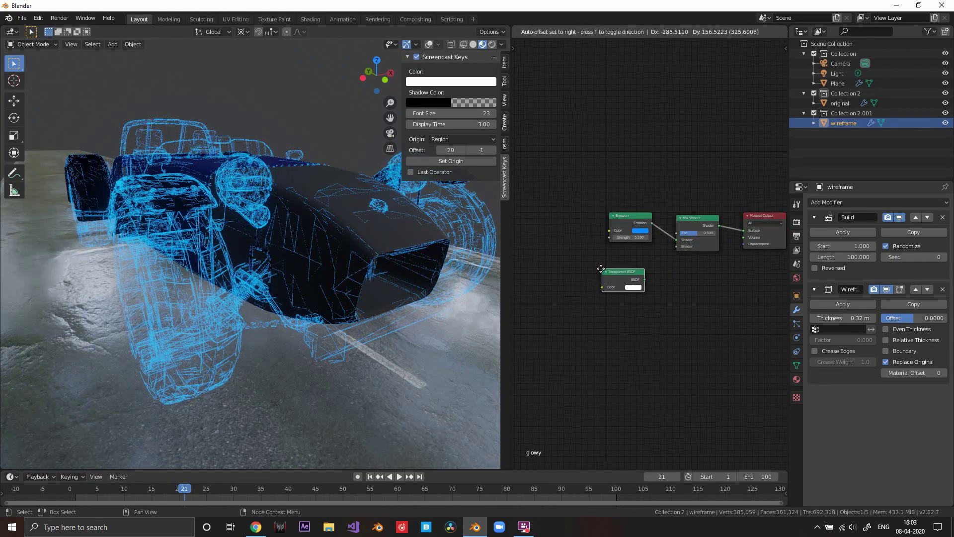
left_click(651, 278)
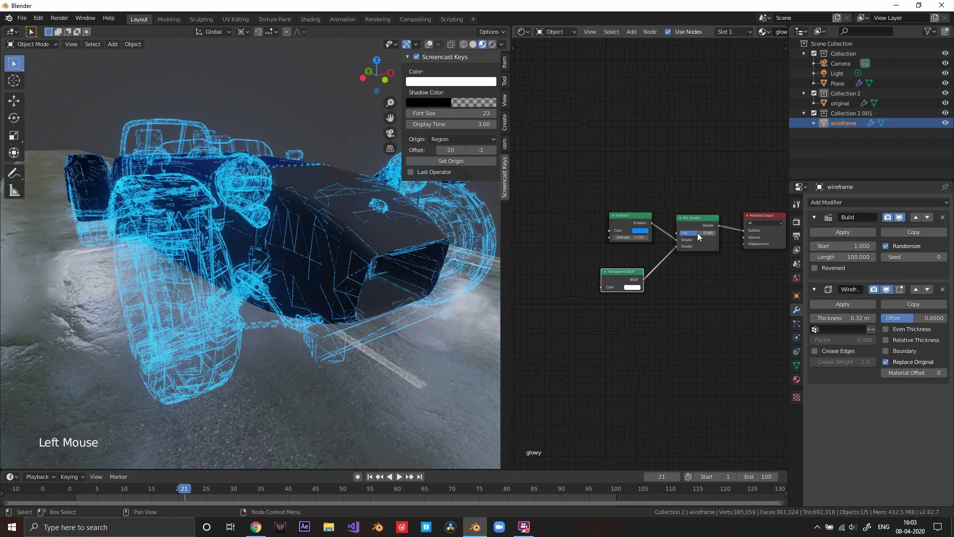
left_click(700, 238)
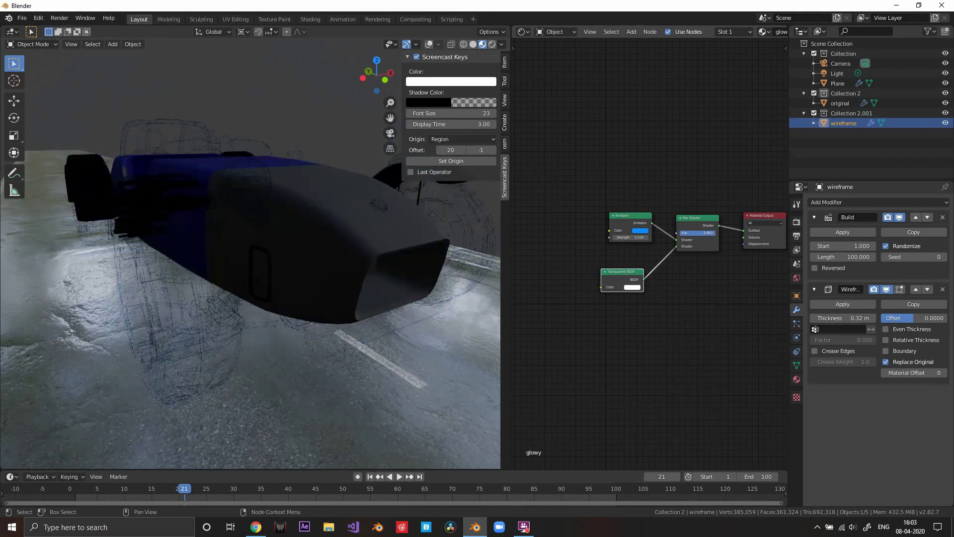
scroll("down", 3)
scroll("up", 3)
middle_click(378, 282)
scroll("down", 3)
middle_click(369, 281)
middle_click(291, 263)
middle_click(320, 265)
scroll("up", 3)
scroll("down", 3)
scroll("down", 3)
Step: Add a Noise Texture and a ColorRamp, feeding the noise Color into the ColorRamp's Fac
key("shift+a")
left_click(666, 275)
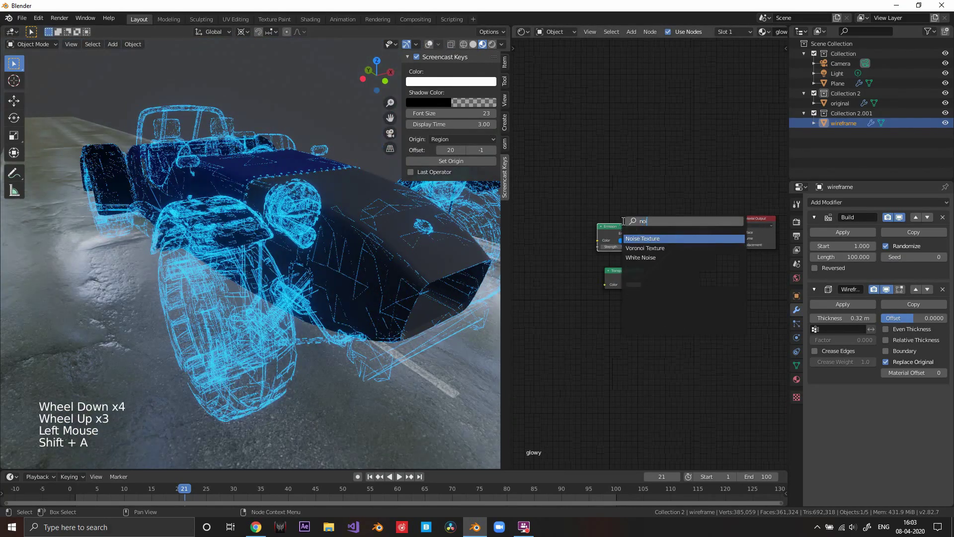
key("shift+a")
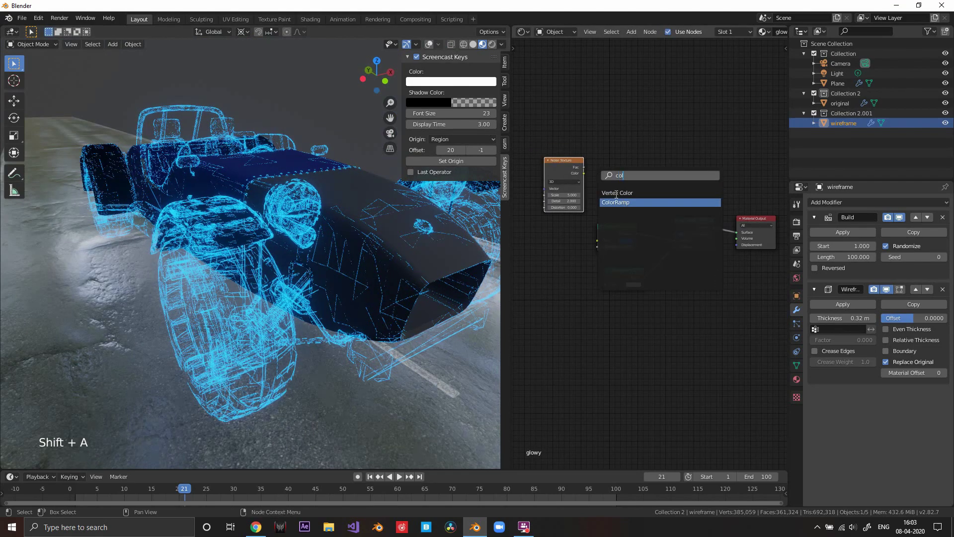
left_click(562, 165)
left_click(576, 148)
left_click(658, 159)
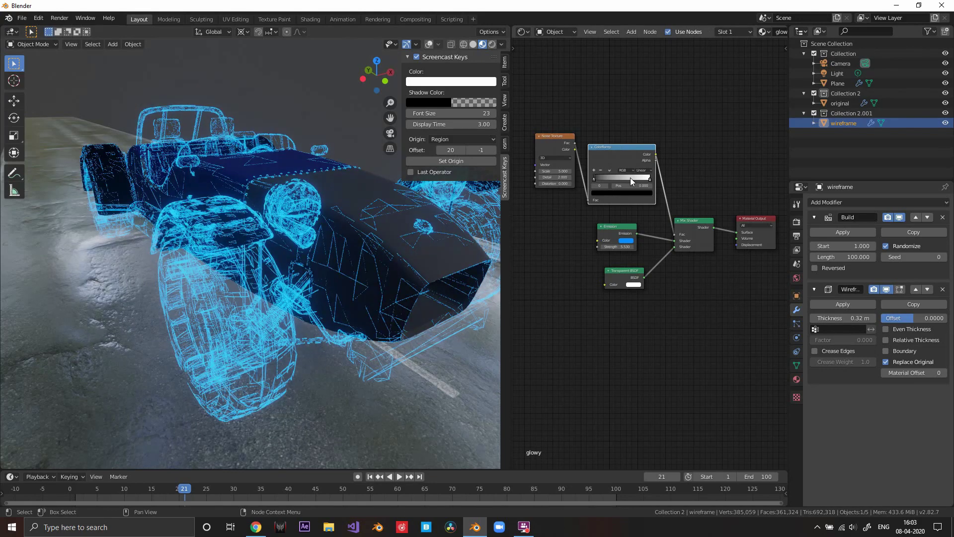
Step: Drive the Mix Shader's Fac from the ColorRamp and slide its stop to 0.236, previewing at frame 75
left_click(653, 183)
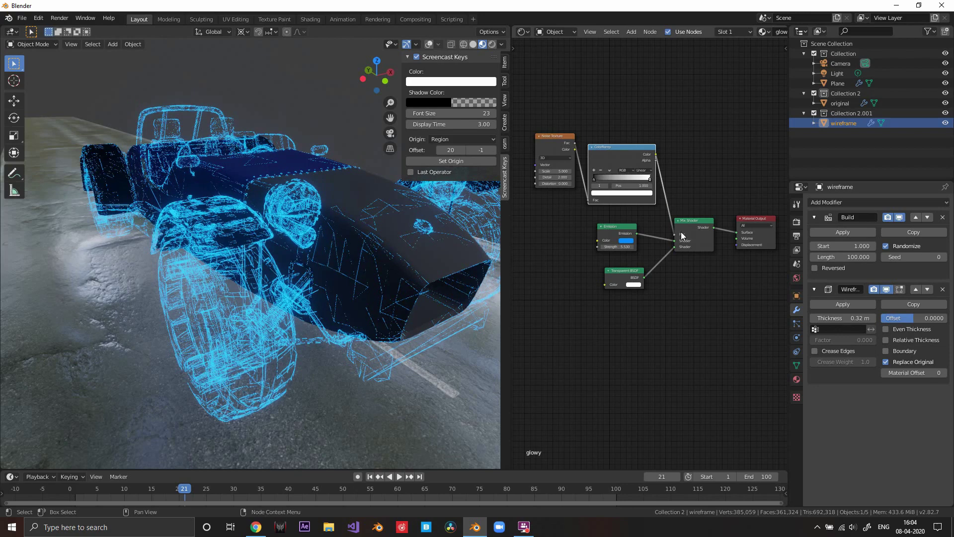
left_click(655, 181)
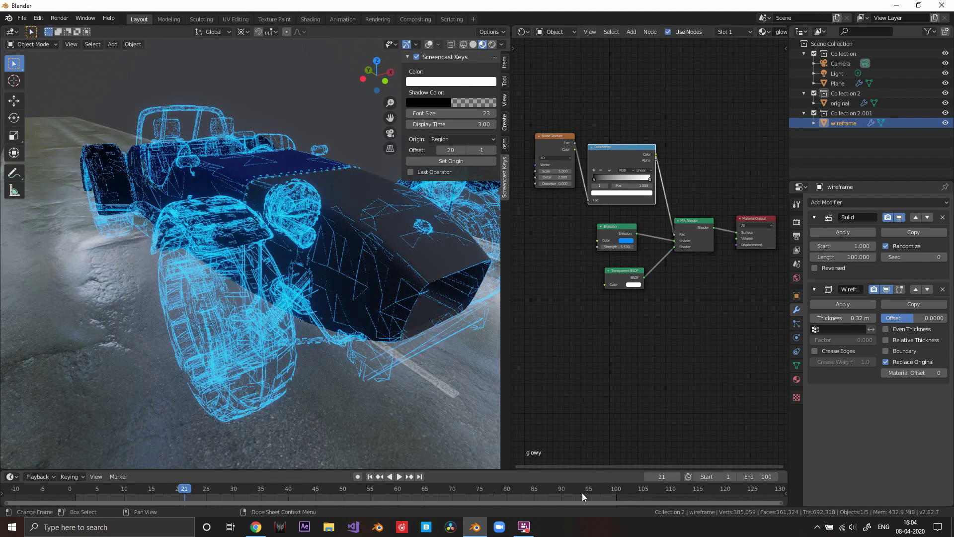
left_click(665, 483)
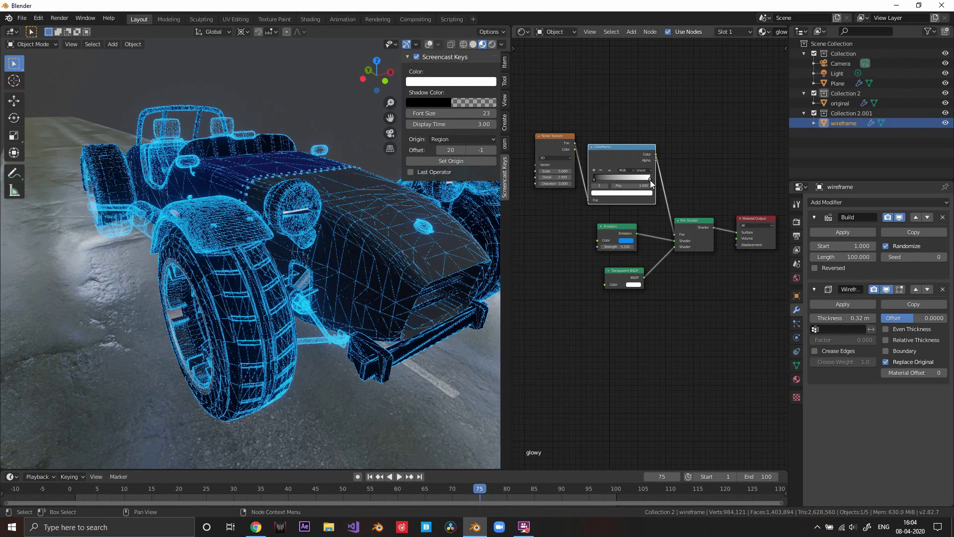
left_click(653, 184)
middle_click(683, 227)
scroll("up", 3)
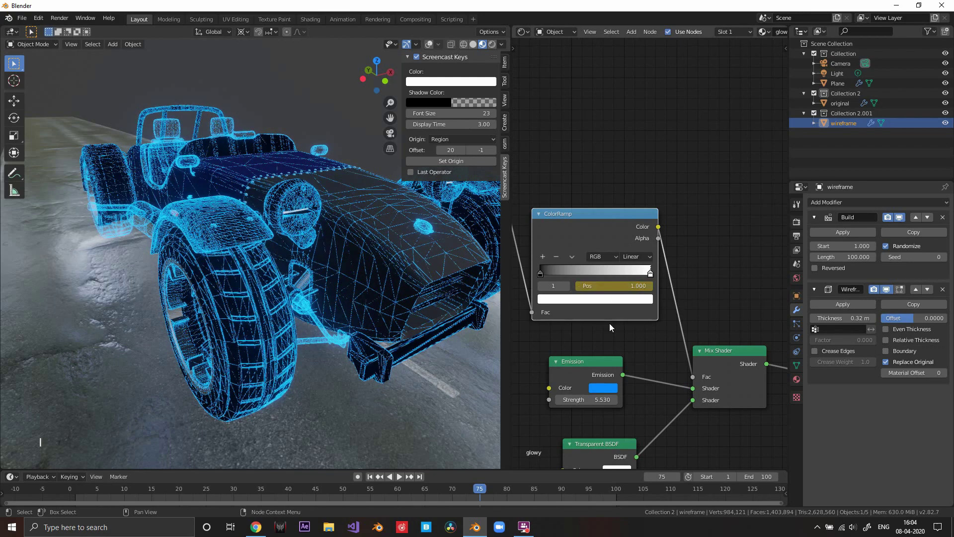
scroll("down", 3)
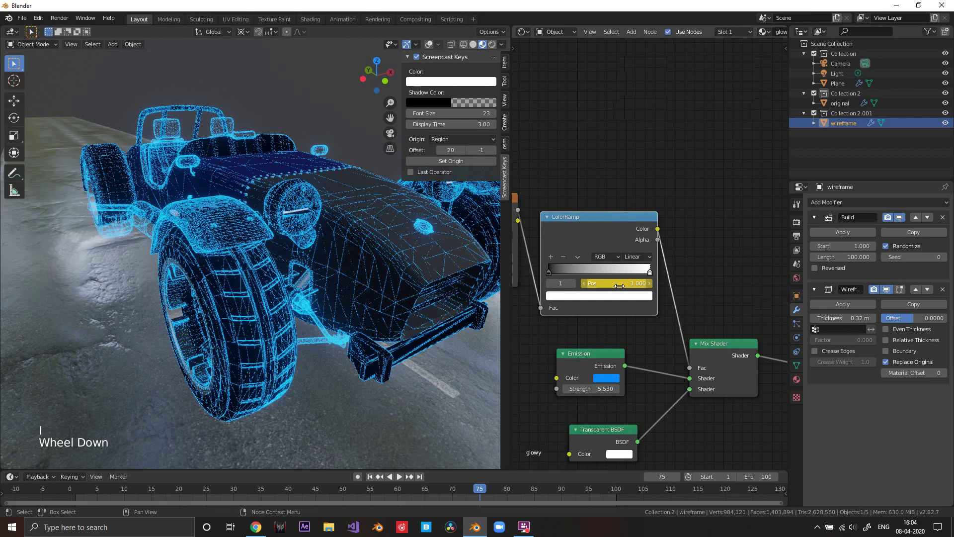
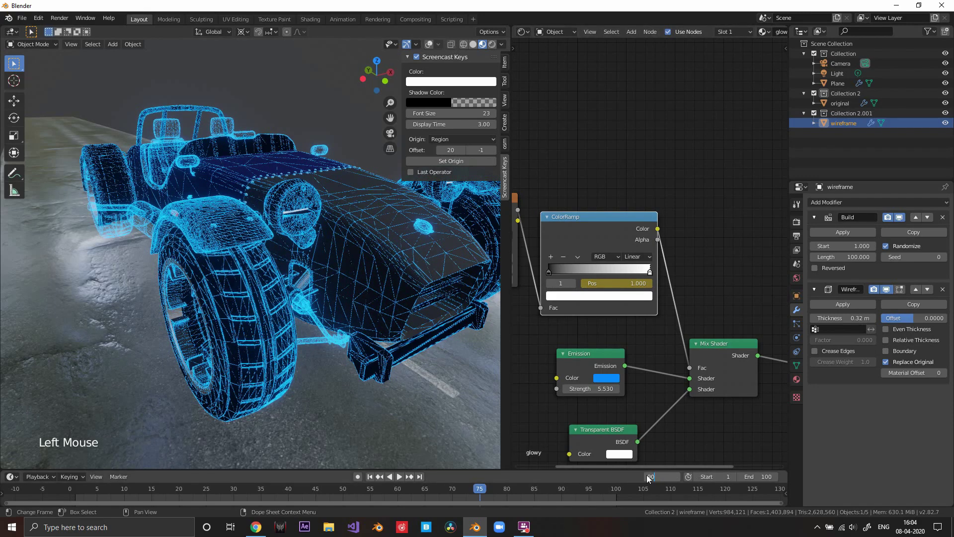
Step: Check the patchy glow reveal at frame 90 from around the car and along the road
left_click(653, 276)
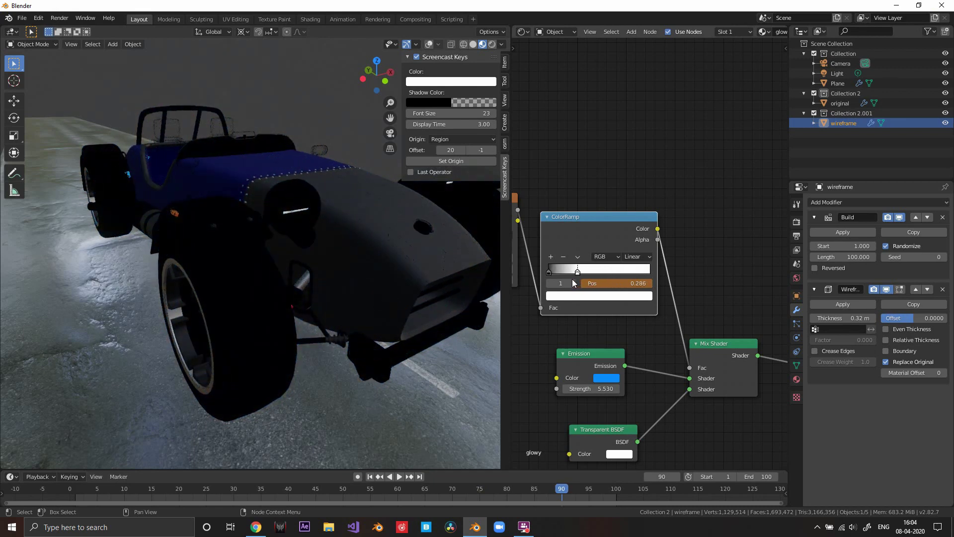
middle_click(386, 278)
scroll("down", 3)
middle_click(356, 281)
middle_click(320, 268)
scroll("up", 3)
middle_click(354, 300)
scroll("down", 3)
middle_click(310, 283)
middle_click(319, 275)
scroll("up", 3)
key("i")
scroll("down", 3)
middle_click(400, 359)
middle_click(398, 389)
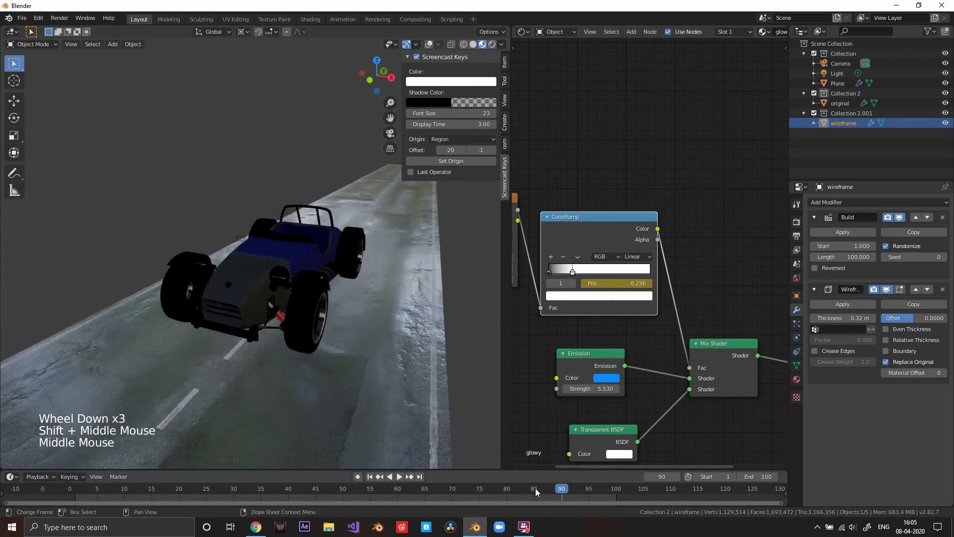
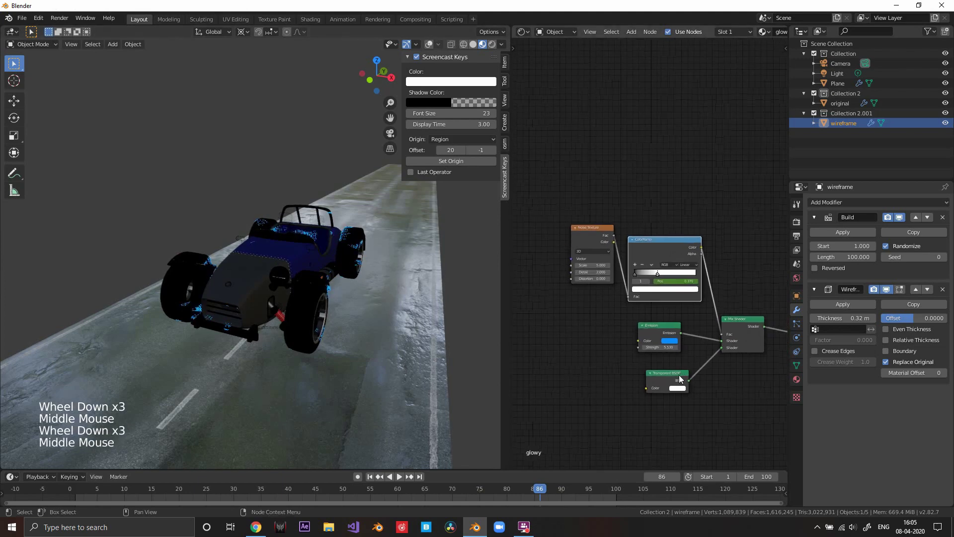
Step: Orbit around the car to inspect the scattered patches of blue glow at frame 86
scroll("up", 3)
middle_click(296, 288)
scroll("down", 3)
middle_click(372, 289)
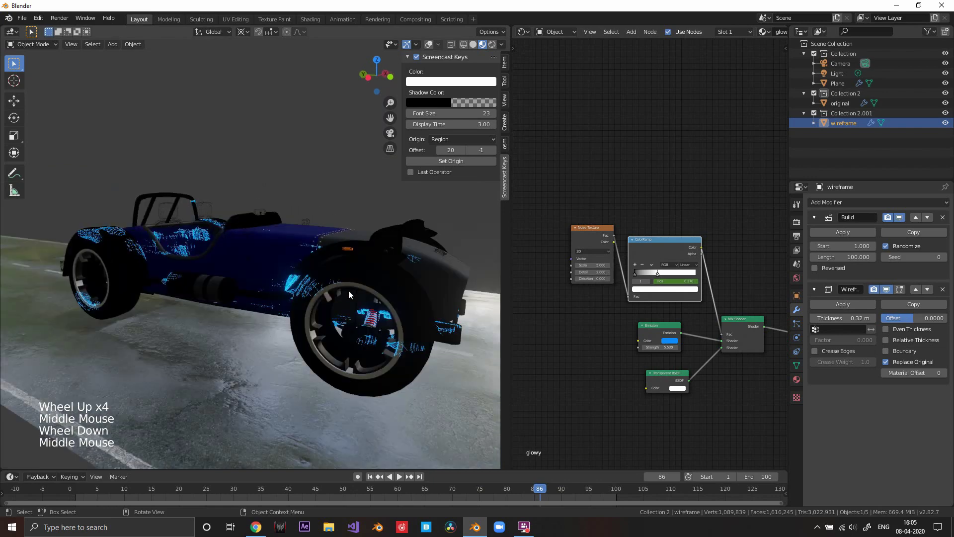
middle_click(371, 301)
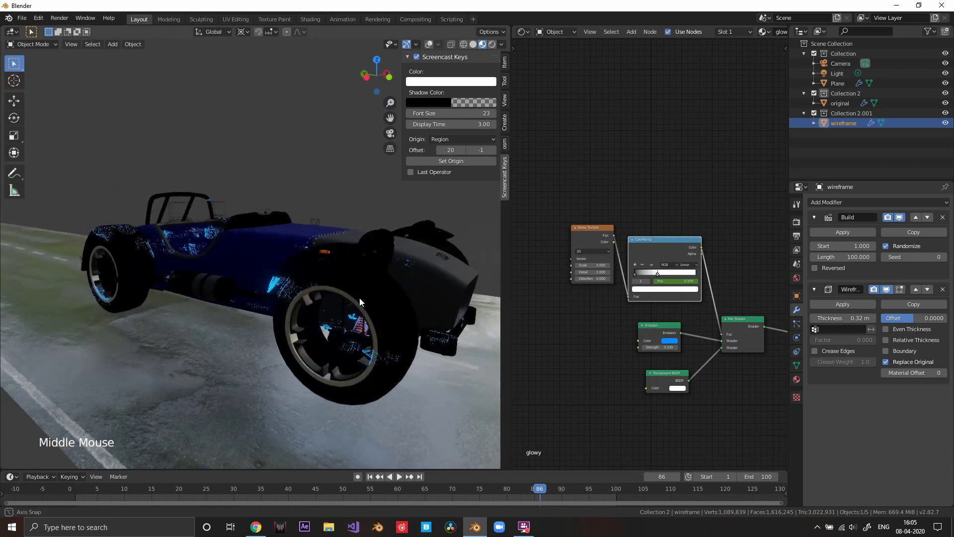
scroll("down", 3)
middle_click(368, 307)
middle_click(357, 311)
middle_click(353, 307)
middle_click(340, 336)
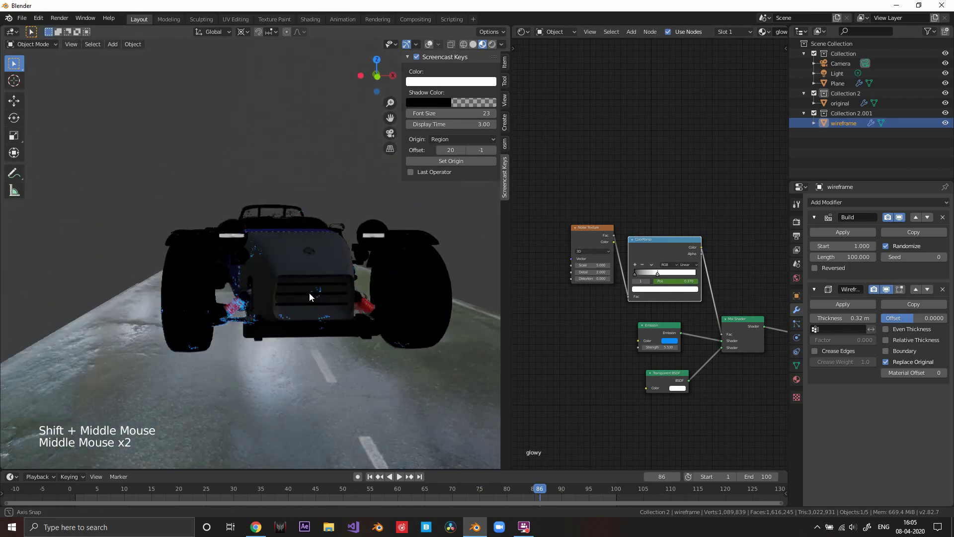
scroll("up", 3)
middle_click(378, 307)
scroll("down", 3)
middle_click(362, 314)
middle_click(361, 333)
scroll("down", 3)
middle_click(359, 323)
middle_click(355, 321)
scroll("down", 3)
middle_click(352, 308)
middle_click(302, 303)
scroll("down", 3)
scroll("up", 3)
middle_click(262, 300)
scroll("down", 3)
middle_click(335, 307)
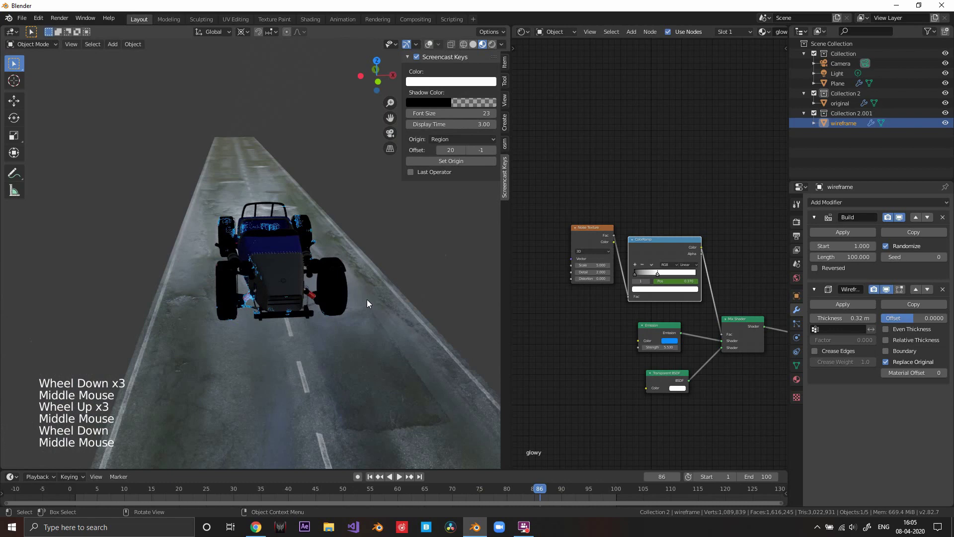
scroll("down", 3)
middle_click(277, 298)
scroll("up", 3)
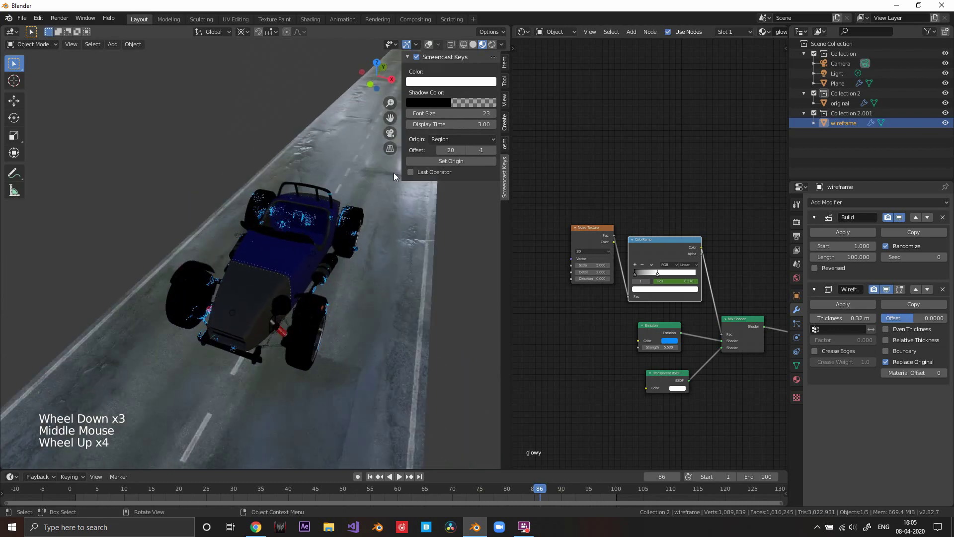
Step: Bring up the viewport's Add menu to pick a new Curve object for the scene
key("n")
scroll("down", 3)
middle_click(391, 230)
key("shift+a")
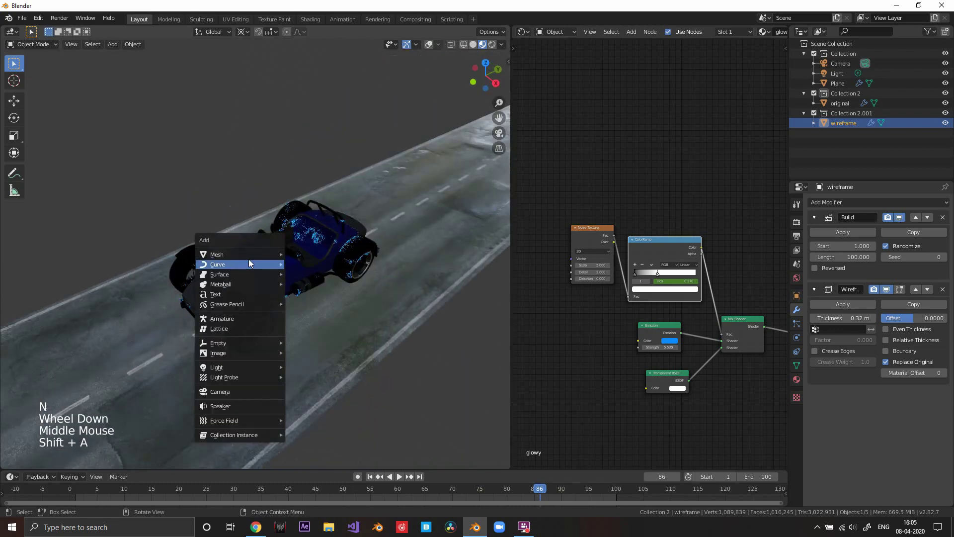
Step: Add a Bezier Circle around the car and raise it along Z as the camera's orbit path
scroll("down", 3)
middle_click(404, 273)
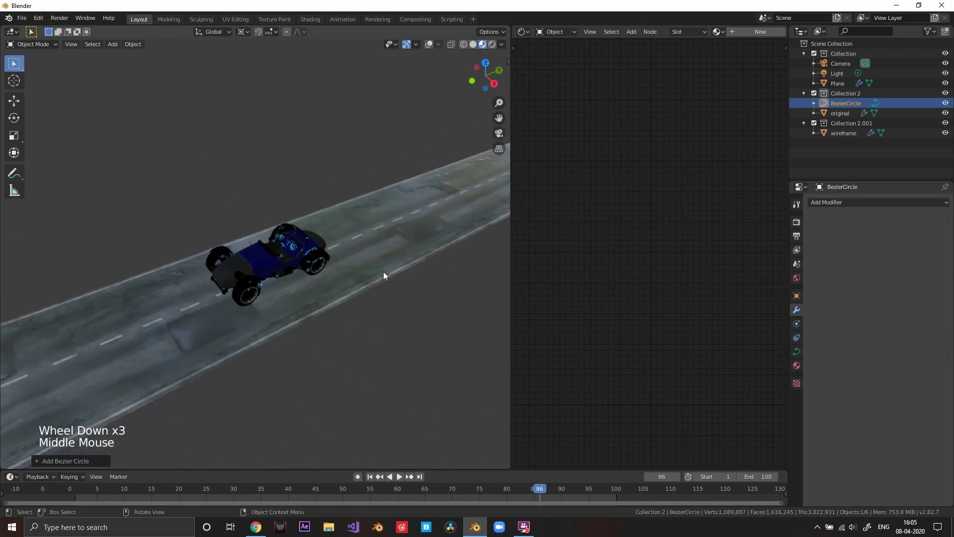
key("g")
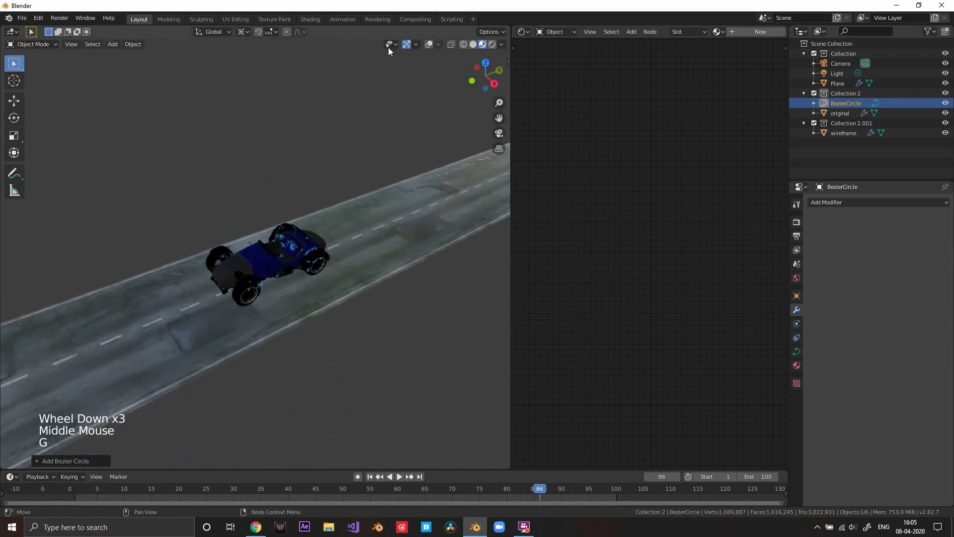
left_click(417, 55)
scroll("down", 3)
middle_click(353, 219)
key("s")
key("g")
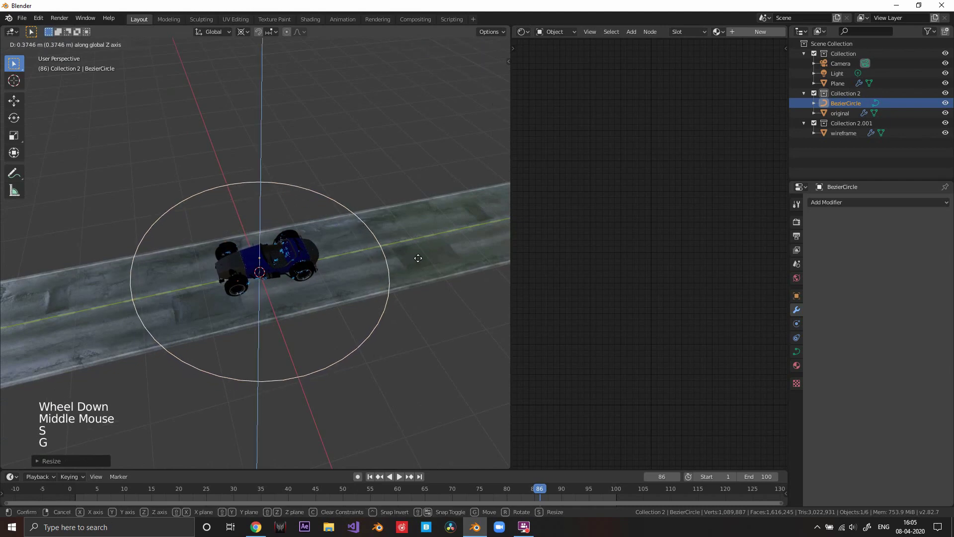
middle_click(428, 252)
middle_click(270, 272)
key("shift+a")
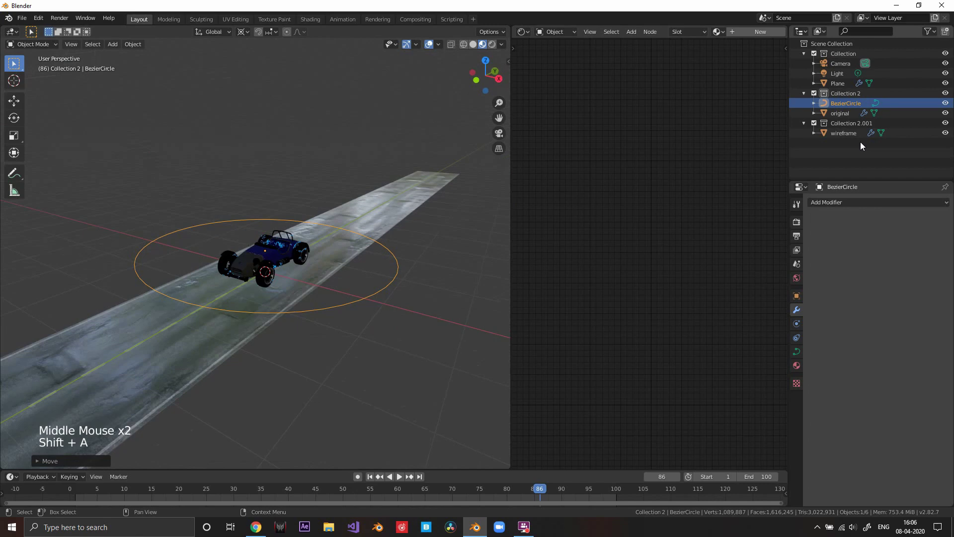
Step: Select the Camera and line up a low view behind the car to start repositioning it
left_click(848, 66)
scroll("down", 3)
middle_click(278, 278)
scroll("up", 3)
middle_click(308, 272)
scroll("down", 3)
middle_click(310, 278)
scroll("up", 3)
middle_click(313, 292)
middle_click(305, 299)
key("ctrl+alt+KP_0")
scroll("up", 3)
middle_click(388, 214)
scroll("down", 3)
middle_click(300, 255)
middle_click(265, 281)
Step: Nudge the camera along Y and along its viewing axis while looking through it
key("g")
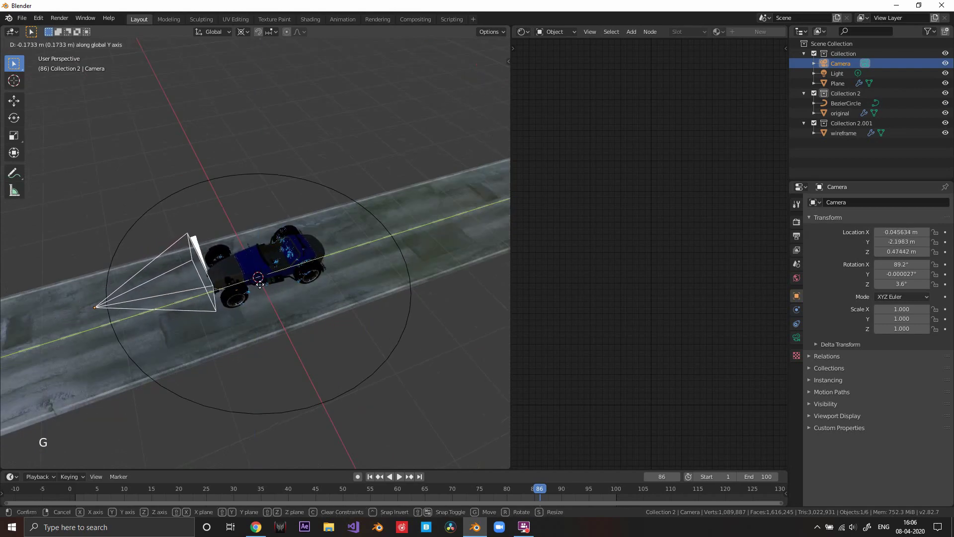
middle_click(257, 289)
key("KP_0")
key("g")
key("g")
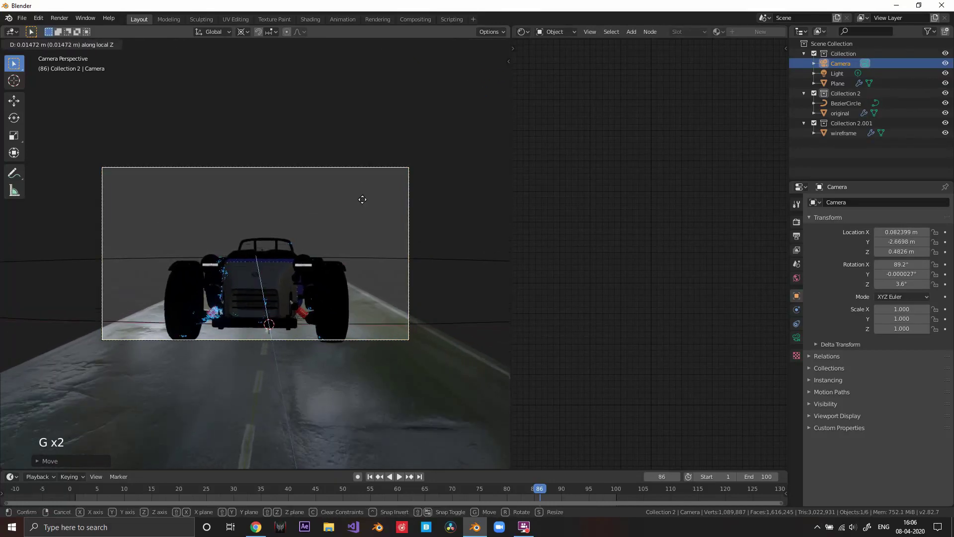
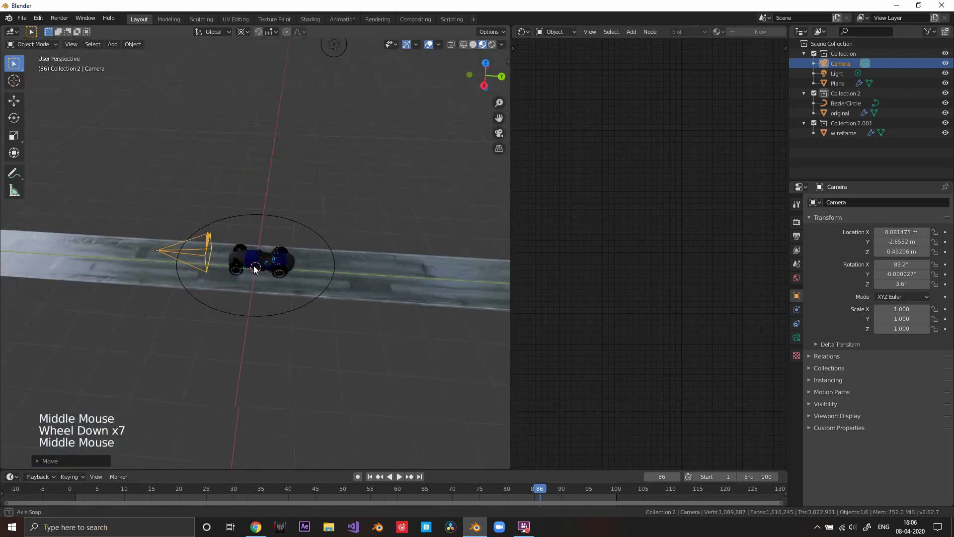
Step: Scale the Bezier circle path larger so it rings the whole car
left_click(280, 221)
key("s")
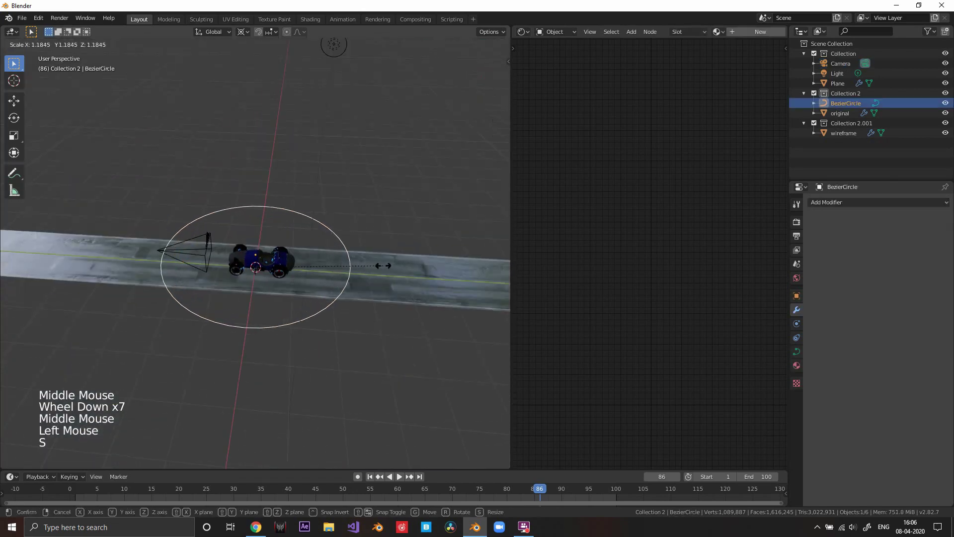
scroll("up", 3)
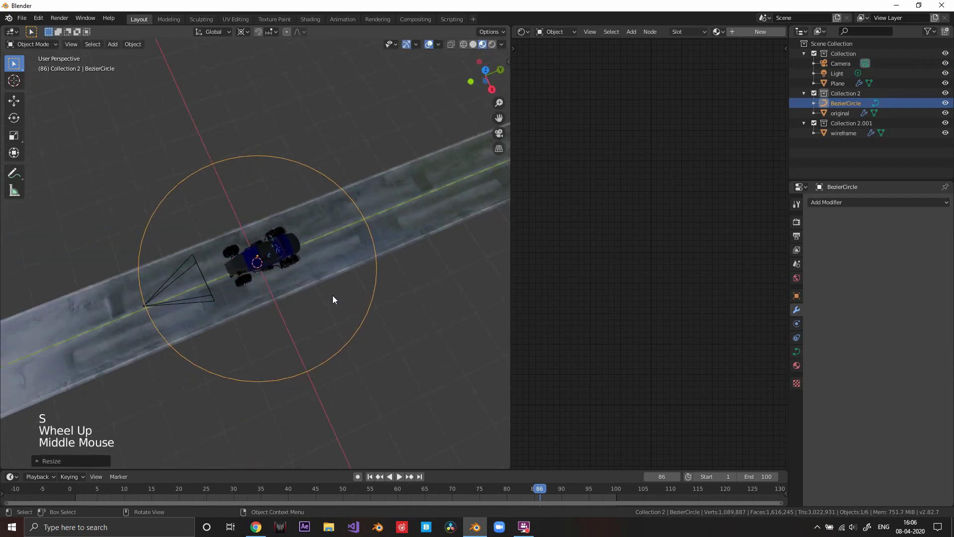
Step: Select the camera and bring up its Add Object Constraint list
left_click(213, 293)
left_click(801, 340)
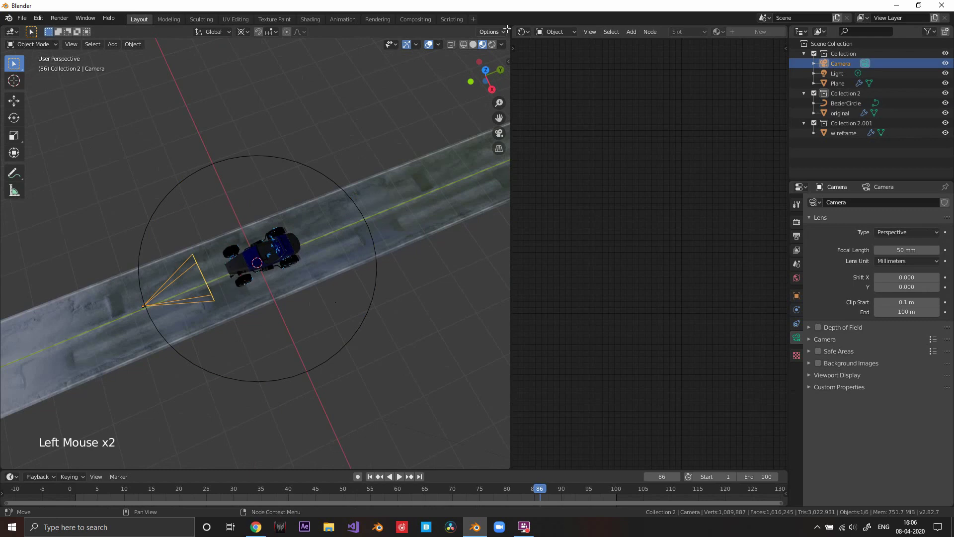
left_click(801, 327)
Step: Give the camera a Follow Path constraint targeting BezierCircle so it sits on the ring
left_click(867, 202)
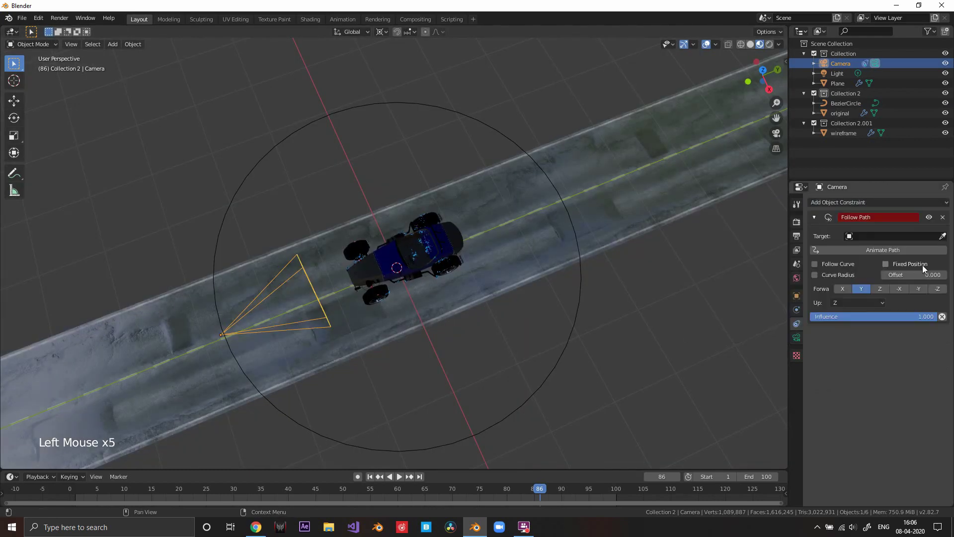
left_click(918, 241)
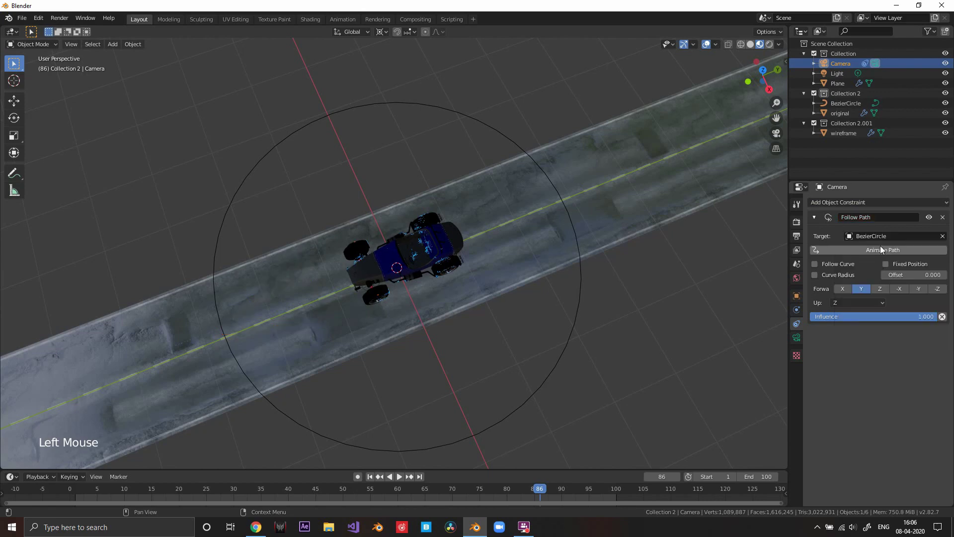
scroll("down", 3)
scroll("up", 3)
scroll("down", 3)
scroll("up", 3)
middle_click(301, 302)
scroll("up", 3)
middle_click(417, 284)
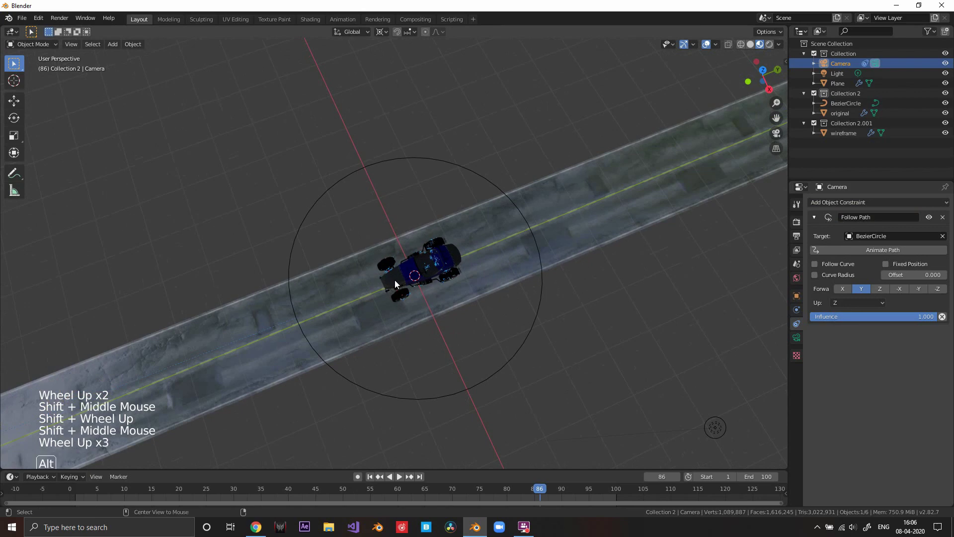
Step: Rewind to frame 1, ready to keyframe the path Offset from 0 to 100 over the animation
key("alt+g")
middle_click(355, 318)
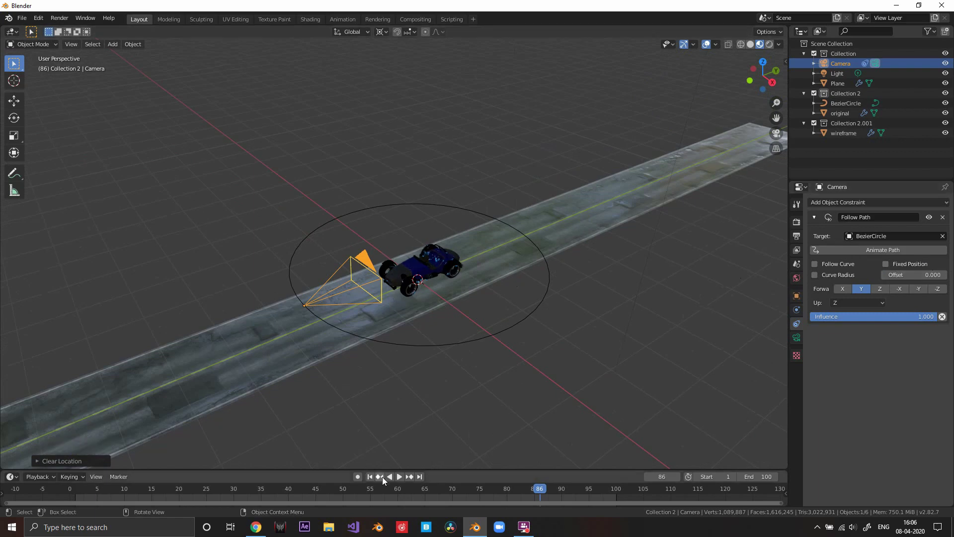
left_click(376, 482)
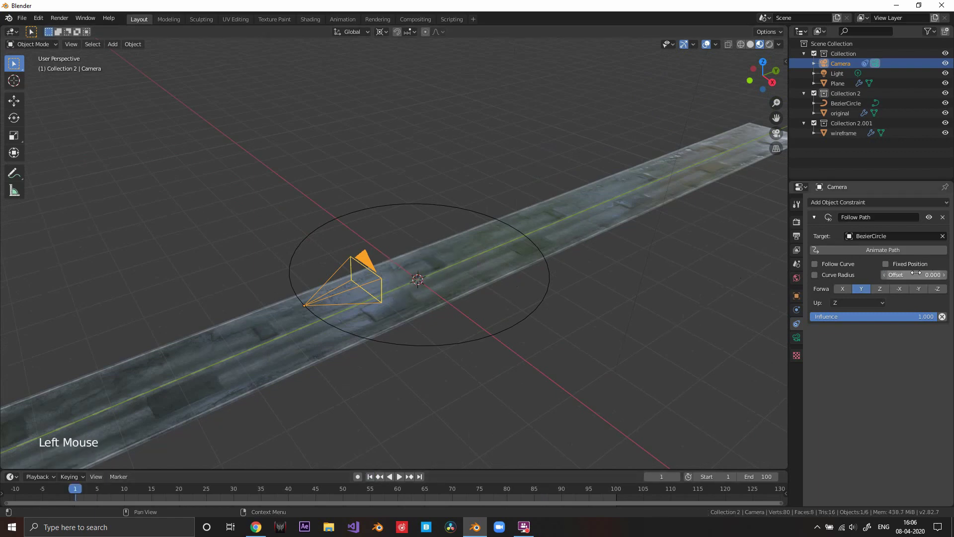
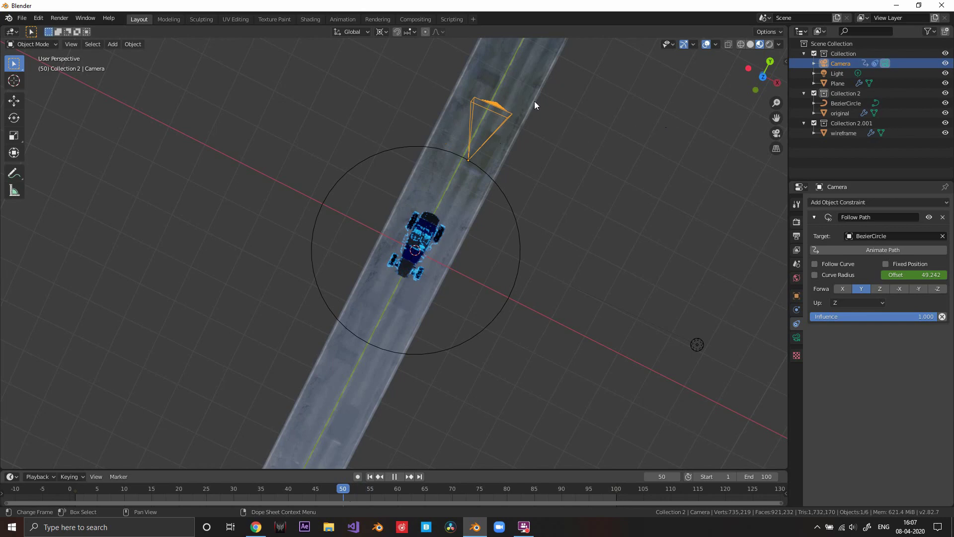
Step: Keyframe the camera's Z rotation at 0° on frame 1, then 361° on frame 100 via the Item panel
key("n")
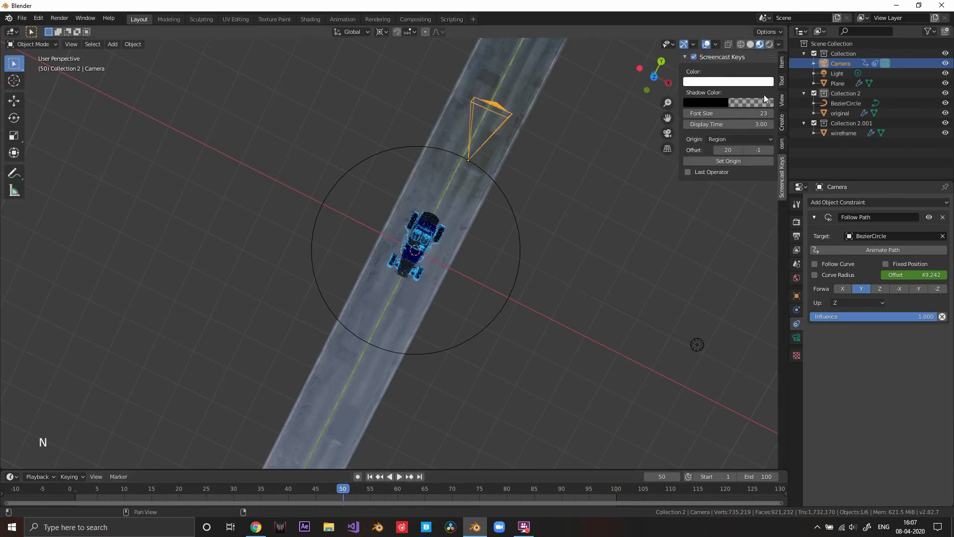
left_click(787, 70)
left_click(785, 84)
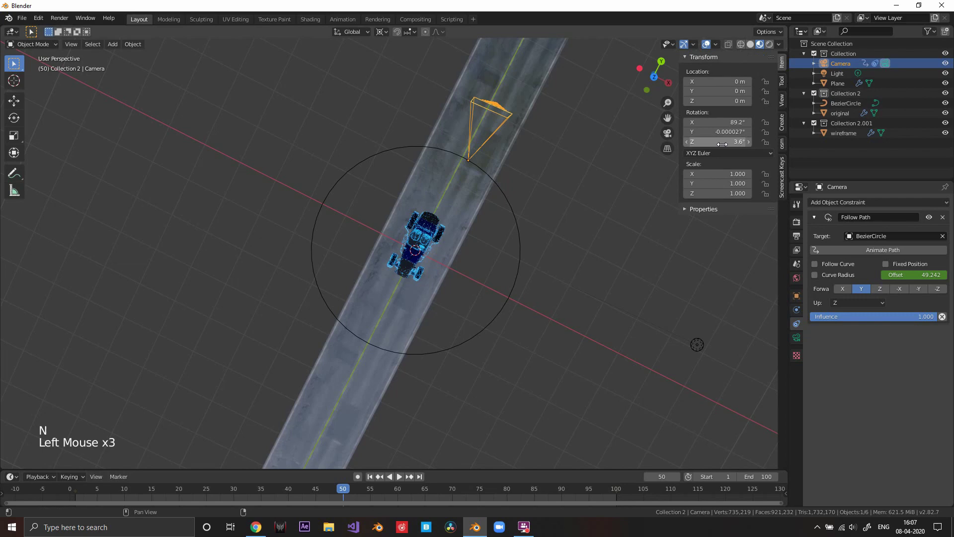
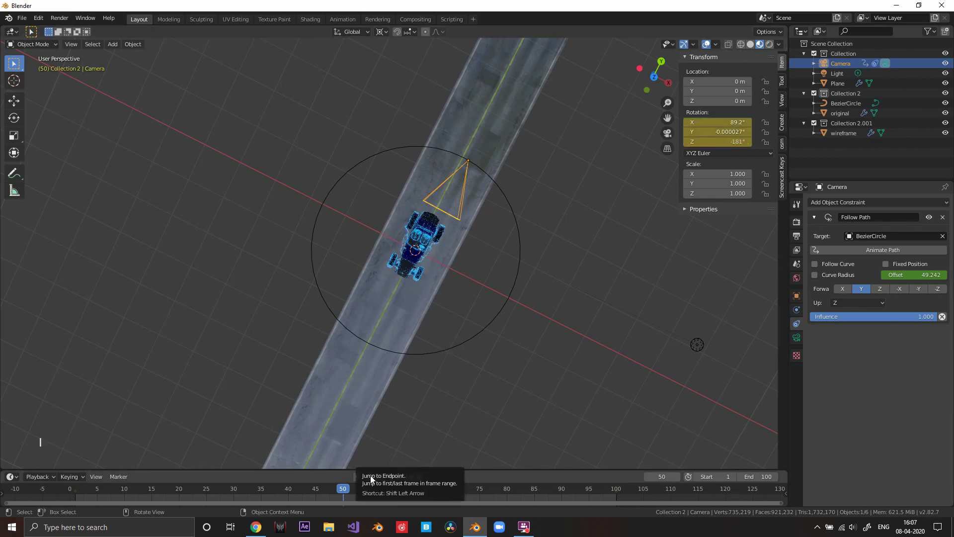
left_click(373, 478)
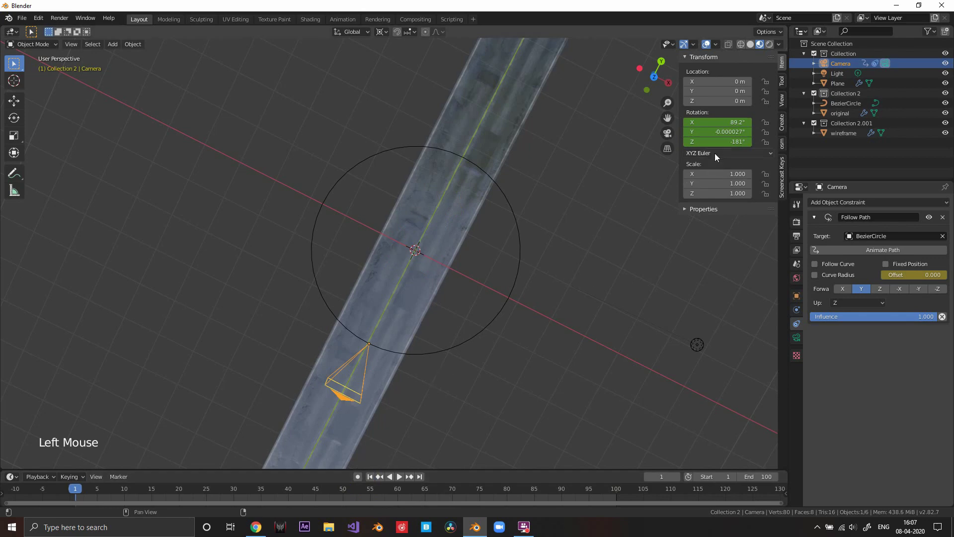
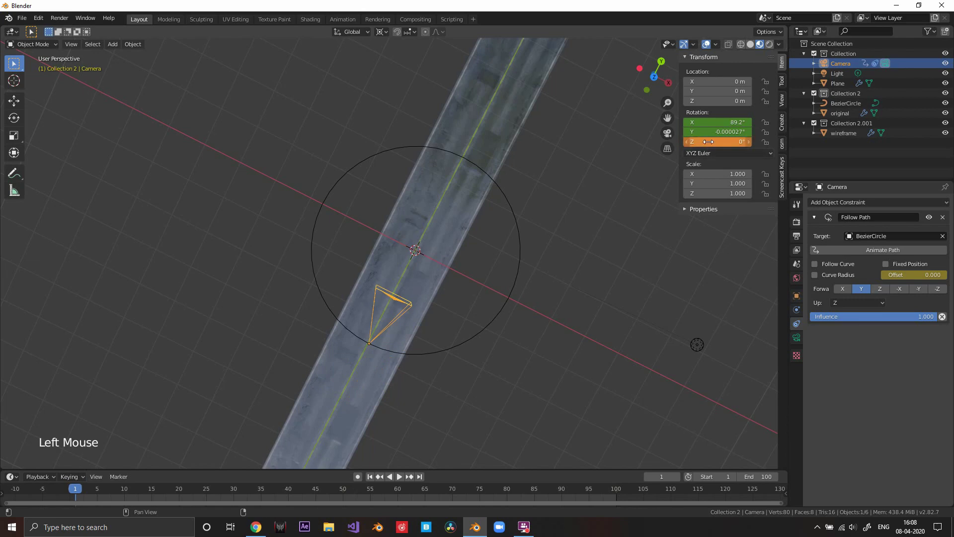
key("i")
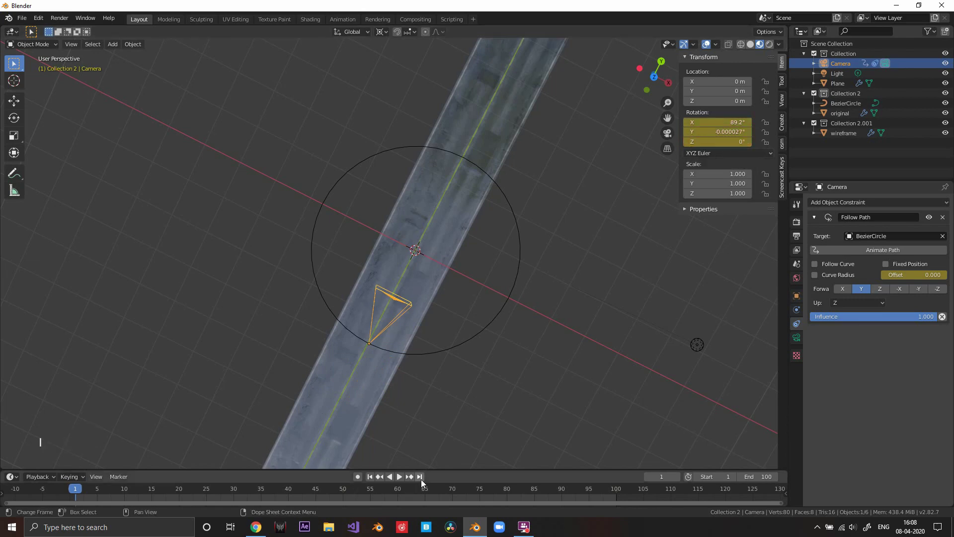
left_click(424, 481)
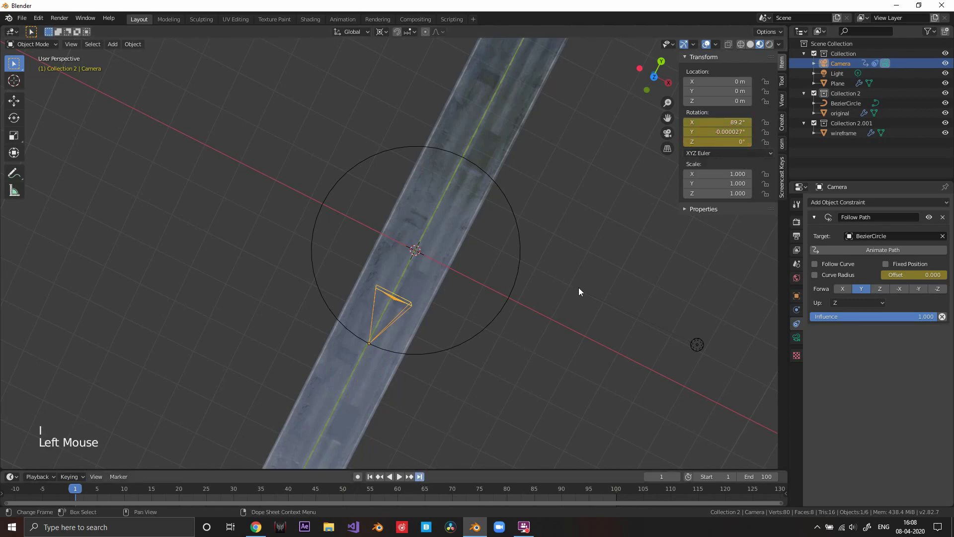
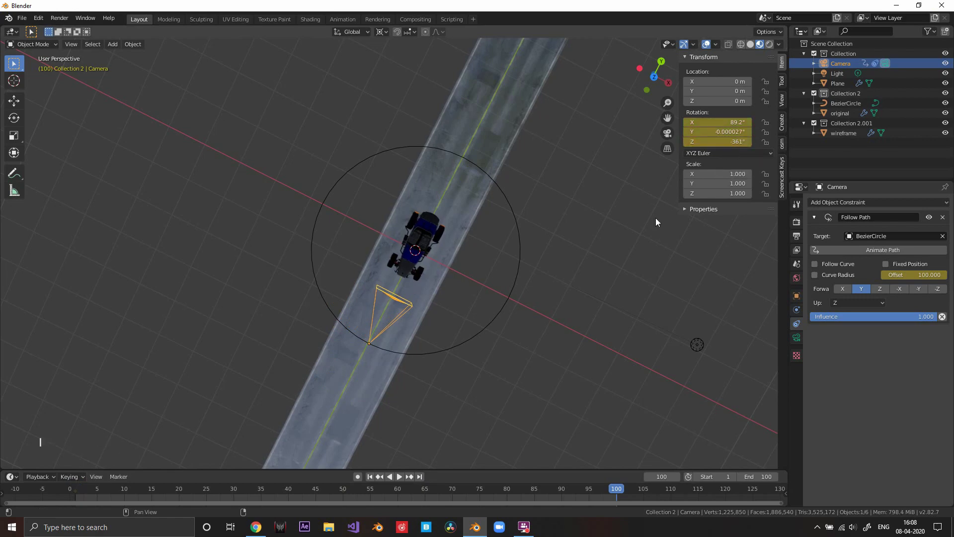
Step: Play the animation and look through the camera as it circles the car
middle_click(464, 301)
scroll("up", 3)
middle_click(492, 284)
scroll("down", 3)
middle_click(489, 299)
key("KP_0")
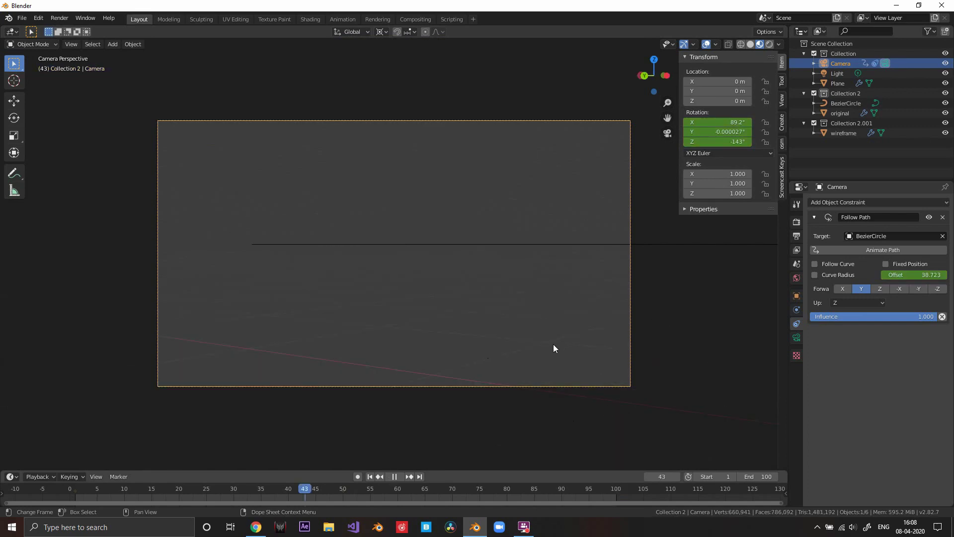
middle_click(595, 346)
scroll("down", 3)
scroll("down", 3)
middle_click(505, 335)
middle_click(459, 398)
scroll("down", 3)
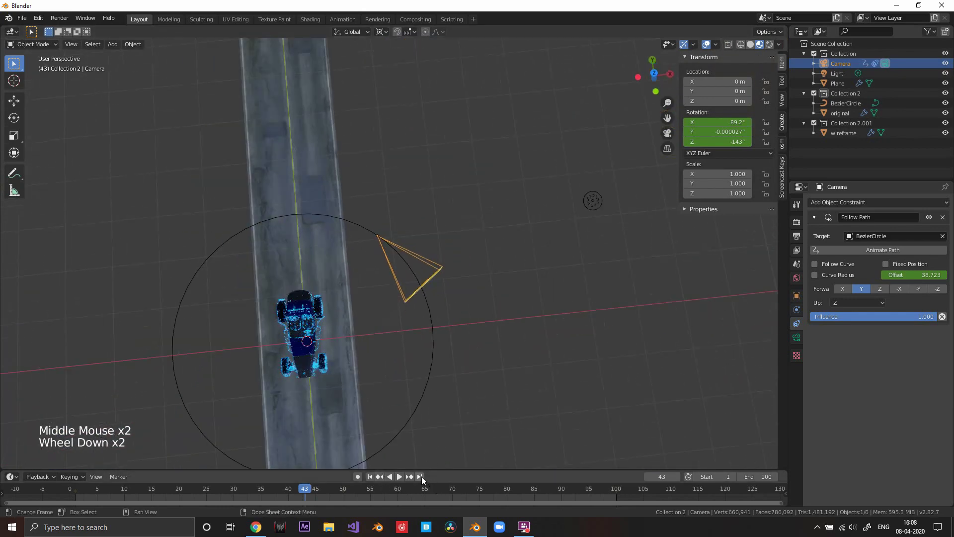
left_click(424, 481)
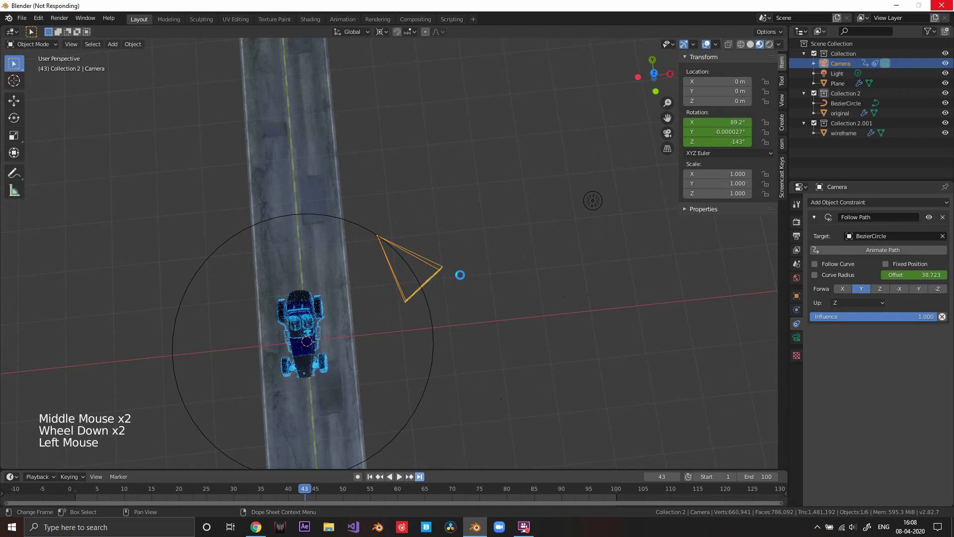
scroll("down", 3)
middle_click(452, 333)
scroll("down", 3)
middle_click(450, 318)
key("KP_0")
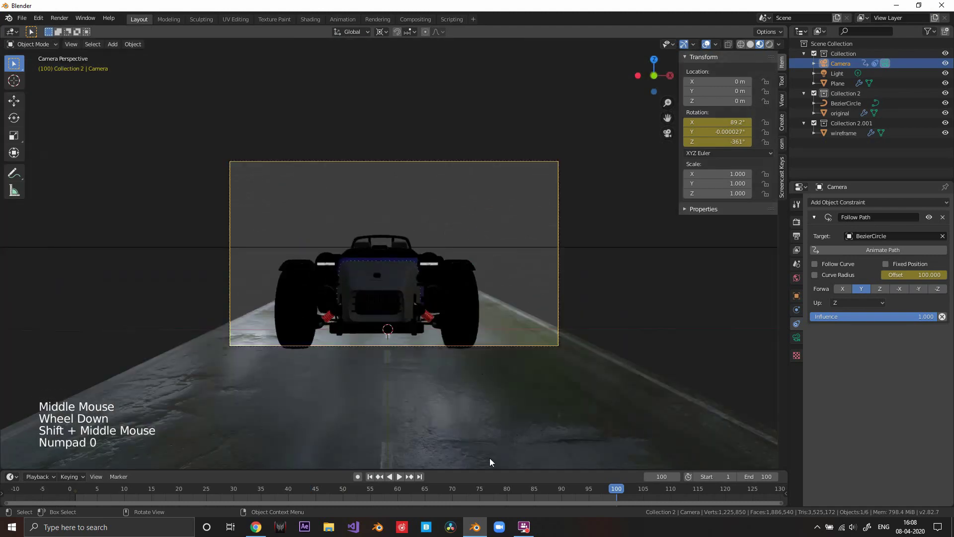
left_click(423, 483)
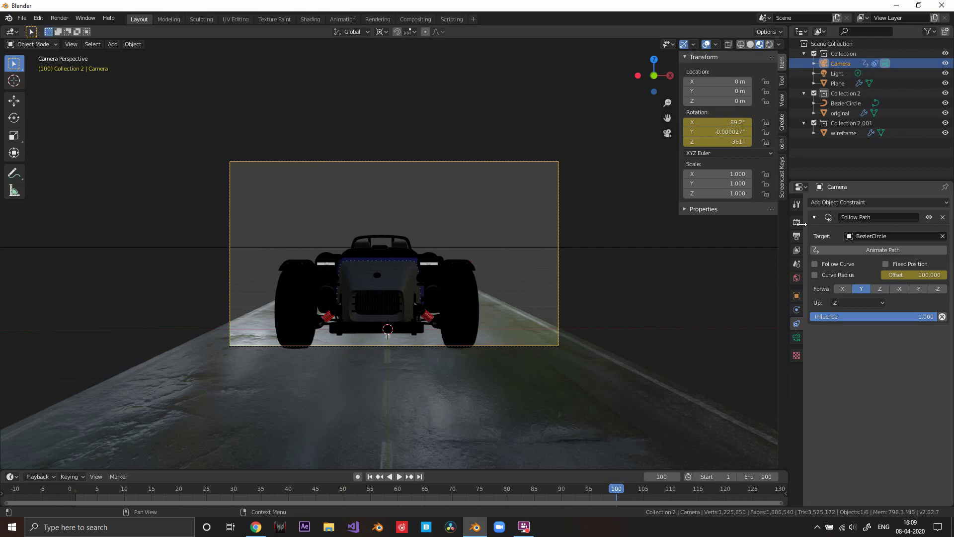
scroll("down", 3)
middle_click(499, 304)
middle_click(500, 317)
middle_click(494, 352)
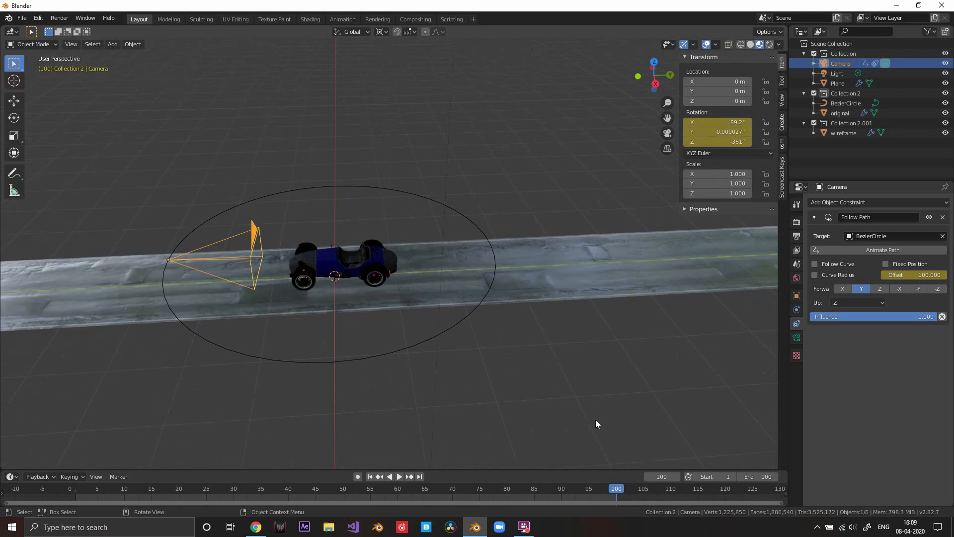
middle_click(408, 291)
scroll("up", 3)
middle_click(548, 276)
scroll("down", 3)
middle_click(490, 285)
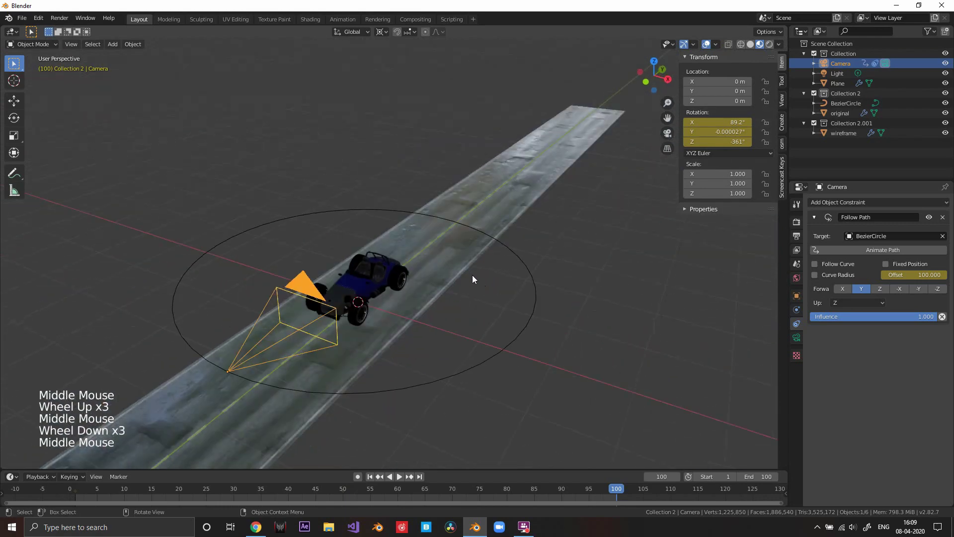
middle_click(470, 289)
middle_click(514, 263)
scroll("up", 3)
middle_click(542, 293)
middle_click(515, 304)
scroll("down", 3)
middle_click(392, 310)
scroll("up", 3)
middle_click(454, 336)
scroll("up", 3)
middle_click(461, 326)
middle_click(478, 302)
scroll("down", 3)
middle_click(437, 309)
middle_click(486, 289)
scroll("down", 3)
left_click(517, 209)
middle_click(547, 259)
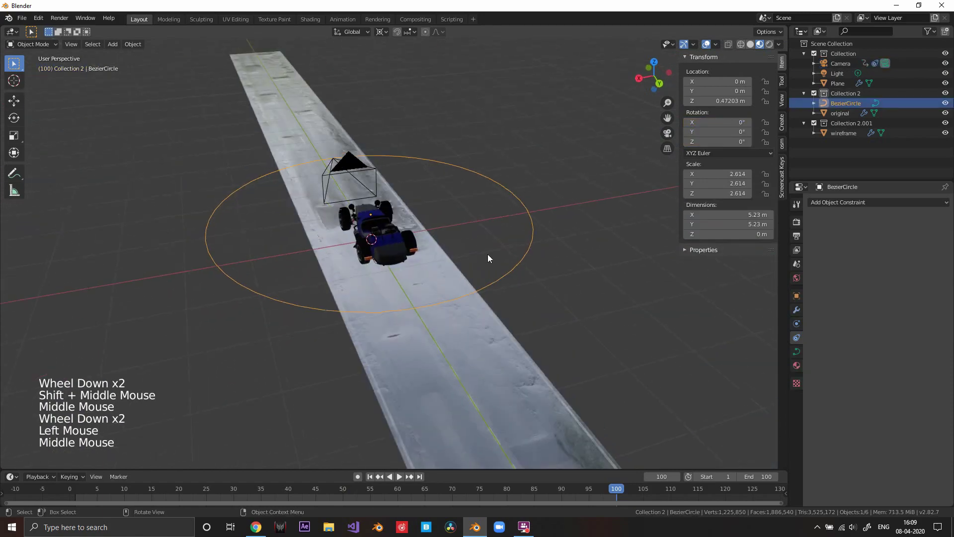
middle_click(490, 261)
middle_click(444, 266)
middle_click(355, 252)
scroll("up", 3)
middle_click(524, 263)
middle_click(509, 284)
scroll("down", 3)
middle_click(492, 284)
scroll("down", 3)
middle_click(522, 225)
middle_click(501, 268)
middle_click(493, 242)
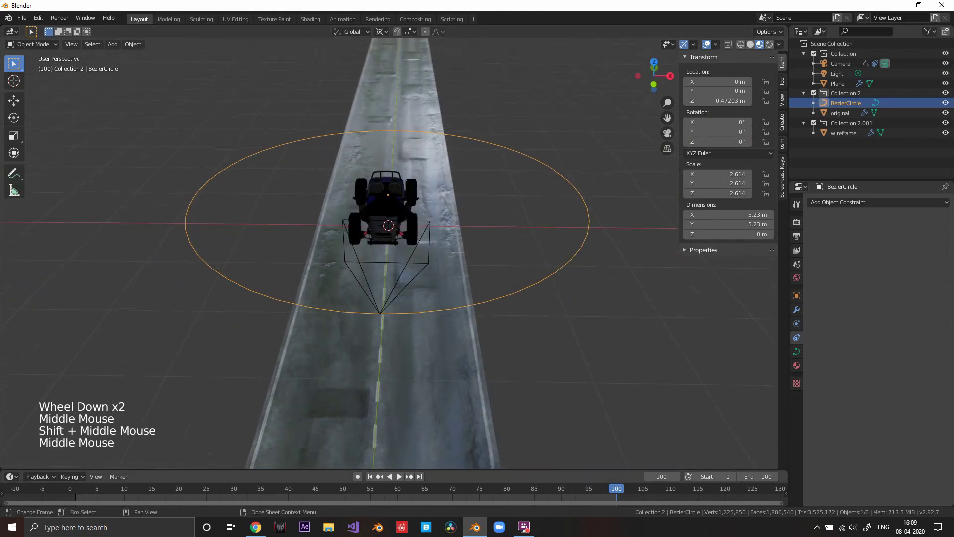